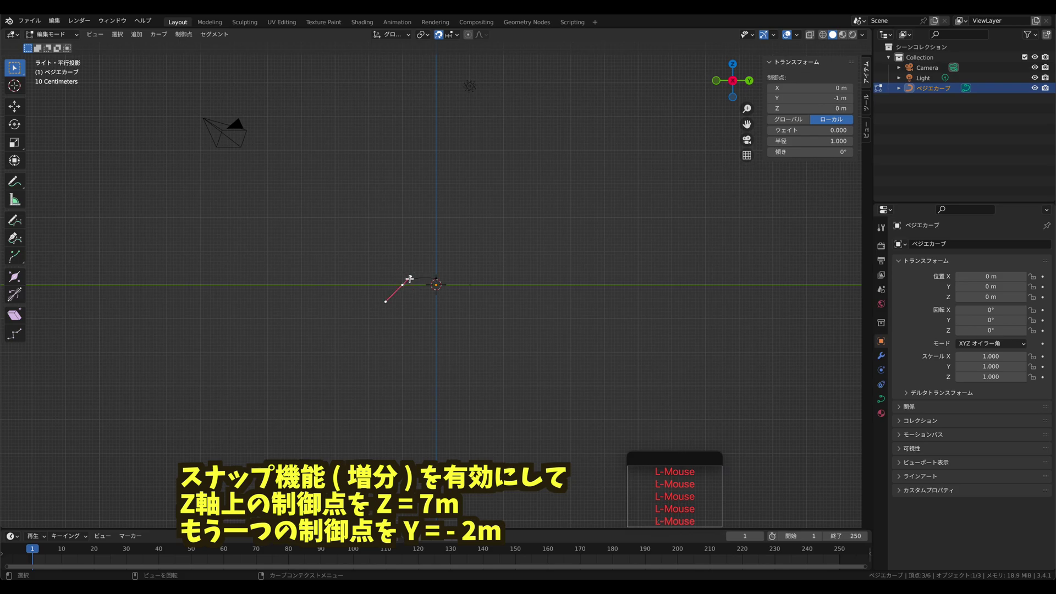
- With increment snapping on, move one curve end point up to about Z 7 m
{"action": "key", "text": "g"}
{"action": "left_click", "coordinate": [374, 276]}
{"action": "left_click", "coordinate": [439, 271]}
{"action": "key", "text": "g"}
{"action": "key", "text": "z"}
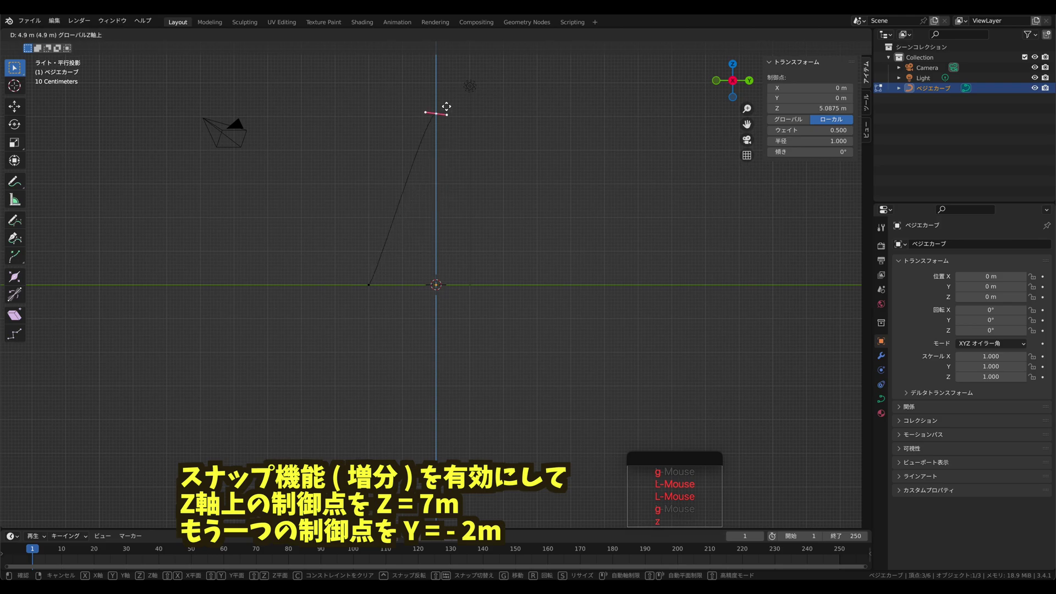
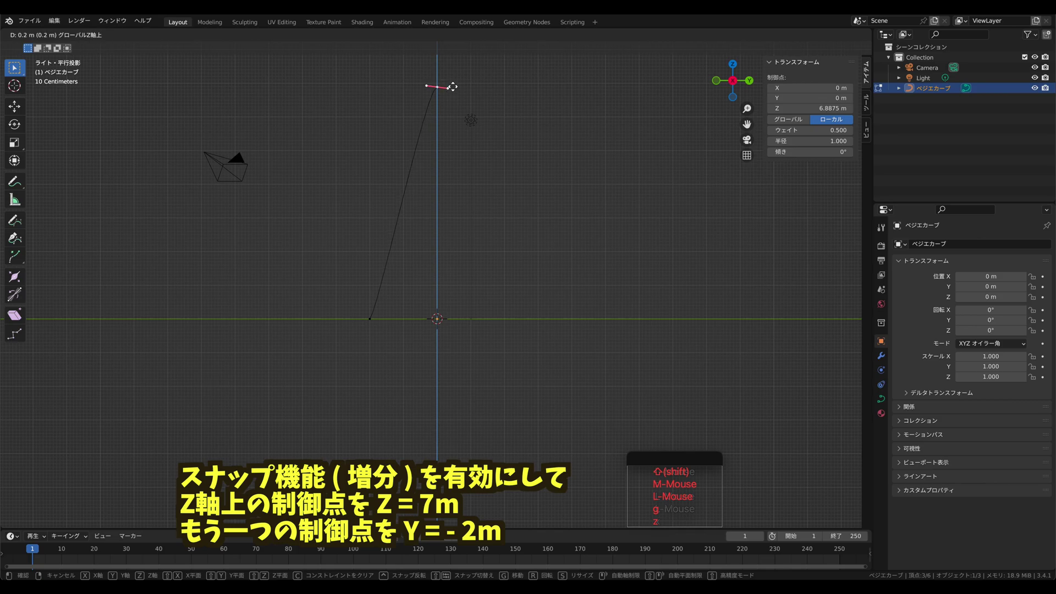
{"action": "left_click", "coordinate": [455, 78]}
- Move the other end point of the curve out to about Y −2 m
{"action": "left_click", "coordinate": [375, 312]}
{"action": "key", "text": "r"}
{"action": "left_click", "coordinate": [528, 174]}
{"action": "left_click", "coordinate": [442, 74]}
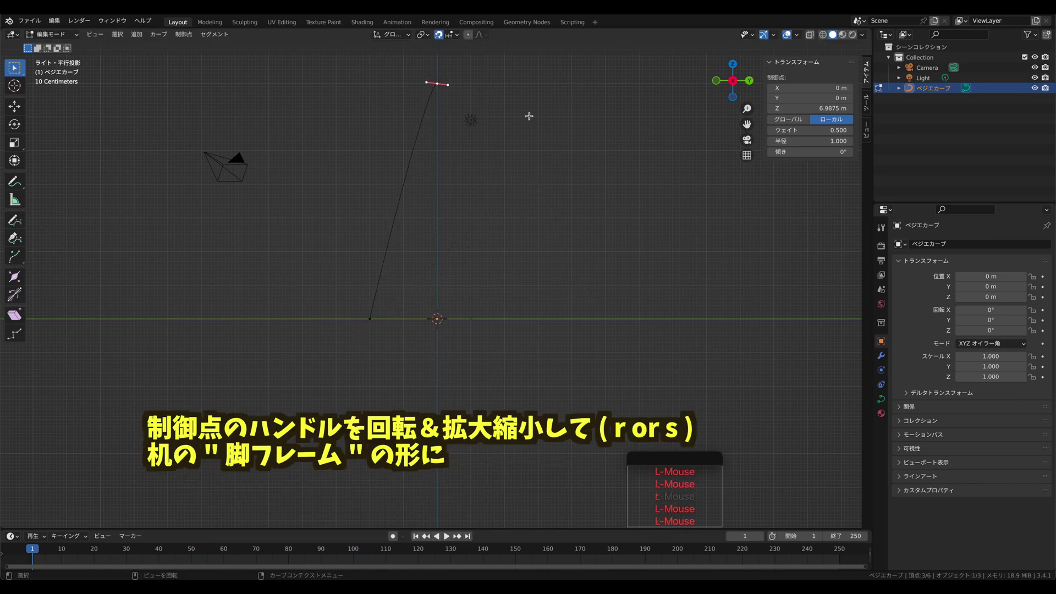
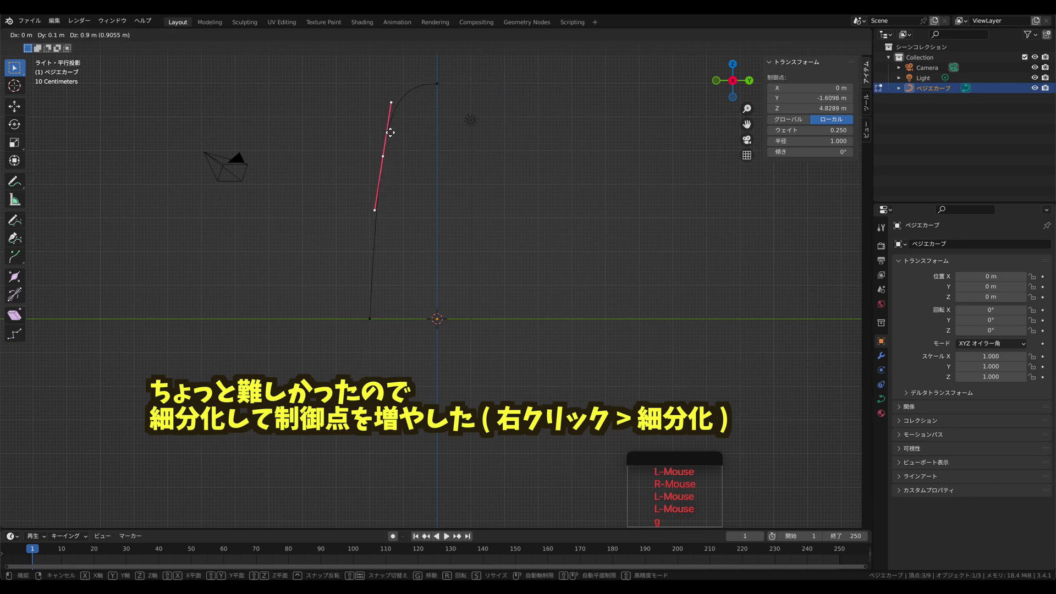
- Adjust the handle and raise the top control point to form the leg's horizontal top
{"action": "left_click", "coordinate": [392, 126]}
{"action": "left_click", "coordinate": [397, 97]}
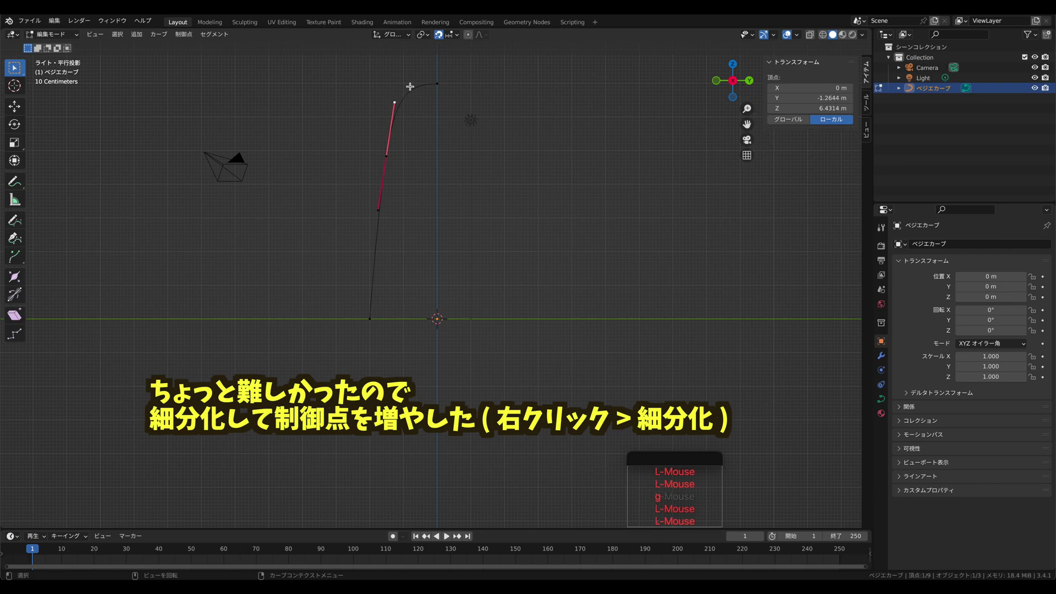
{"action": "key", "text": "g"}
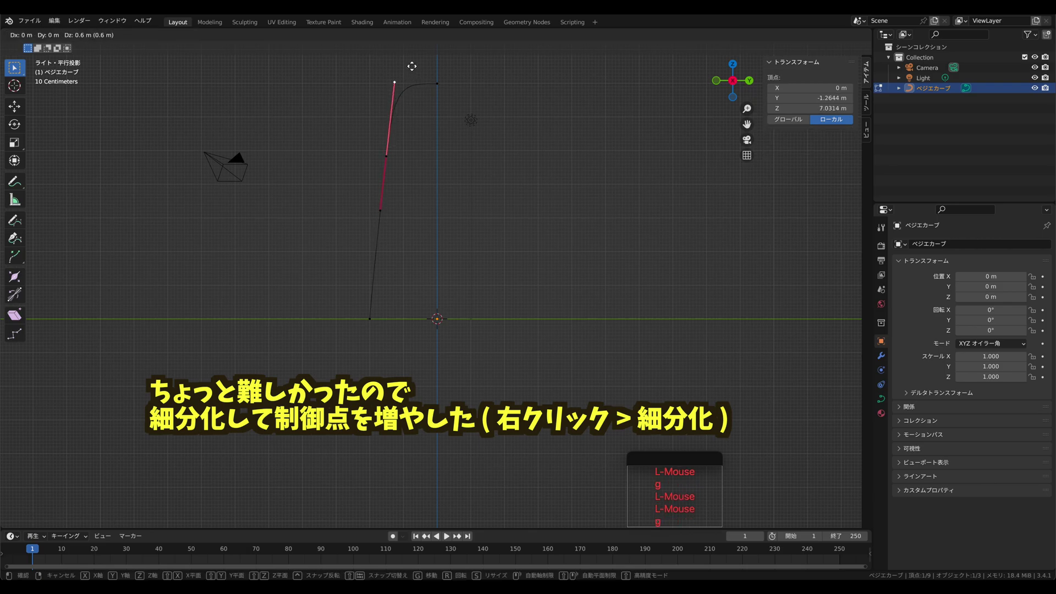
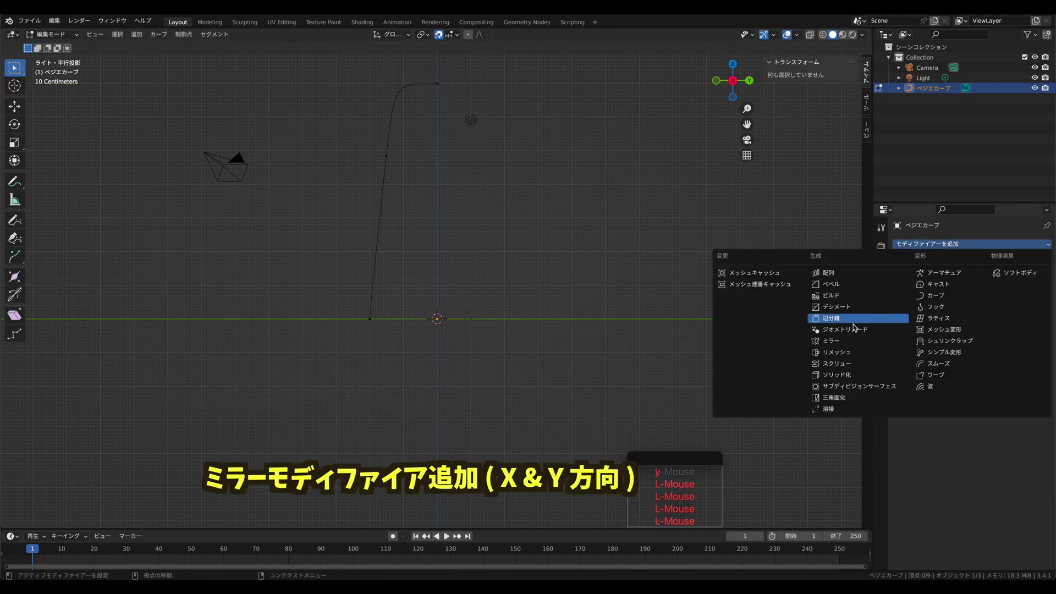
- Add a Mirror modifier on X and Y so the half frame becomes a full U-shaped leg frame
{"action": "left_click", "coordinate": [858, 343]}
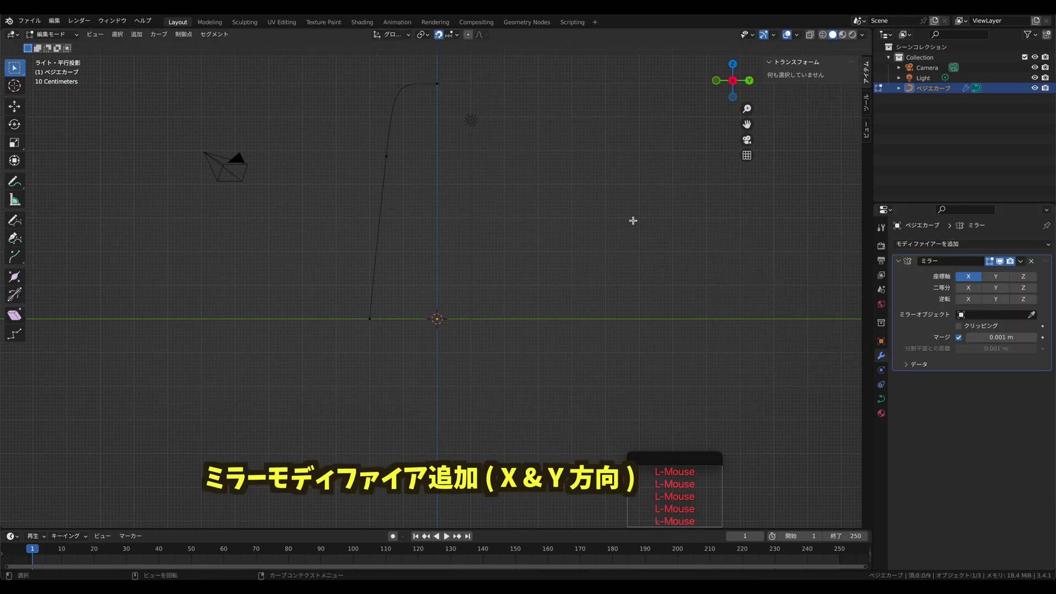
{"action": "key", "text": "Tab"}
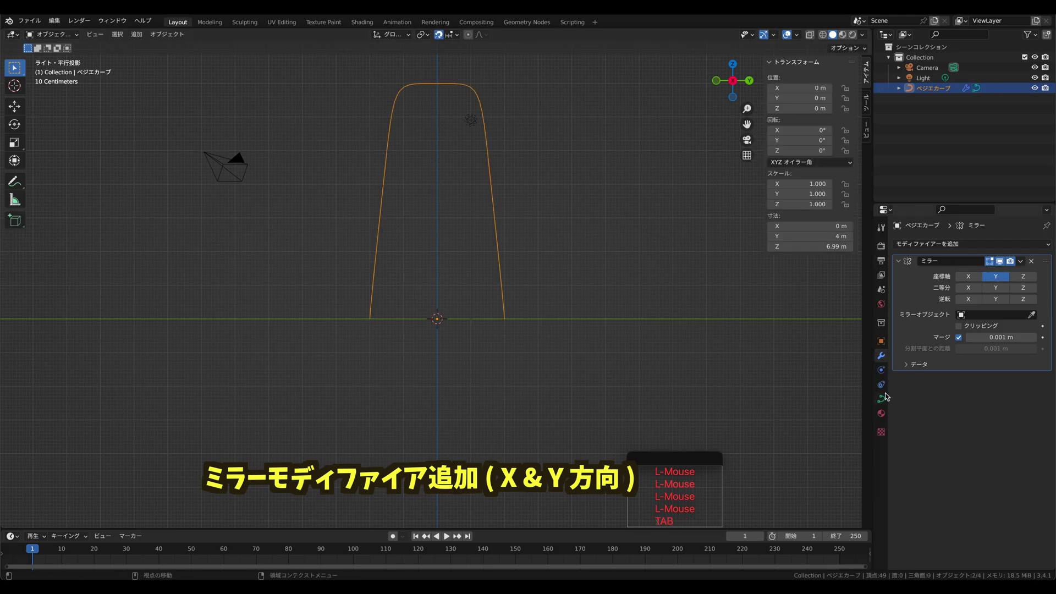
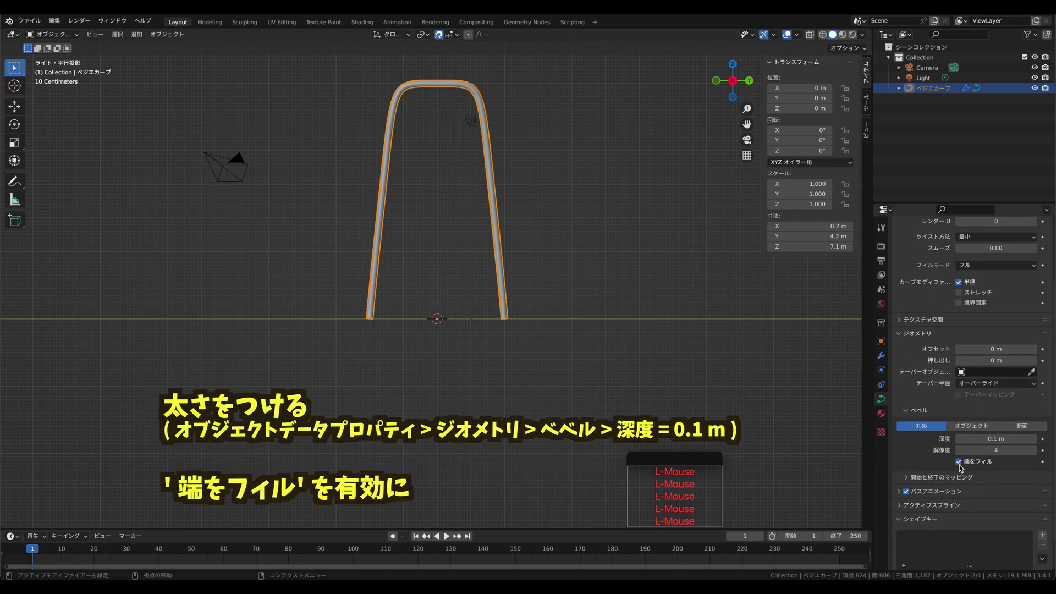
{"action": "middle_click", "coordinate": [313, 226]}
{"action": "key", "text": "Tab"}
{"action": "key", "text": "a"}
{"action": "left_click", "coordinate": [743, 93]}
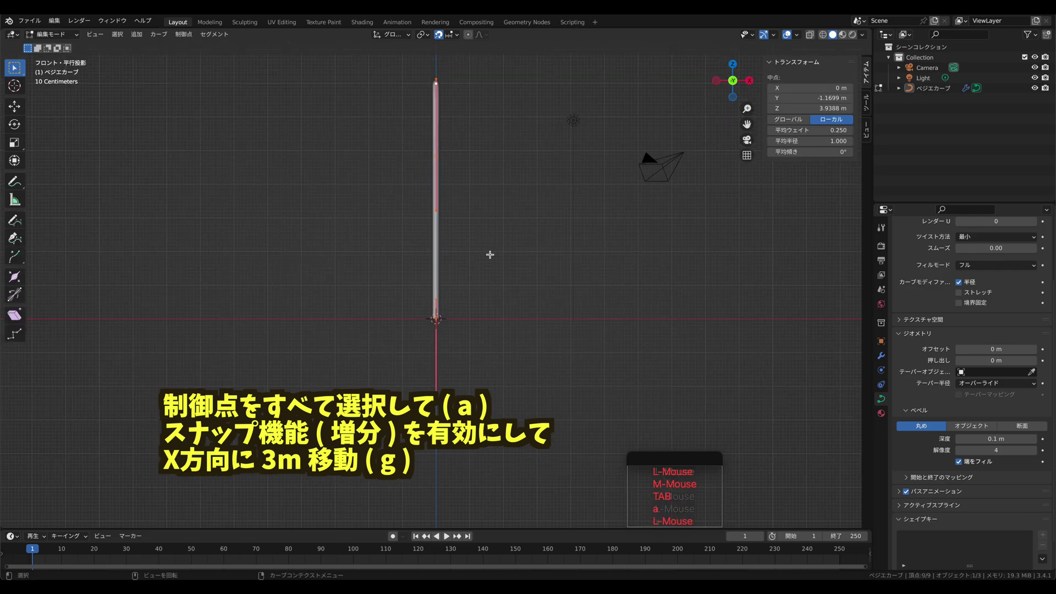
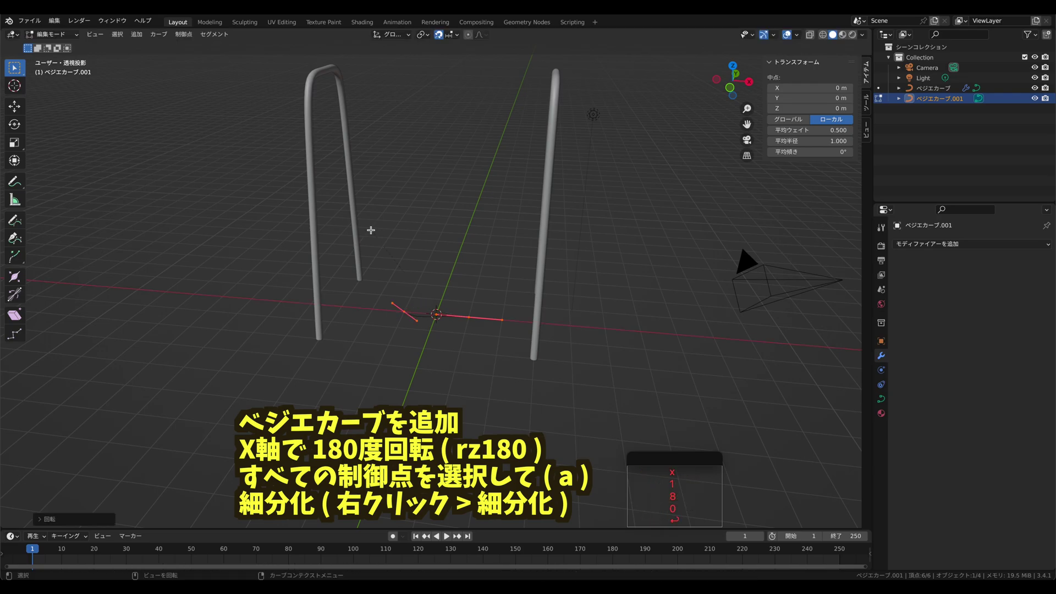
- Set the new curve's middle control point to Y 0 in the N-panel
{"action": "left_click", "coordinate": [385, 279]}
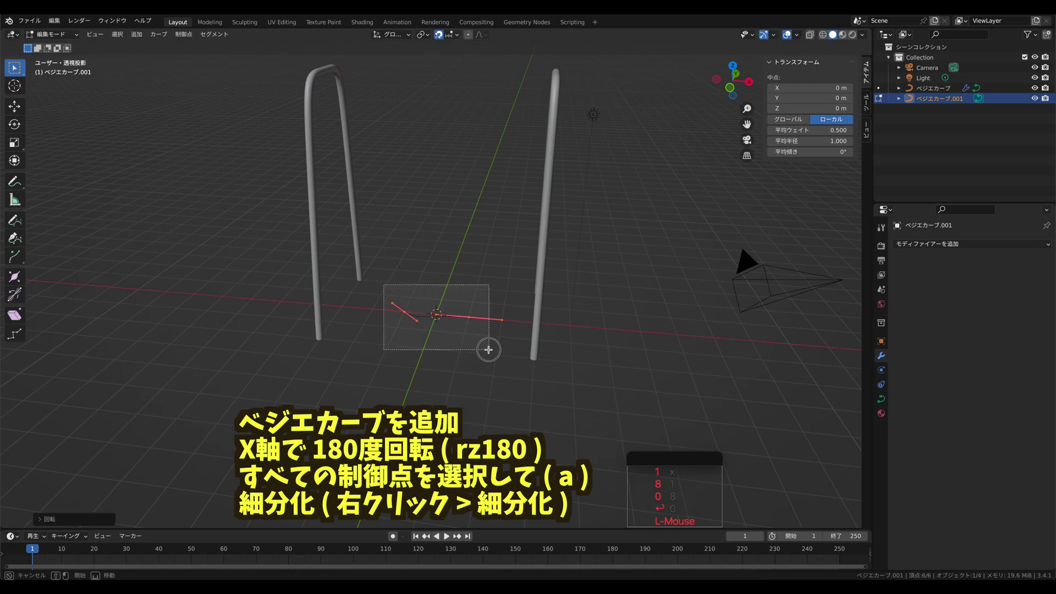
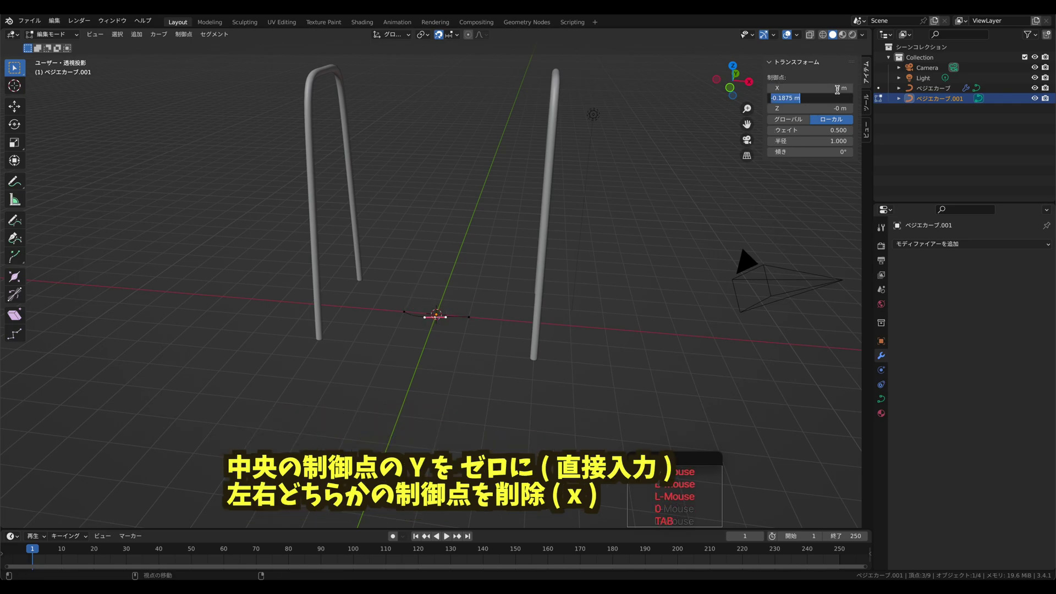
{"action": "key", "text": "0"}
{"action": "key", "text": "Tab"}
{"action": "key", "text": "Return"}
- Delete one side point of the curve, leaving a short half curve, and deselect
{"action": "left_click", "coordinate": [469, 300]}
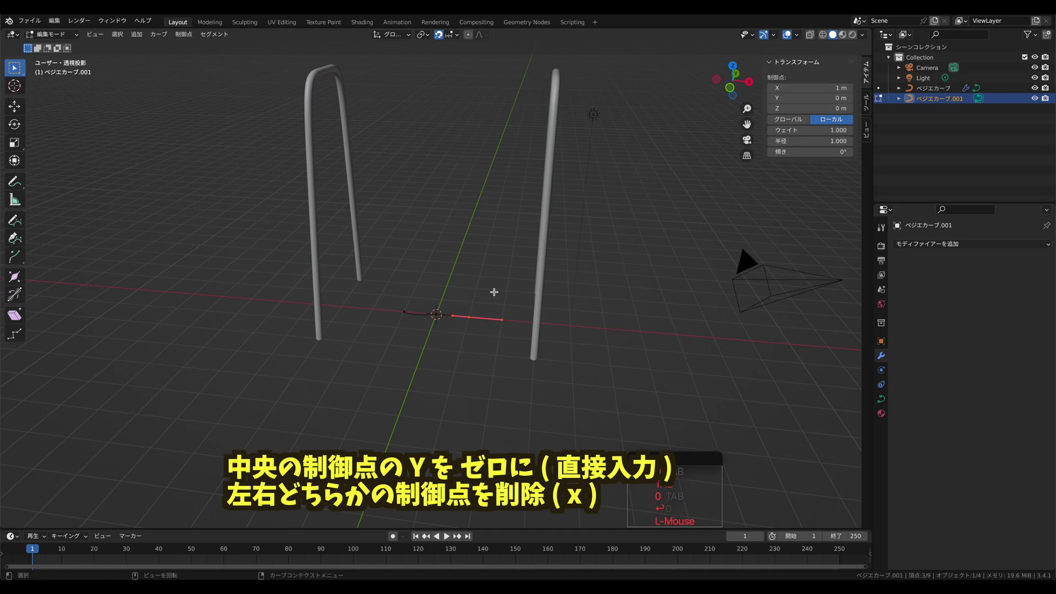
{"action": "key", "text": "x"}
{"action": "left_click", "coordinate": [487, 294]}
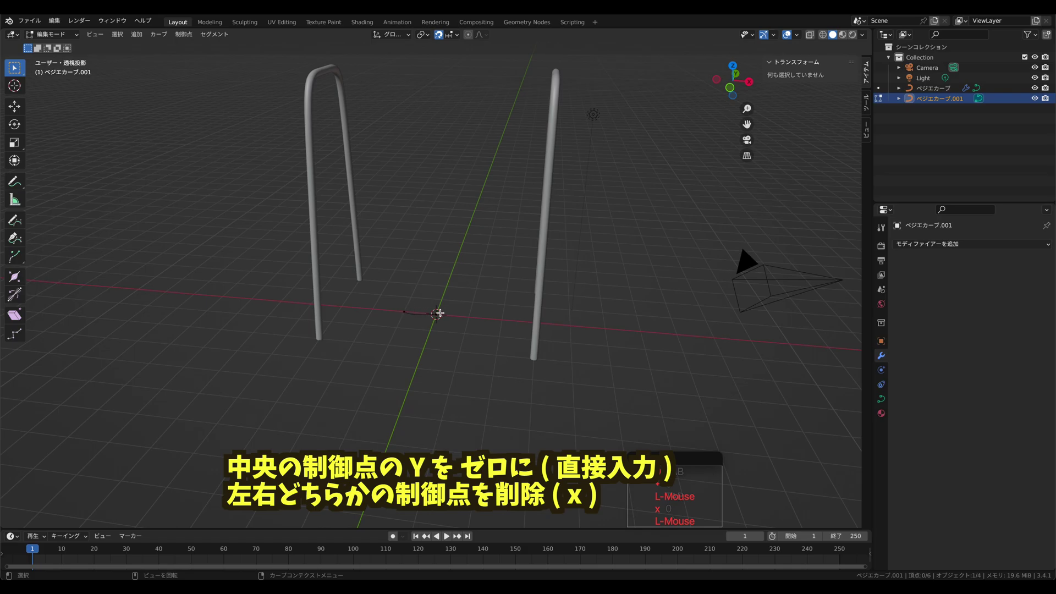
{"action": "left_click", "coordinate": [402, 292]}
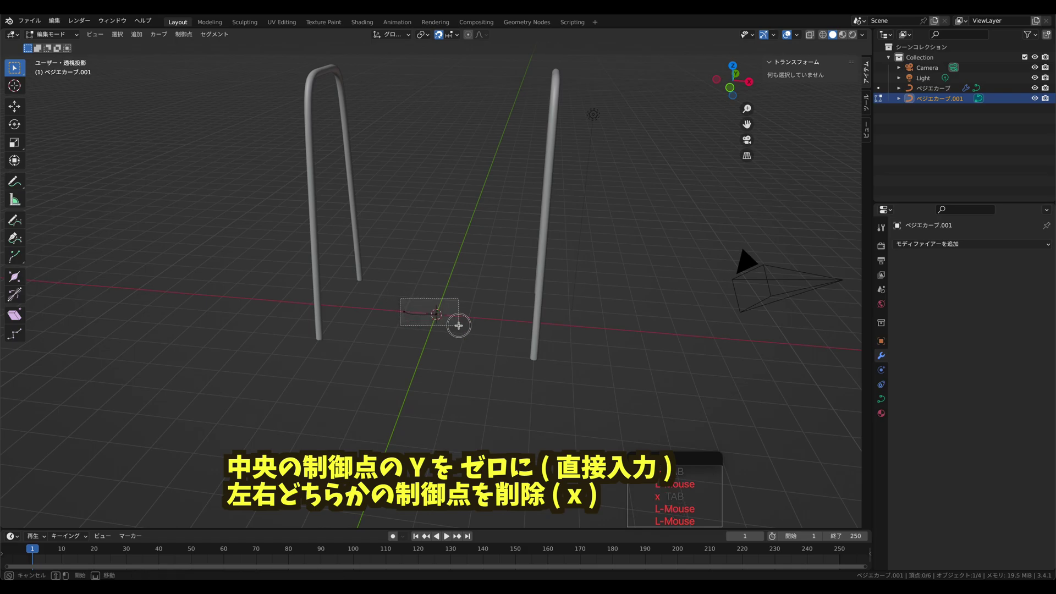
- In top view, move the curve's end point along Y to about −2.1 m
{"action": "left_click", "coordinate": [736, 72]}
{"action": "left_click", "coordinate": [739, 68]}
{"action": "left_click", "coordinate": [405, 277]}
{"action": "key", "text": "g"}
{"action": "left_click", "coordinate": [358, 215]}
{"action": "left_click", "coordinate": [438, 278]}
{"action": "key", "text": "g"}
{"action": "key", "text": "y"}
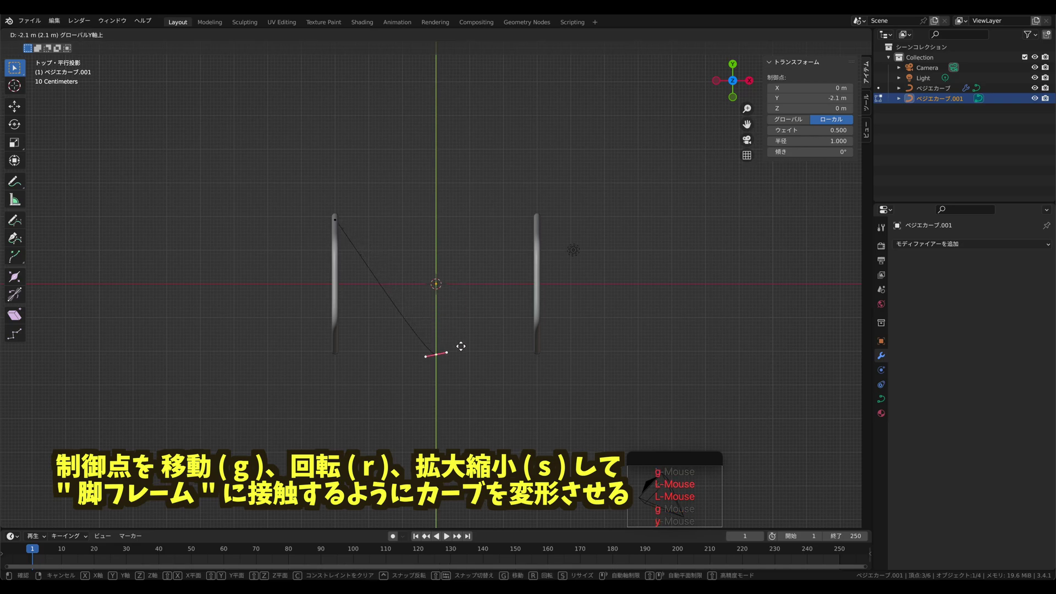
{"action": "left_click", "coordinate": [464, 337]}
- Rotate and move the other end's handles so the curve hugs the left leg frame and bottom edge
{"action": "left_click", "coordinate": [337, 215]}
{"action": "key", "text": "r"}
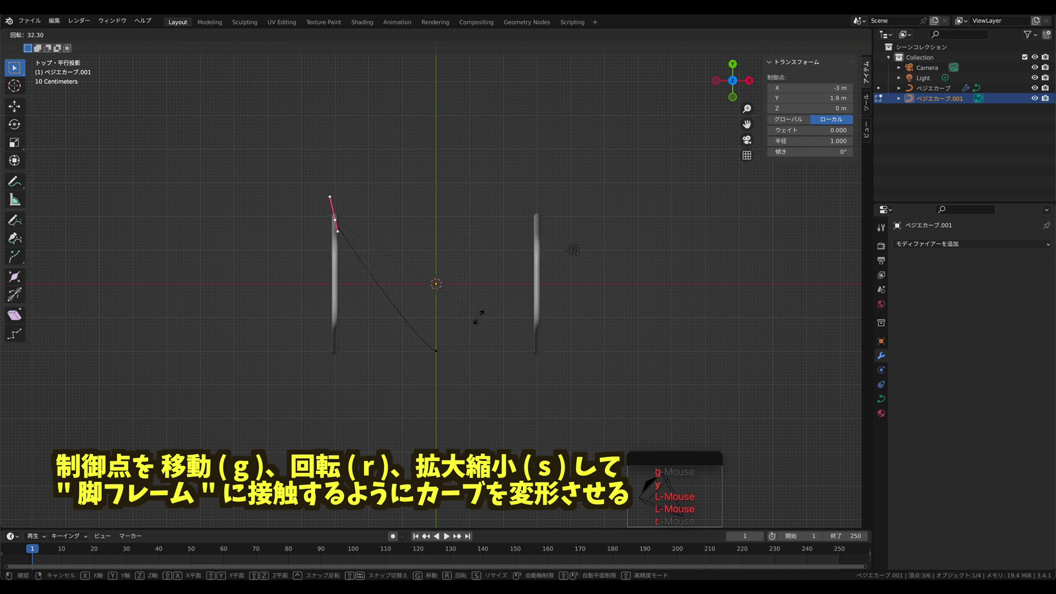
{"action": "left_click", "coordinate": [471, 315]}
{"action": "left_click", "coordinate": [341, 223]}
{"action": "key", "text": "g"}
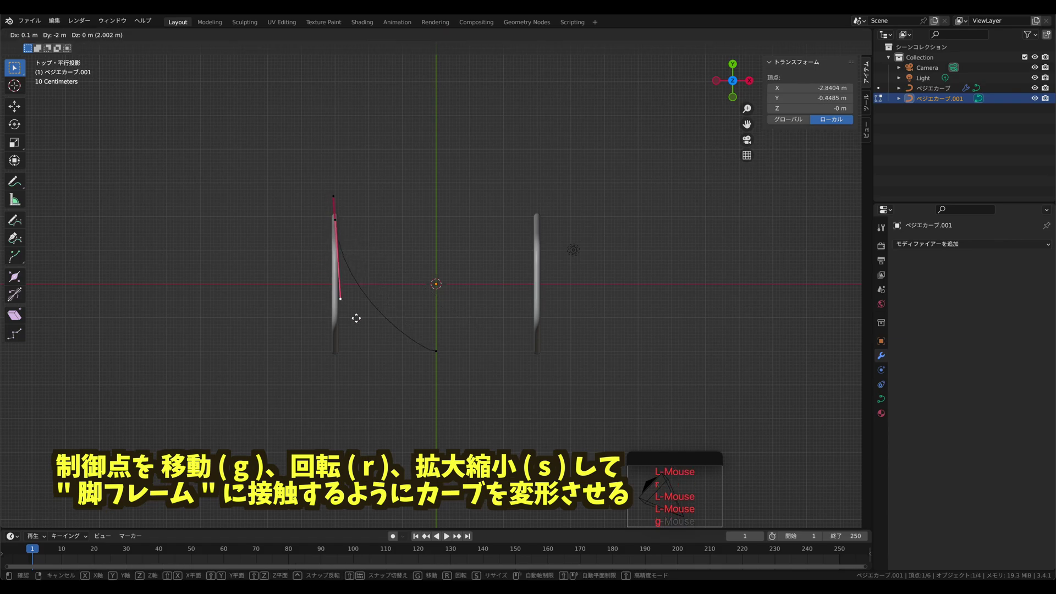
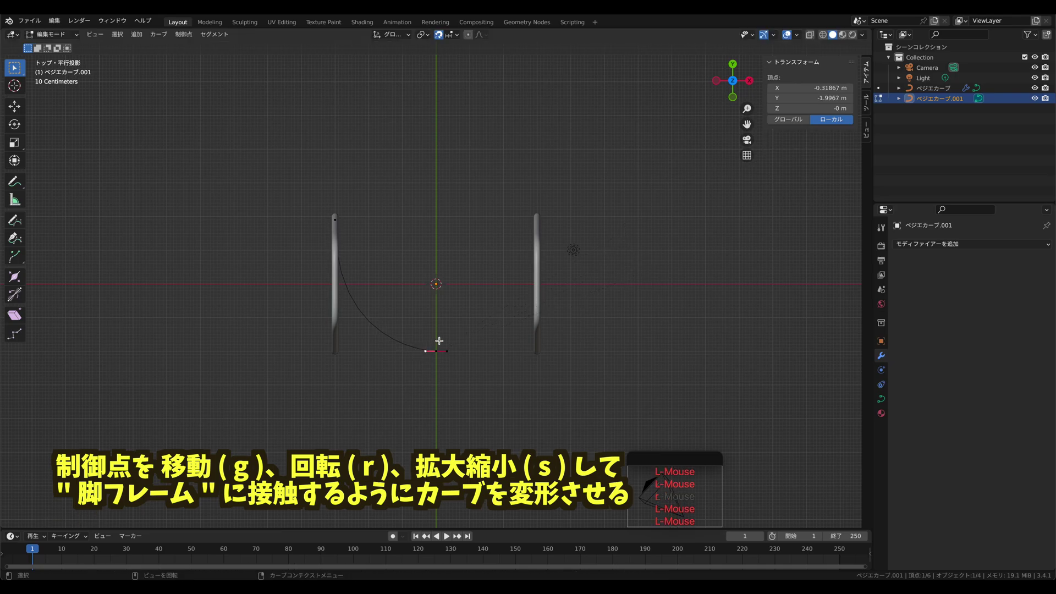
{"action": "key", "text": "g"}
{"action": "key", "text": "x"}
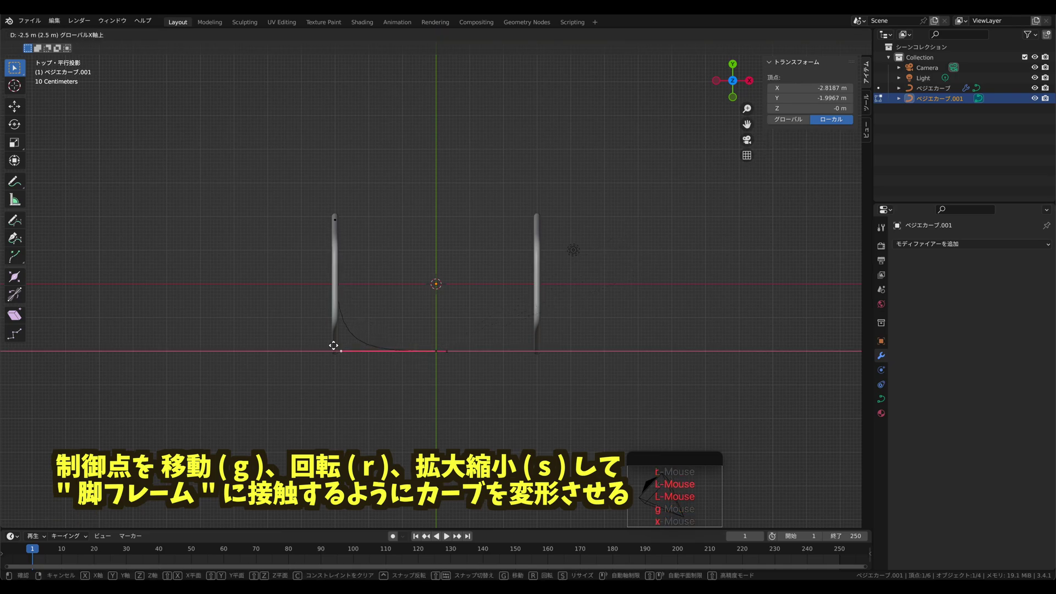
{"action": "left_click", "coordinate": [327, 338]}
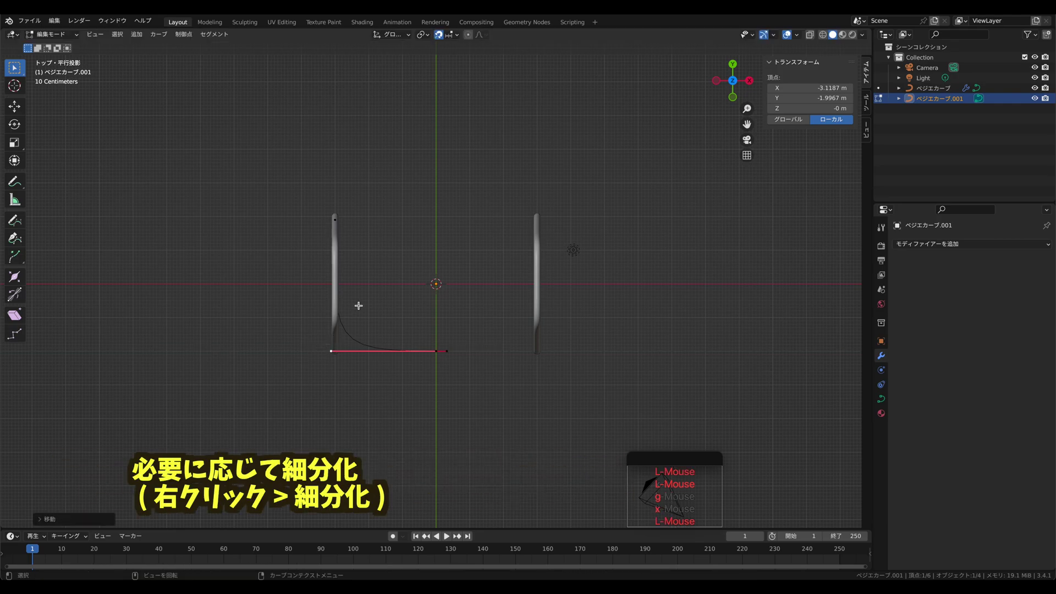
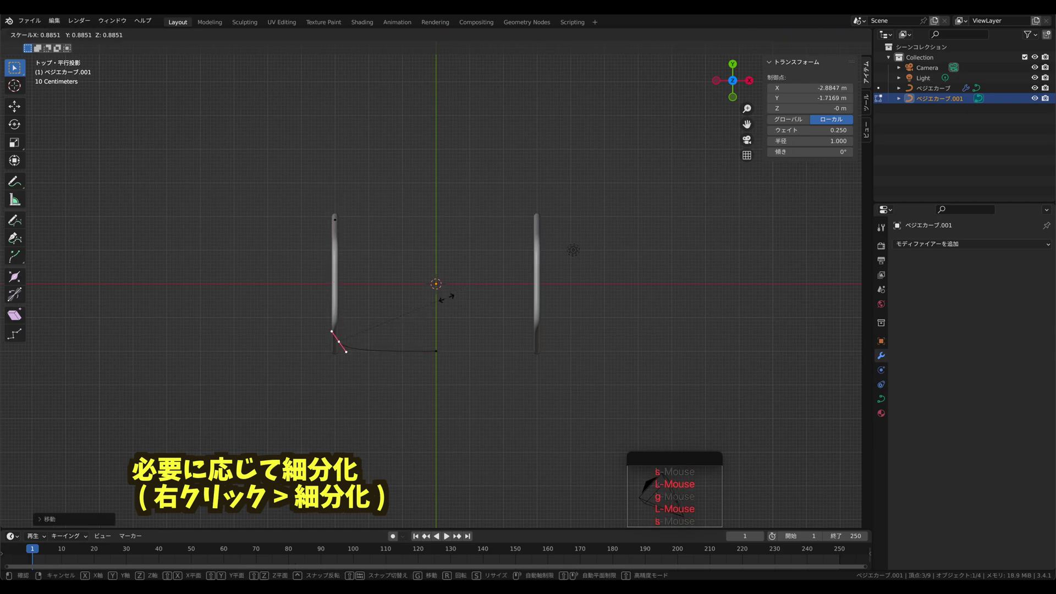
- Give the second curve a 0.1 m round bevel depth with Fill Caps in its geometry settings
{"action": "left_click", "coordinate": [444, 295]}
{"action": "middle_click", "coordinate": [320, 359]}
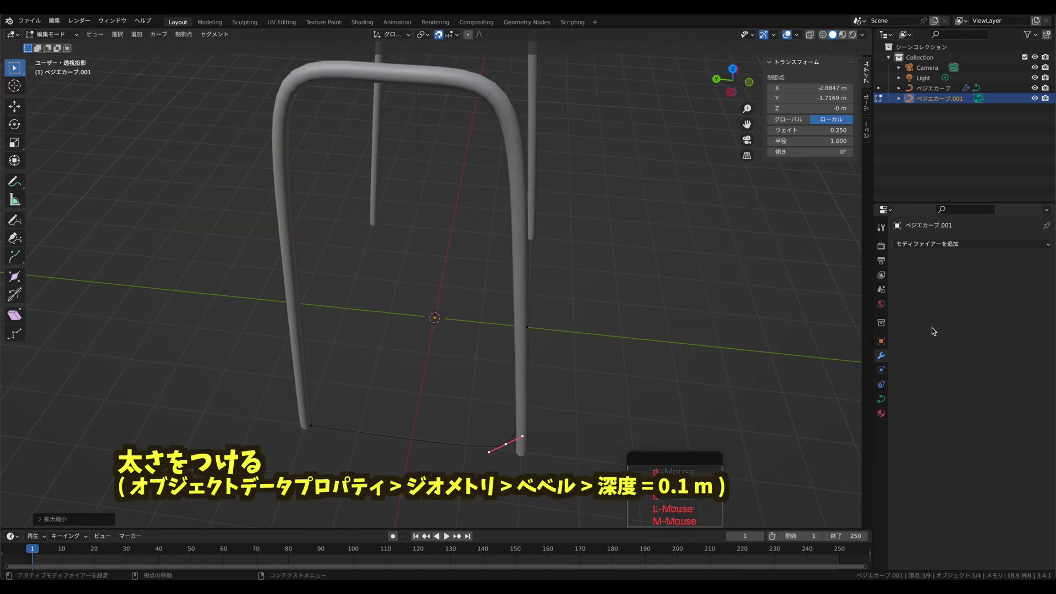
{"action": "left_click", "coordinate": [885, 401]}
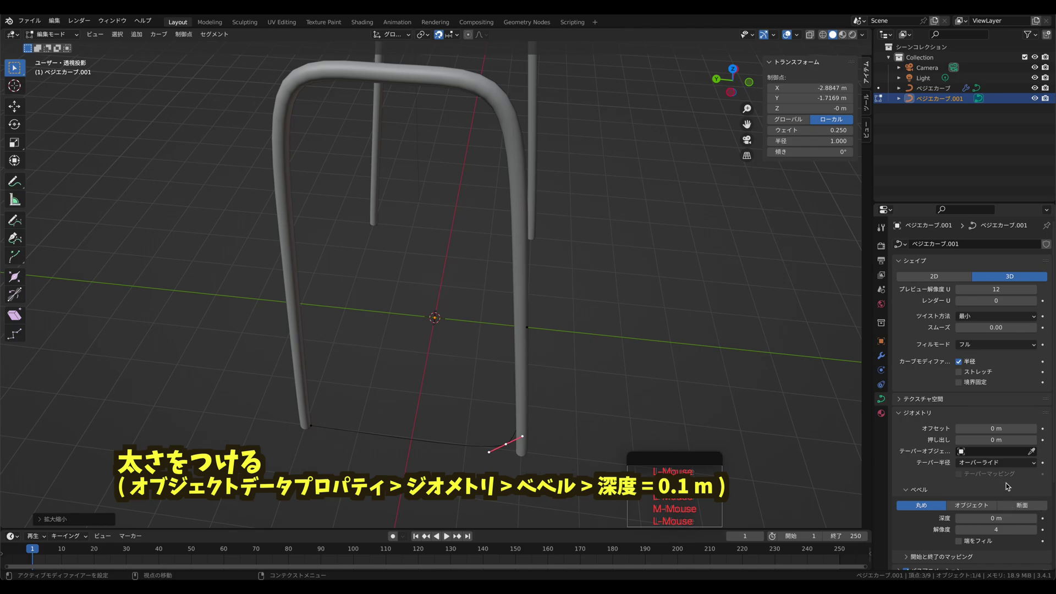
{"action": "key", "text": "s"}
{"action": "left_click", "coordinate": [1039, 520]}
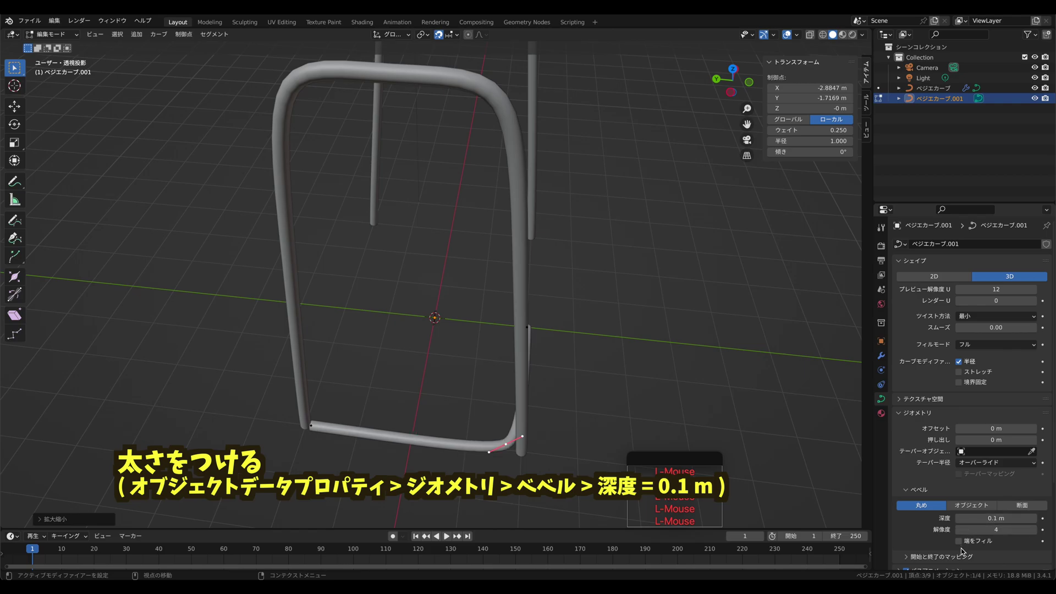
{"action": "middle_click", "coordinate": [582, 428]}
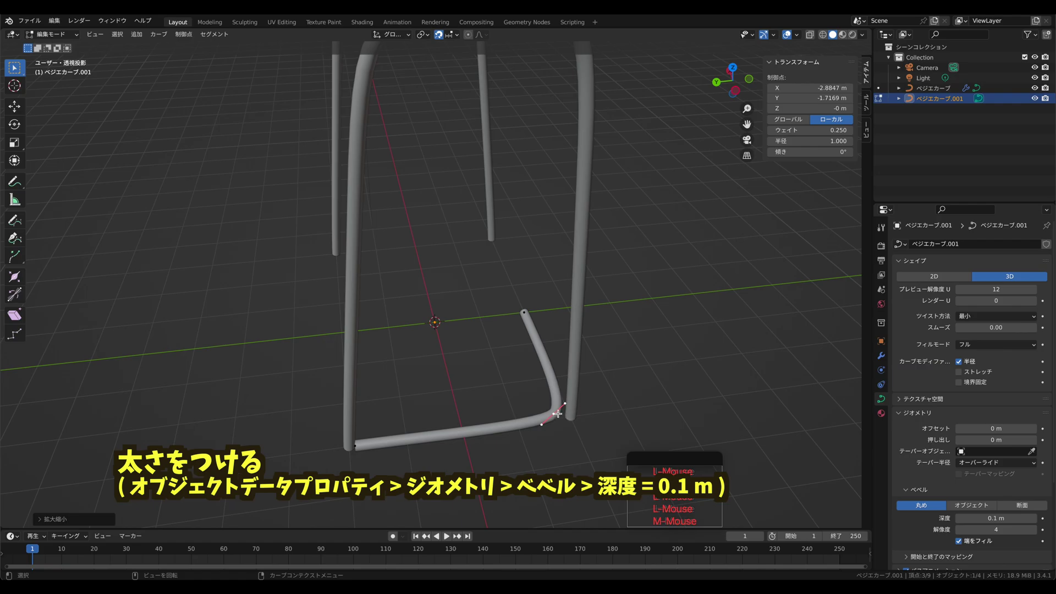
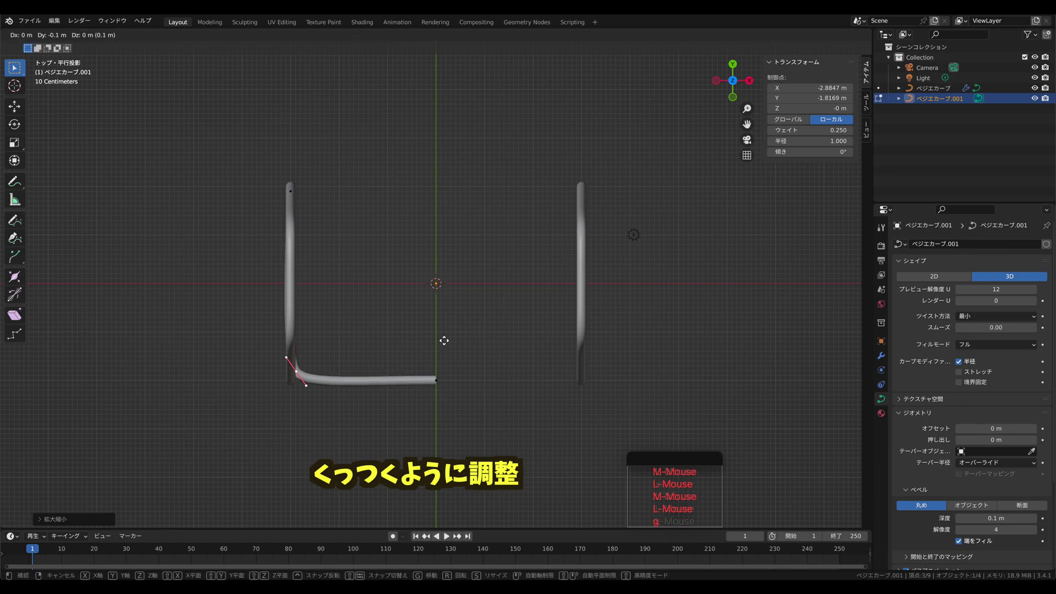
- Move and scale the crossbar's corner points so its bend meets the left leg tube
{"action": "left_click", "coordinate": [446, 335]}
{"action": "key", "text": "s"}
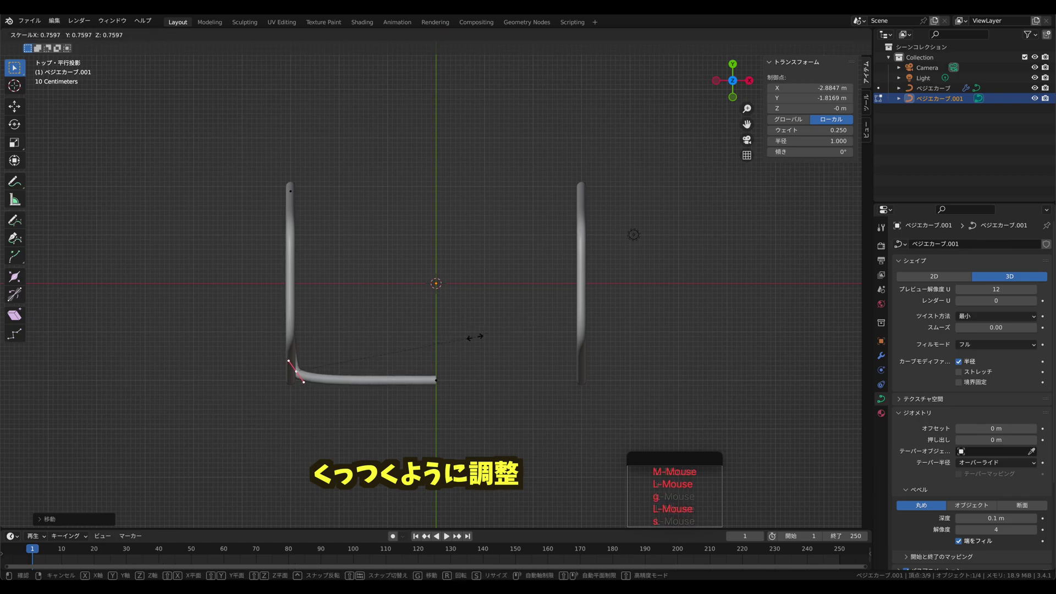
{"action": "left_click", "coordinate": [476, 332]}
{"action": "left_click", "coordinate": [436, 376]}
{"action": "key", "text": "h"}
{"action": "left_click", "coordinate": [506, 341]}
- Nudge the crossbar's centre end point into place, locking the move to Y
{"action": "key", "text": "z"}
{"action": "left_click", "coordinate": [506, 340]}
{"action": "key", "text": "h"}
{"action": "key", "text": "g"}
{"action": "key", "text": "y"}
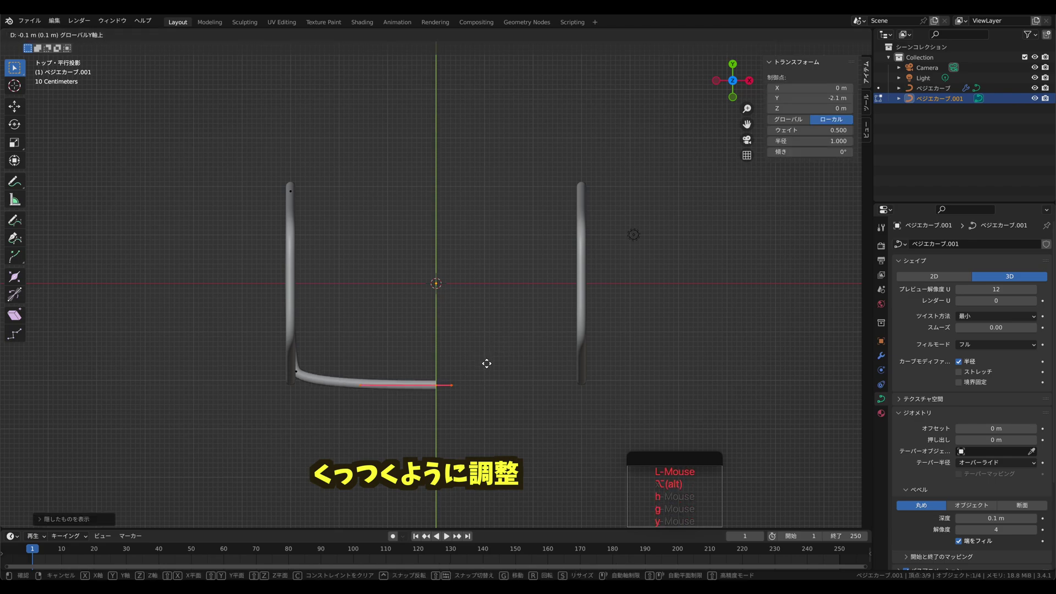
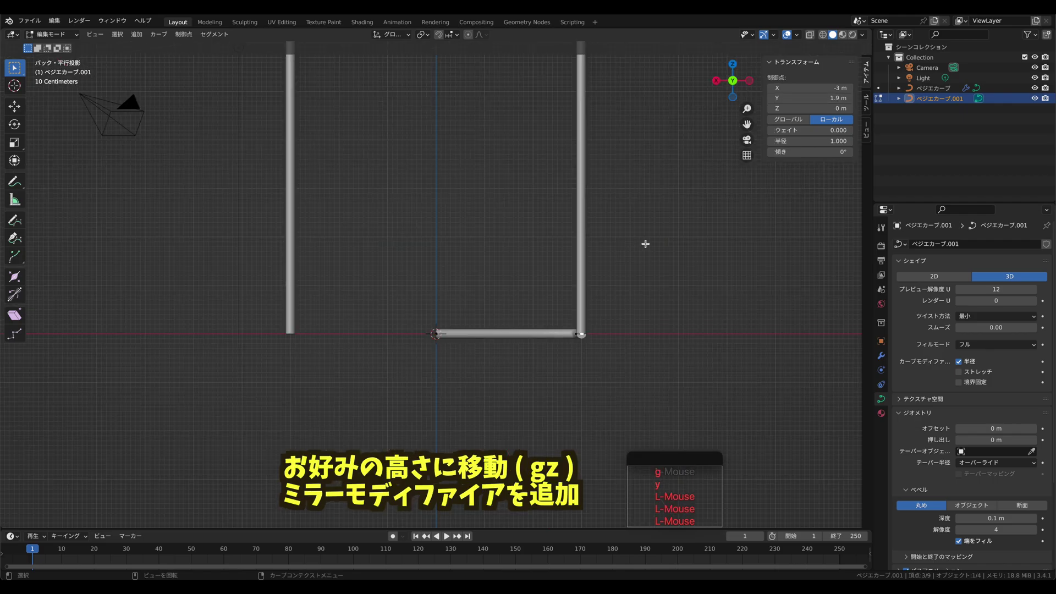
- Move the crossbar along one axis toward its final position in the frame
{"action": "key", "text": "g"}
{"action": "key", "text": "x"}
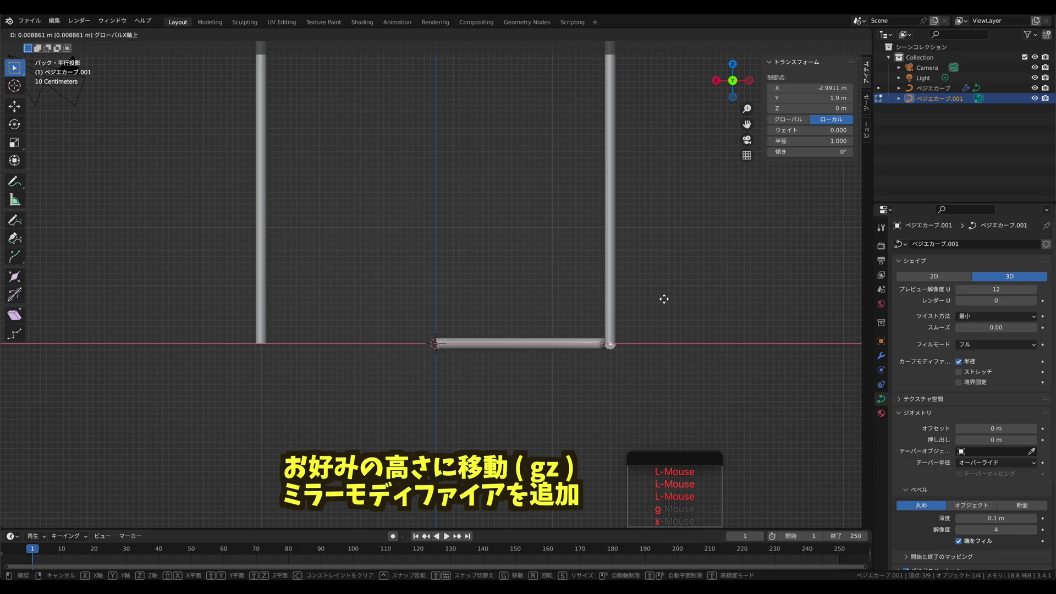
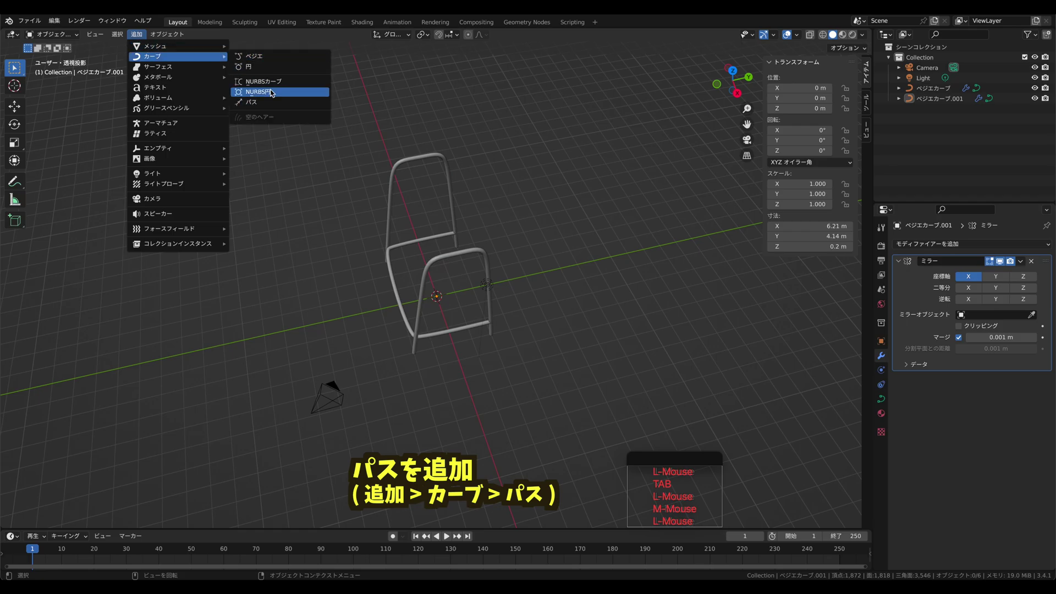
- Add a Path curve and give it a round bevel depth with Fill Caps
{"action": "left_click", "coordinate": [263, 103]}
{"action": "middle_click", "coordinate": [347, 227]}
{"action": "key", "text": "Tab"}
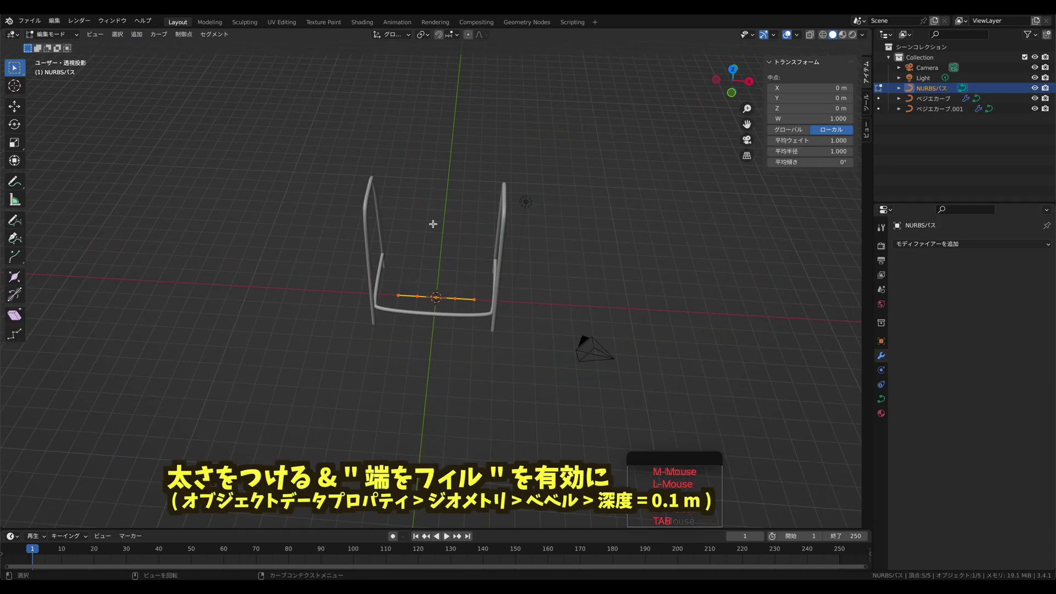
{"action": "left_click", "coordinate": [885, 402]}
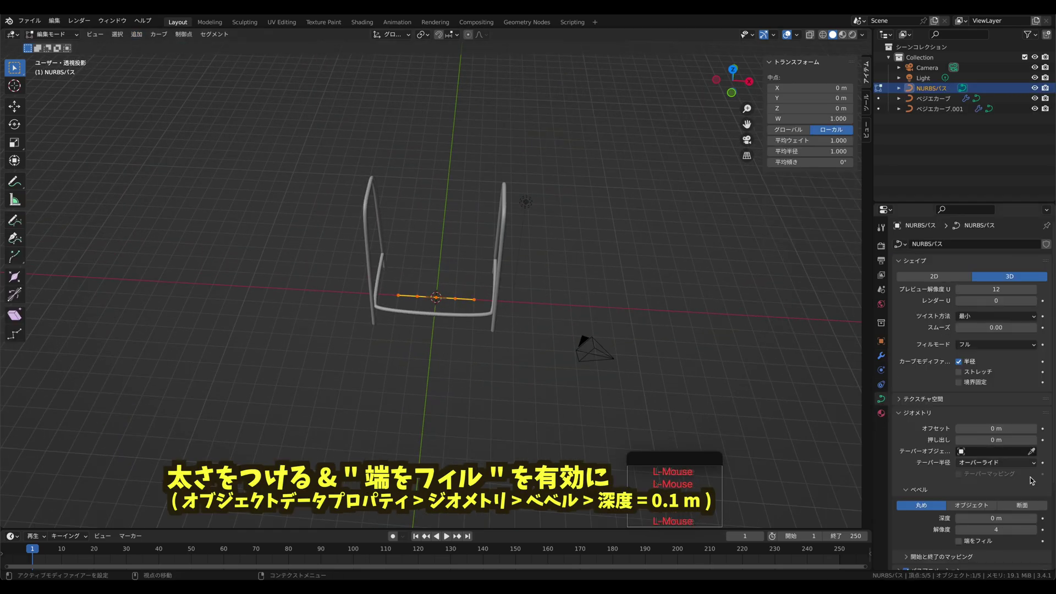
{"action": "key", "text": "Tab"}
{"action": "middle_click", "coordinate": [1040, 519]}
{"action": "double_click", "coordinate": [1039, 519]}
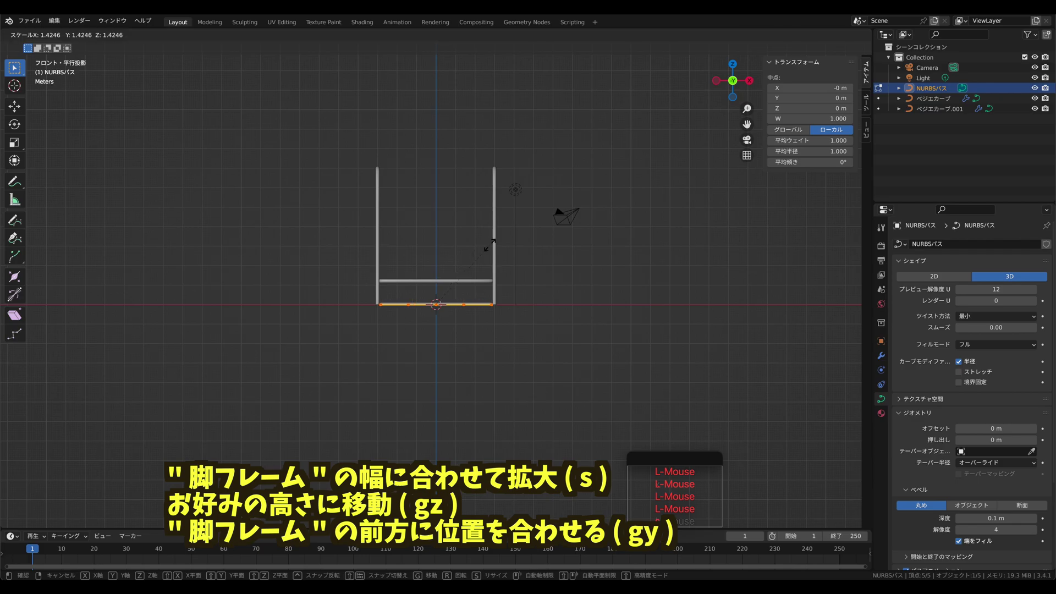
- Scale the bar to the frame width and move it up and toward the front top of the legs
{"action": "key", "text": "s"}
{"action": "key", "text": "g"}
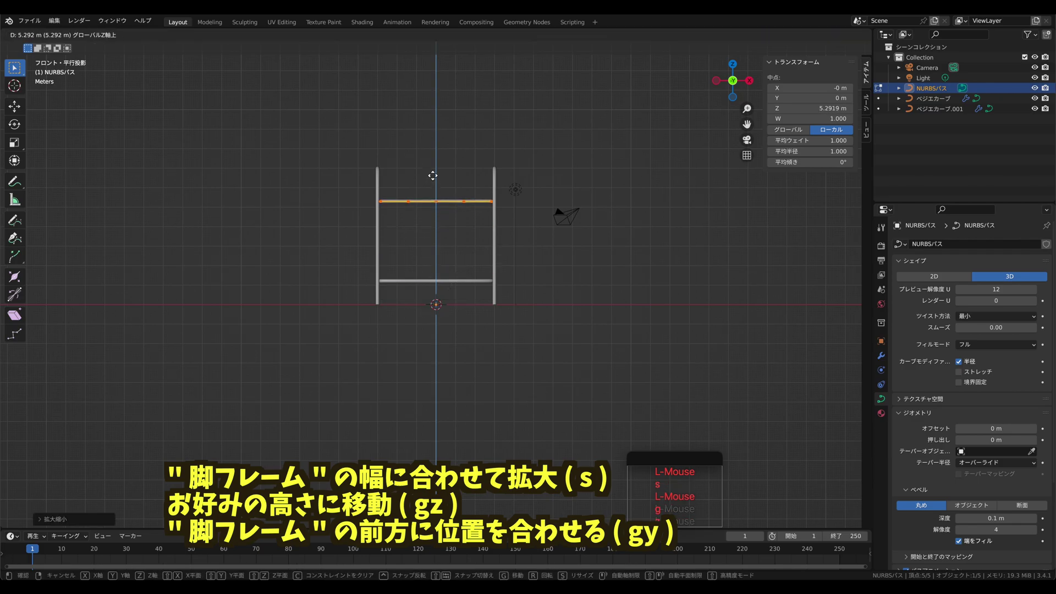
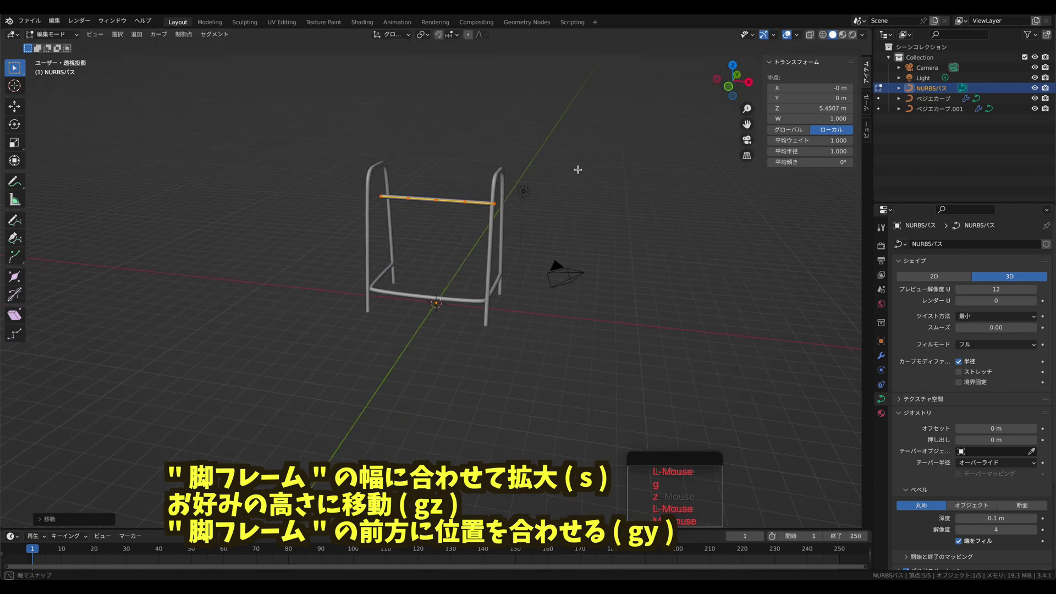
{"action": "left_click", "coordinate": [746, 94]}
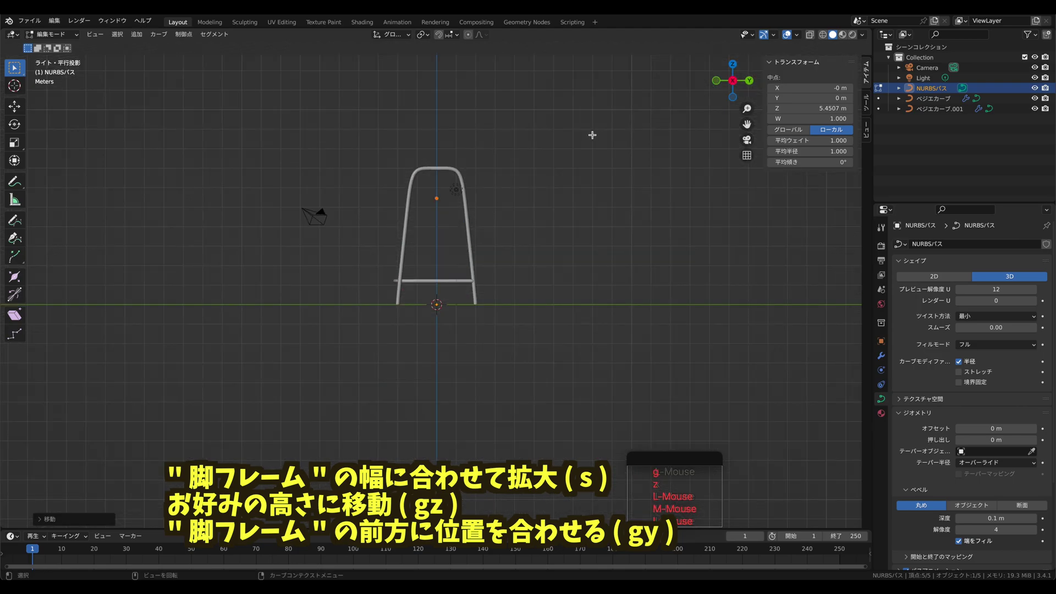
{"action": "key", "text": "g"}
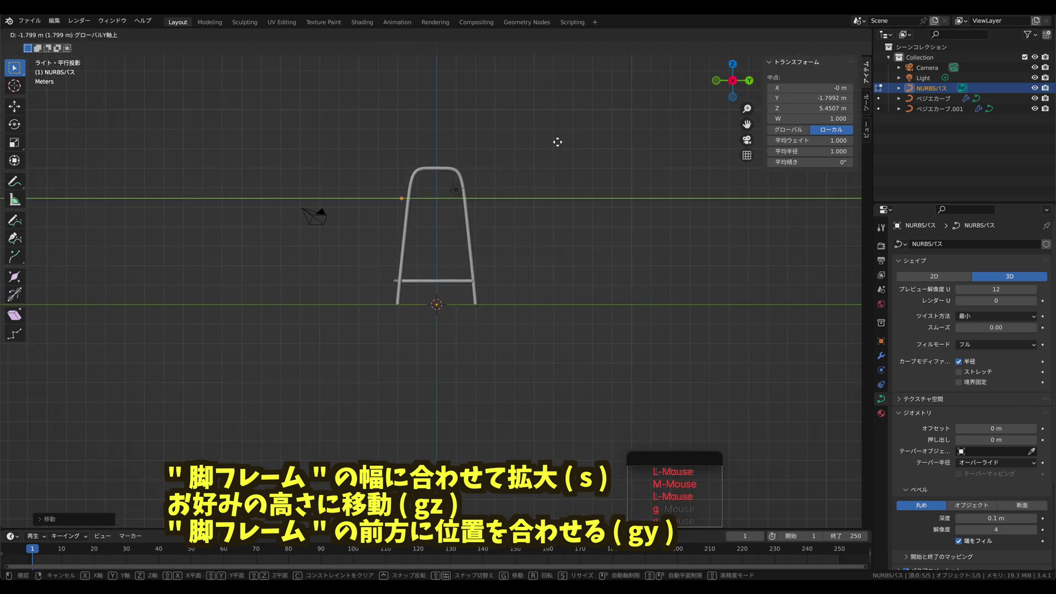
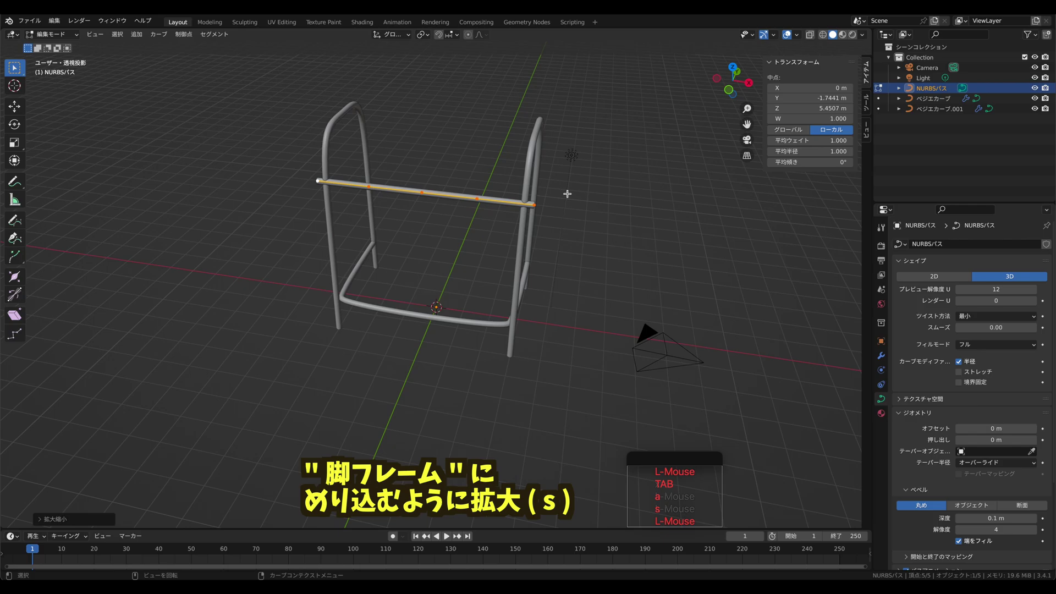
- Stretch the bar into both leg tubes at 0.09 m bevel depth and nudge it into place
{"action": "middle_click", "coordinate": [611, 183]}
{"action": "key", "text": "s"}
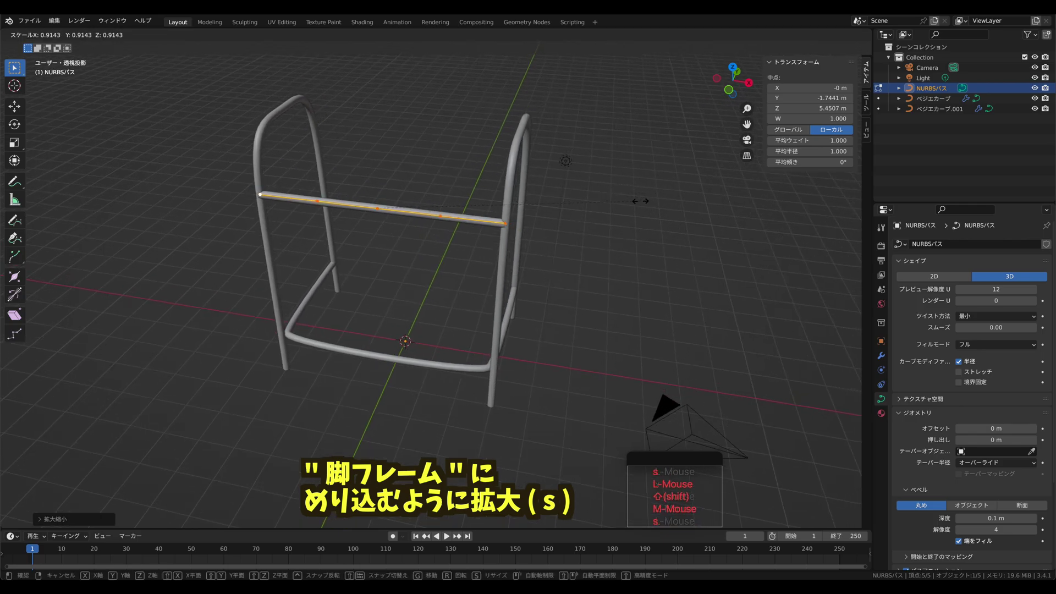
{"action": "left_click", "coordinate": [640, 196]}
{"action": "middle_click", "coordinate": [649, 192]}
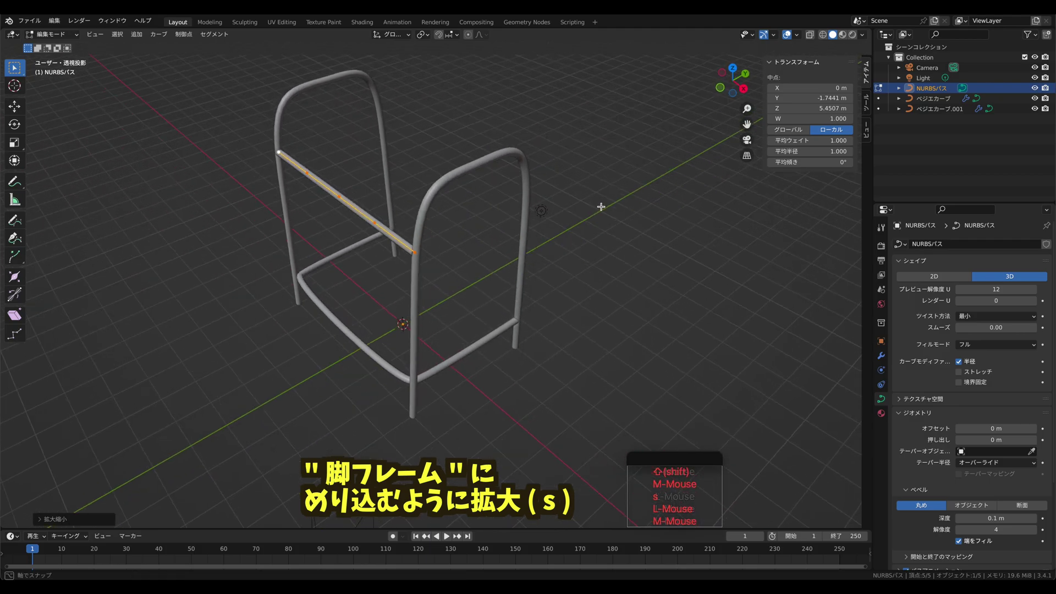
{"action": "key", "text": "Tab"}
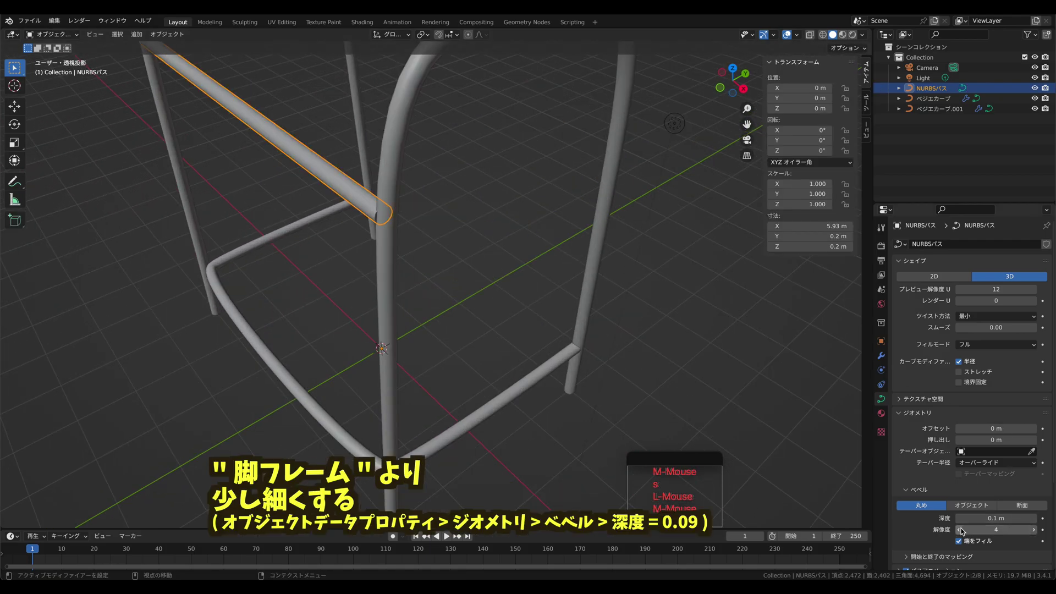
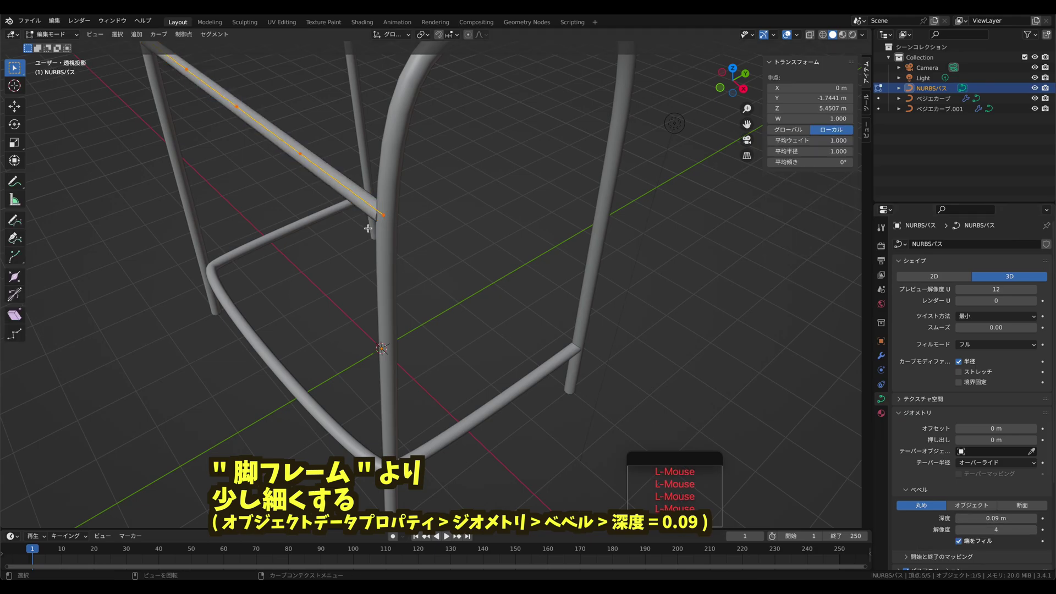
{"action": "key", "text": "g"}
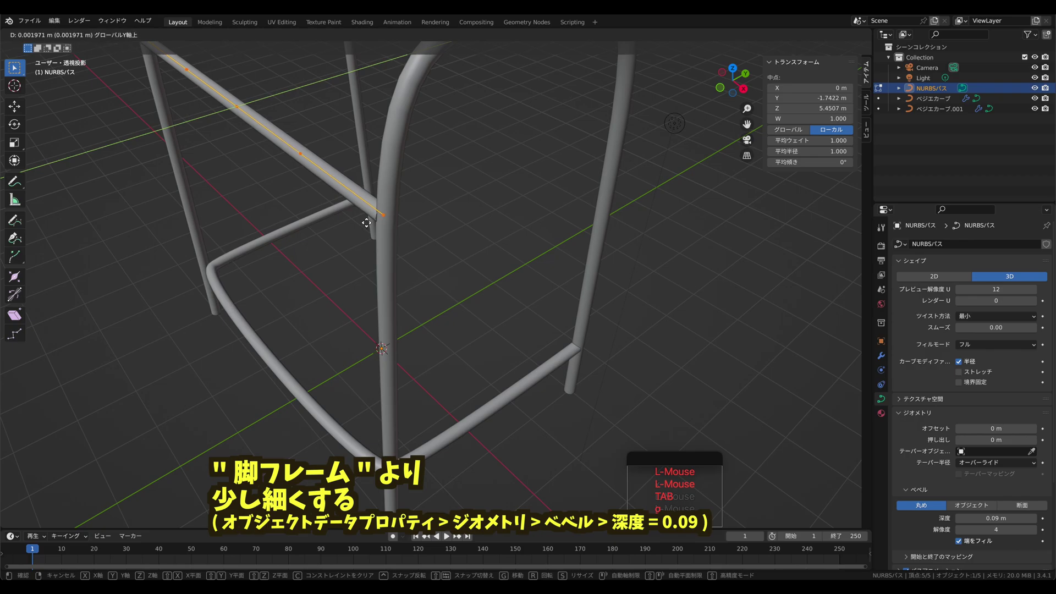
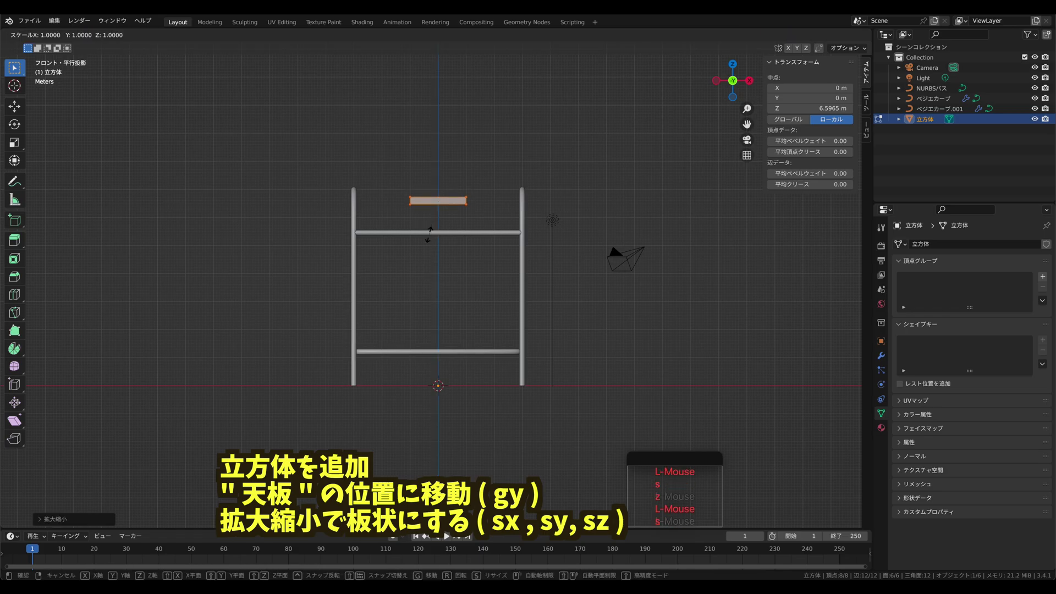
- Scale the cube into a thin board spanning the frame width and depth as the desktop
{"action": "key", "text": "k"}
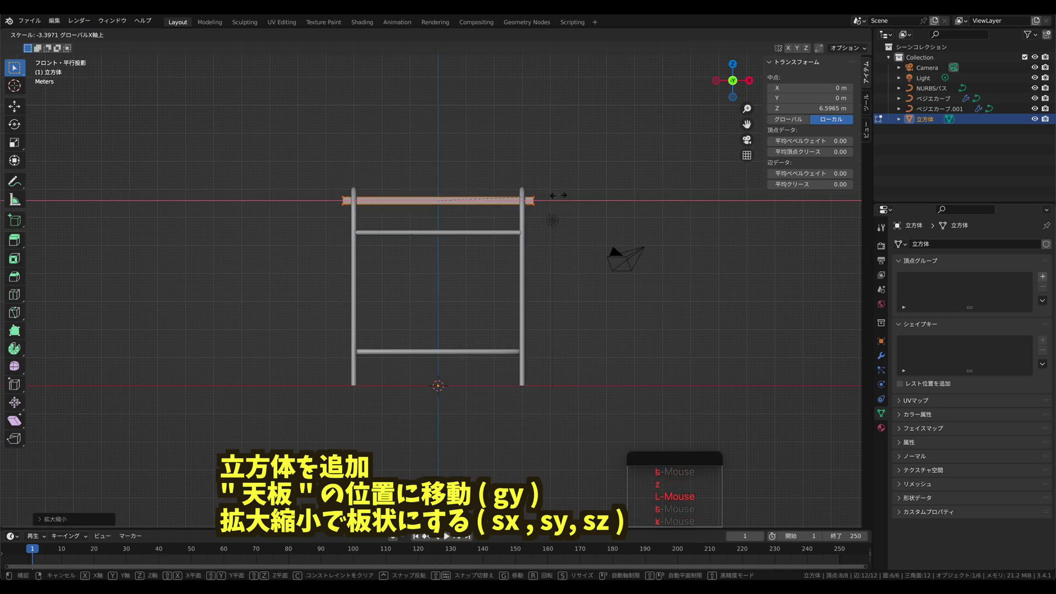
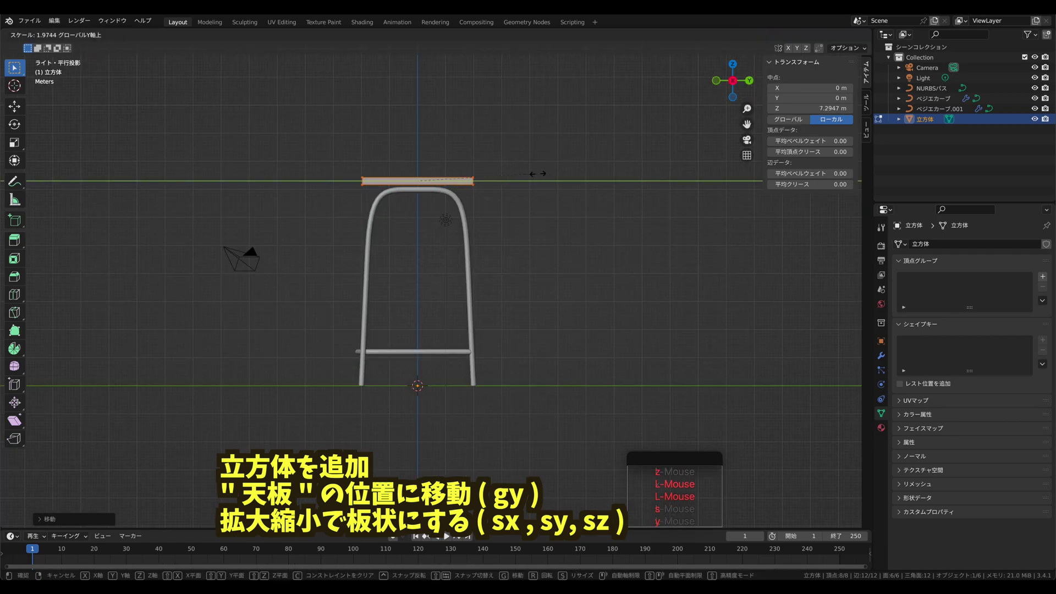
{"action": "left_click", "coordinate": [540, 168]}
{"action": "middle_click", "coordinate": [556, 151]}
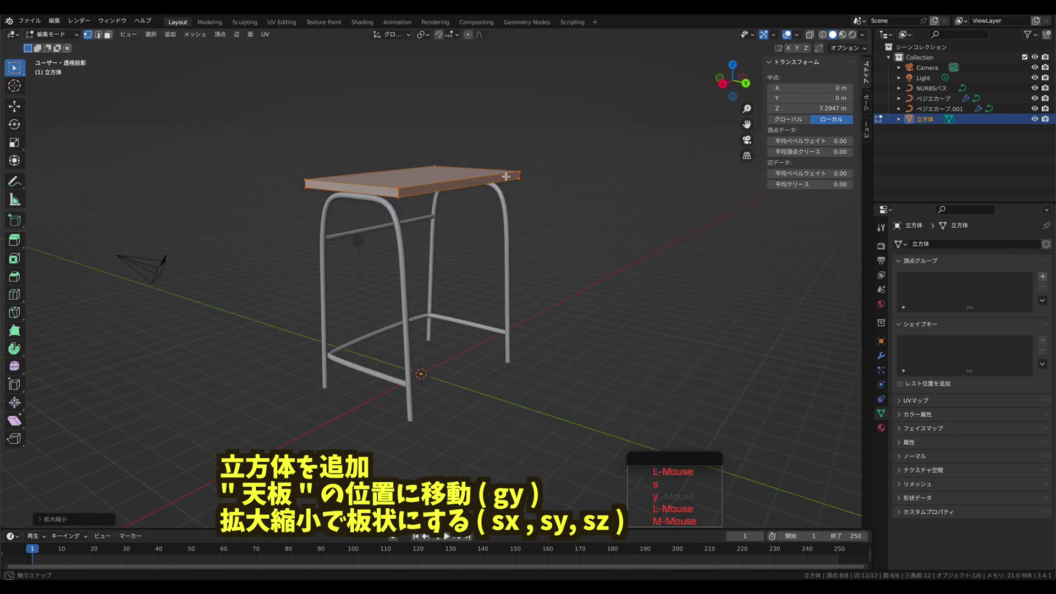
- Leave Edit Mode and smooth-shade the beveled desktop board, then look up beneath the frame
{"action": "key", "text": "Tab"}
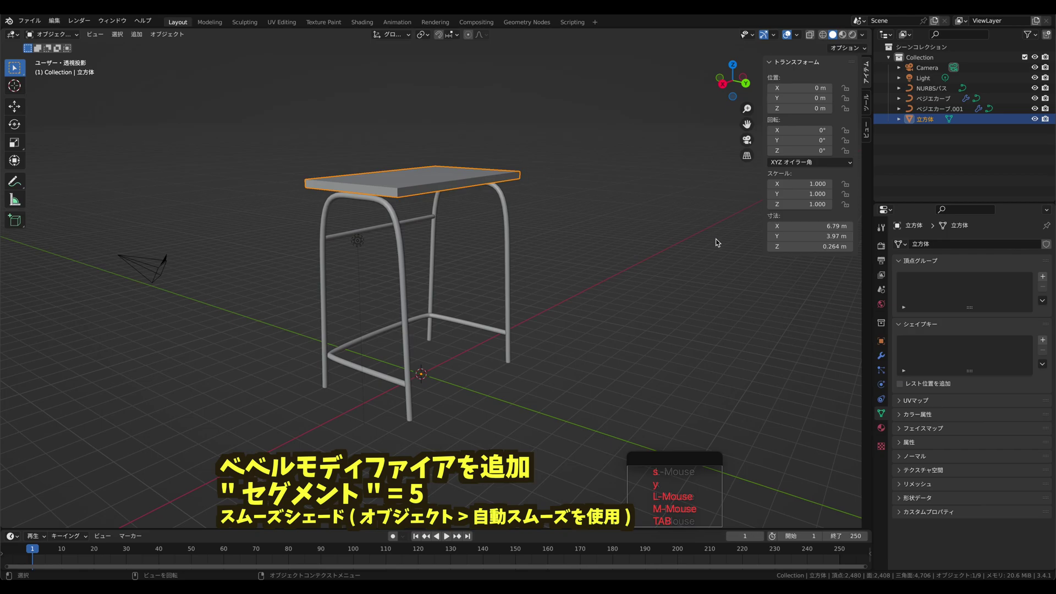
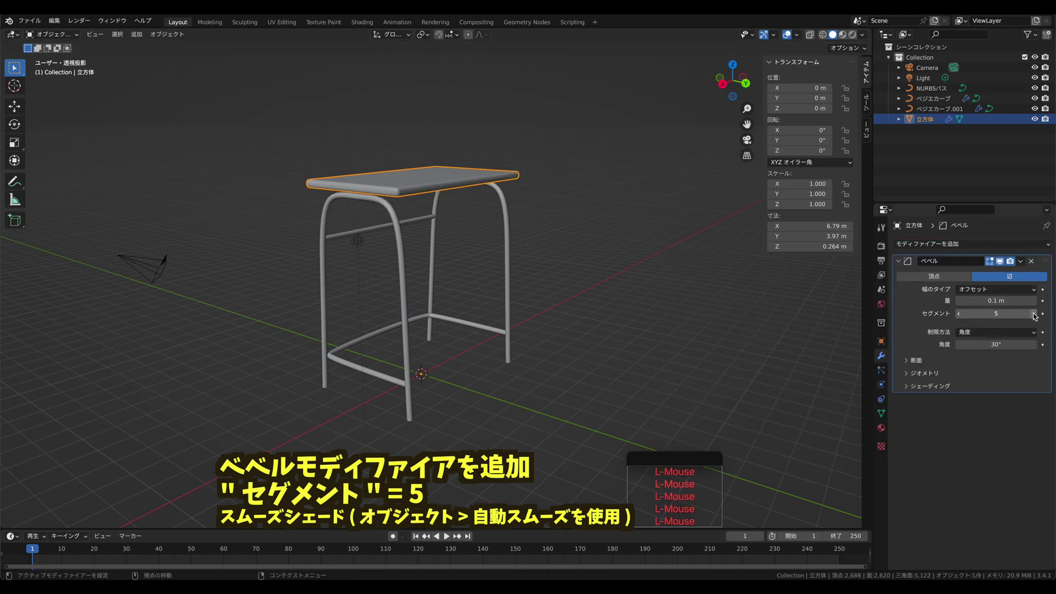
{"action": "middle_click", "coordinate": [444, 178]}
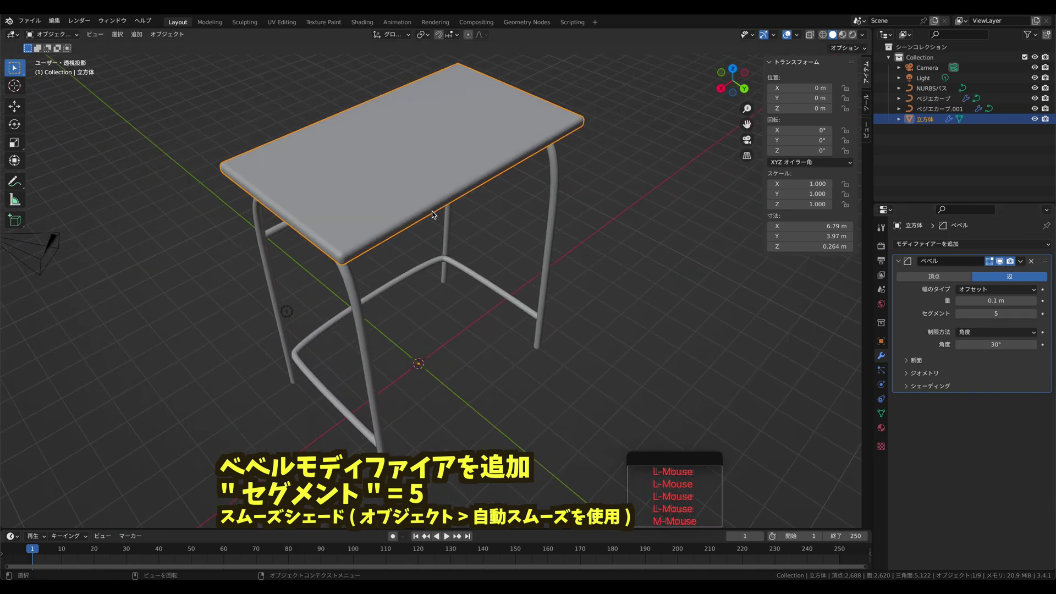
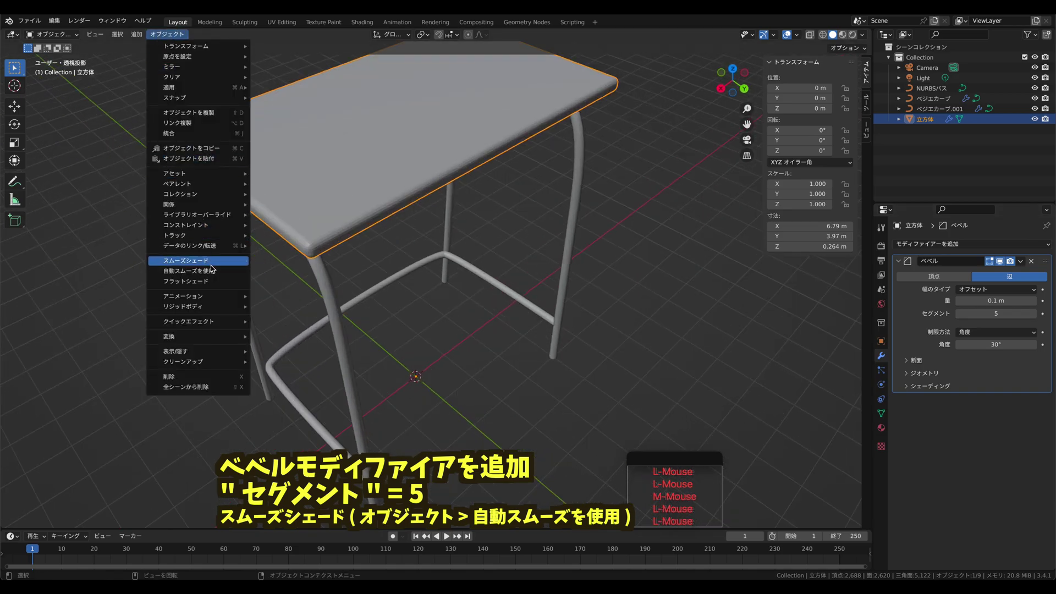
{"action": "left_click", "coordinate": [215, 270]}
{"action": "middle_click", "coordinate": [424, 237]}
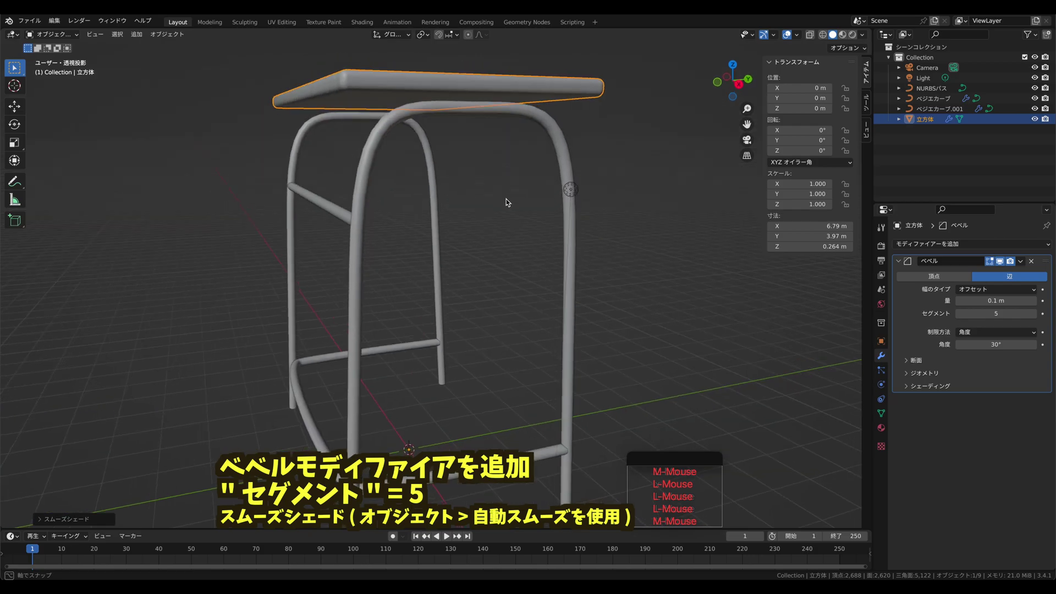
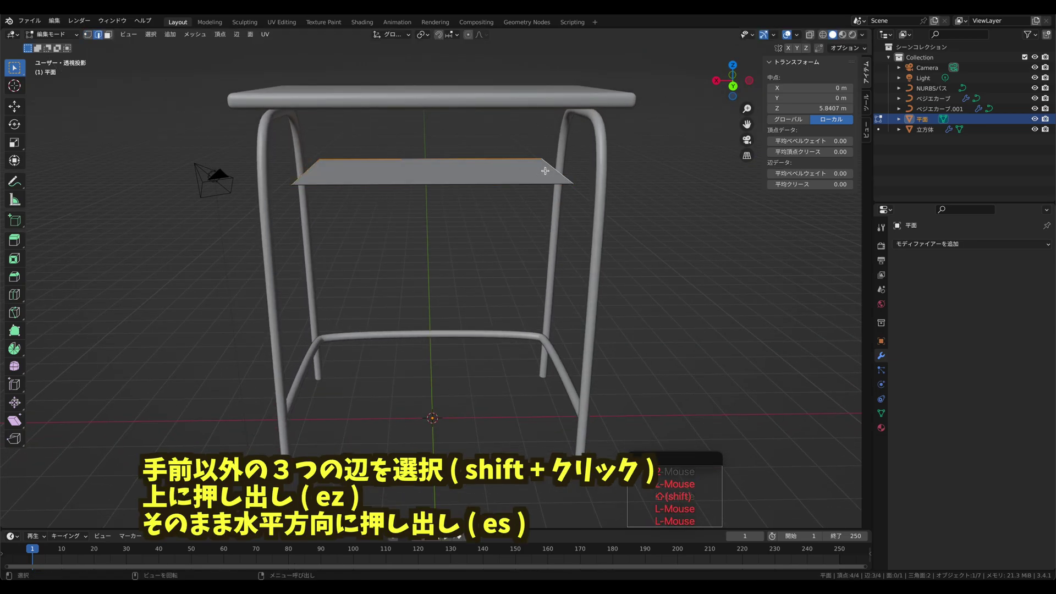
- Extrude the tray's back and side edges straight up along Z into walls
{"action": "key", "text": "shift+e"}
{"action": "key", "text": "z"}
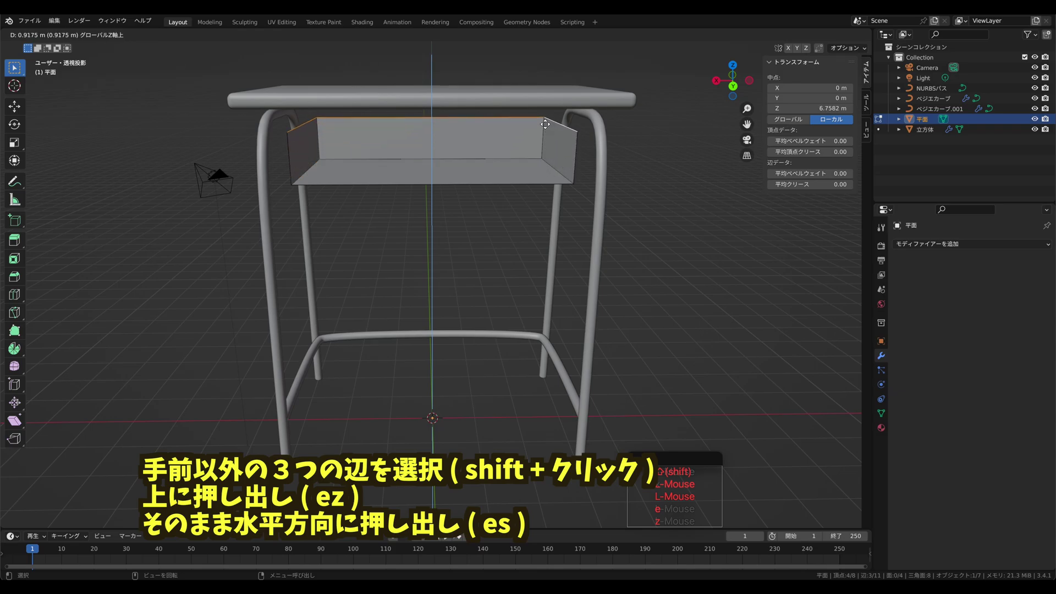
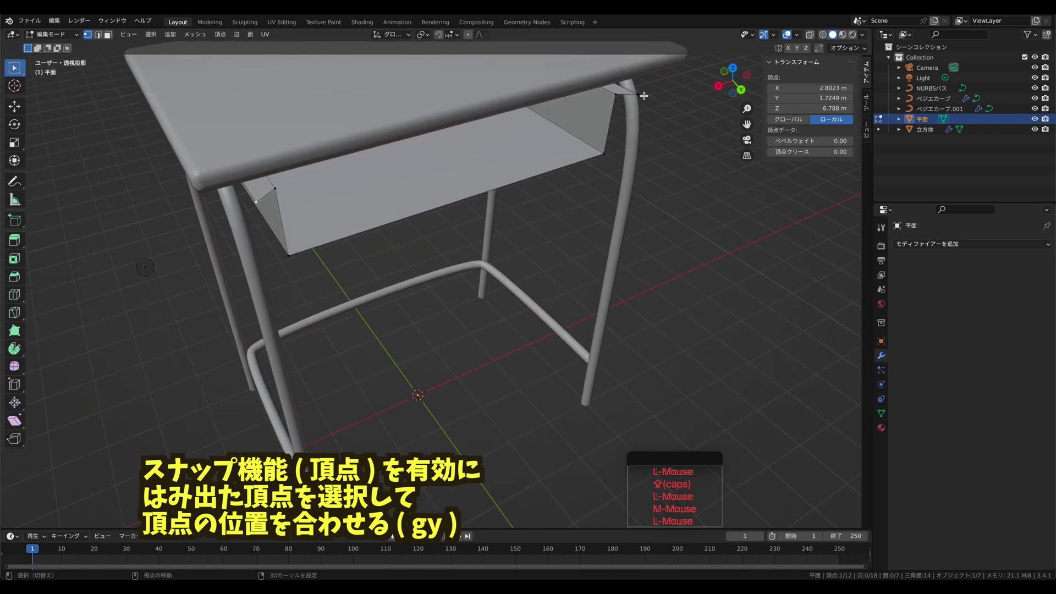
- Select the tray's protruding corner vertices and snap-move them along Y onto the walls
{"action": "left_click", "coordinate": [643, 90]}
{"action": "double_click", "coordinate": [445, 34]}
{"action": "left_click", "coordinate": [433, 80]}
{"action": "key", "text": "g"}
{"action": "key", "text": "y"}
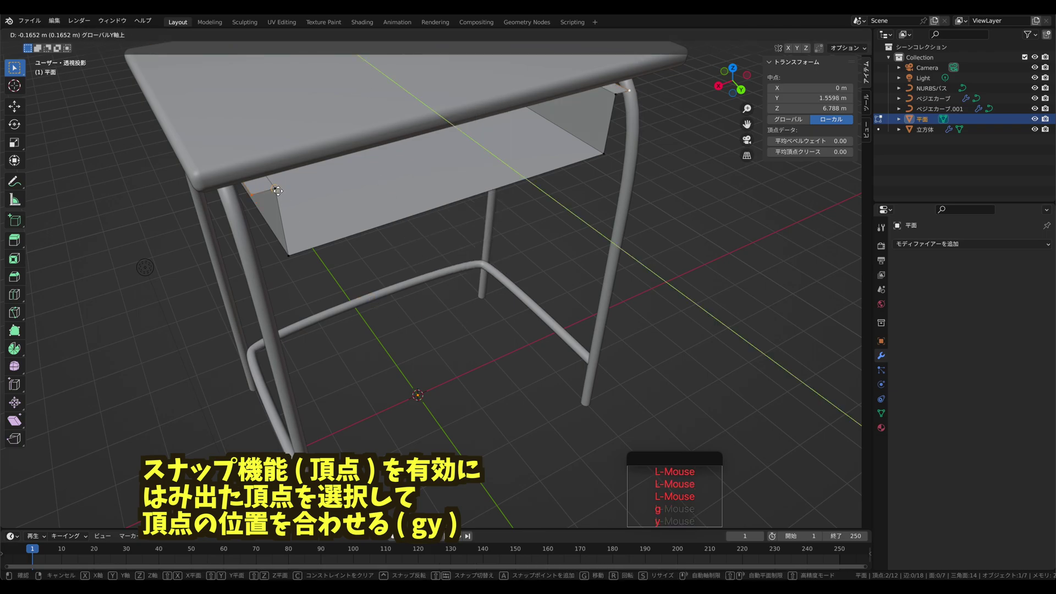
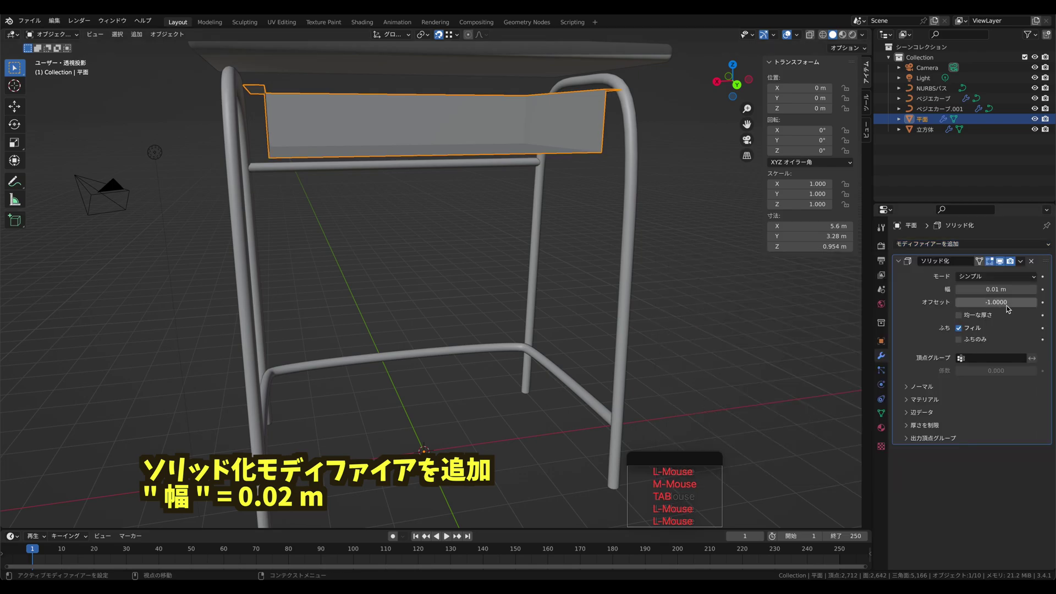
- Set the tray's Solidify wall thickness to 0.02 m
{"action": "double_click", "coordinate": [1039, 293]}
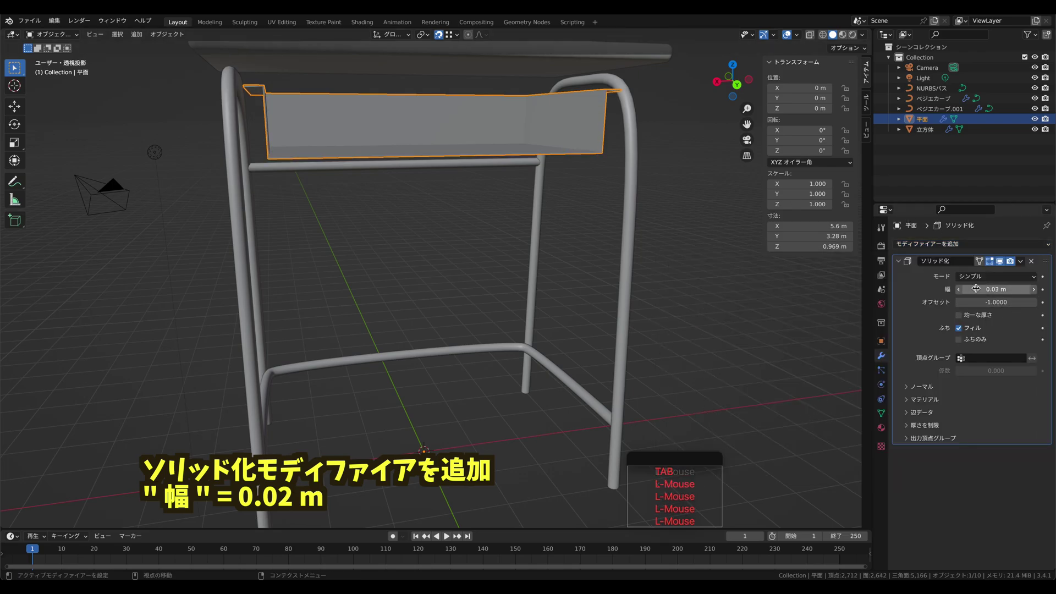
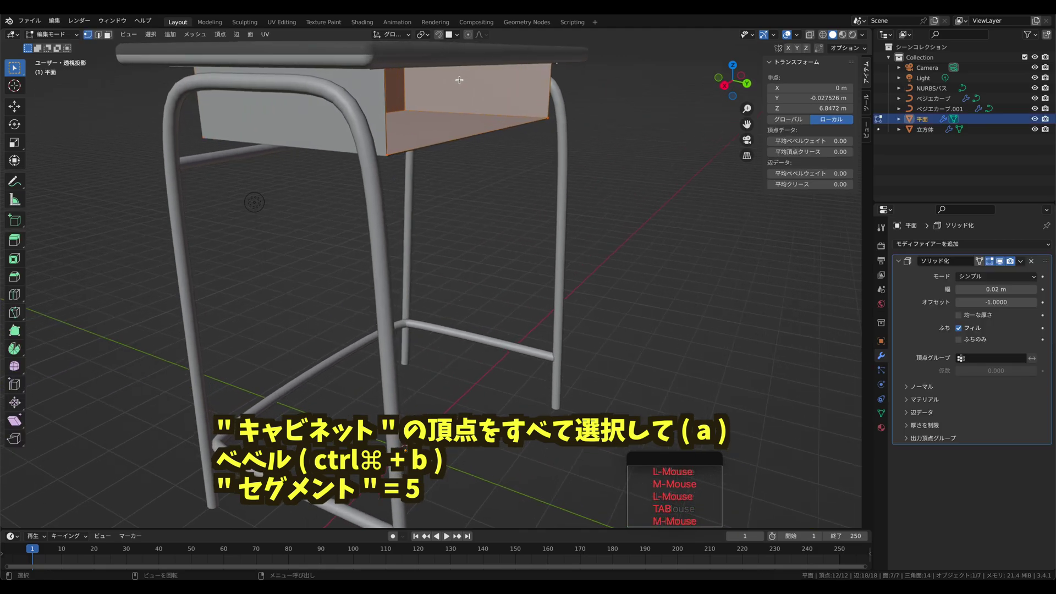
- Select all of the tray mesh and bevel its corner edges with 5 segments
{"action": "key", "text": "a"}
{"action": "left_click", "coordinate": [577, 143]}
{"action": "key", "text": "a"}
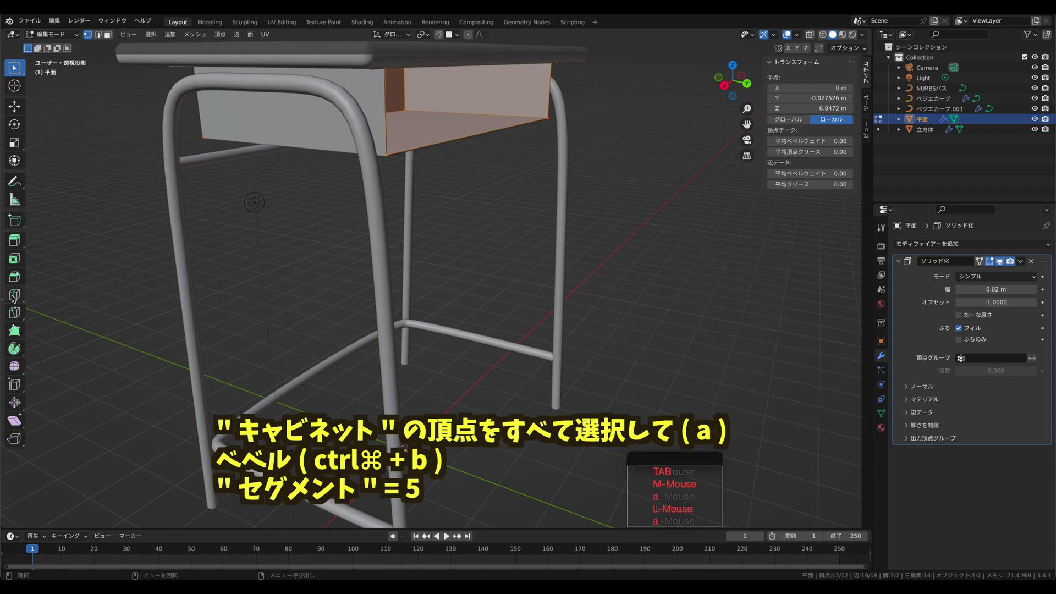
{"action": "key", "text": "b"}
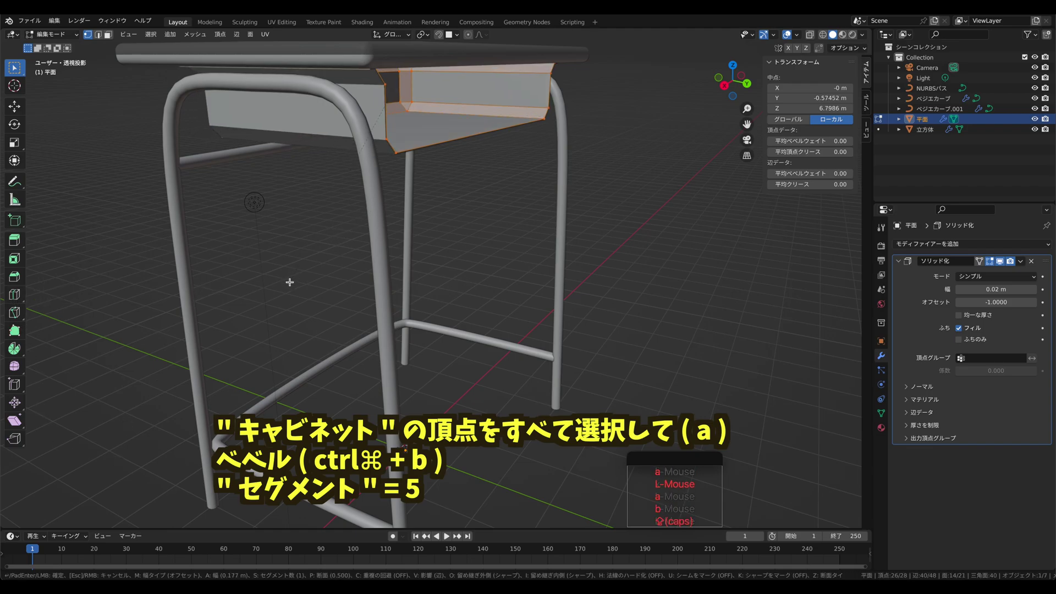
{"action": "left_click", "coordinate": [291, 275]}
{"action": "left_click", "coordinate": [44, 521]}
{"action": "double_click", "coordinate": [170, 374]}
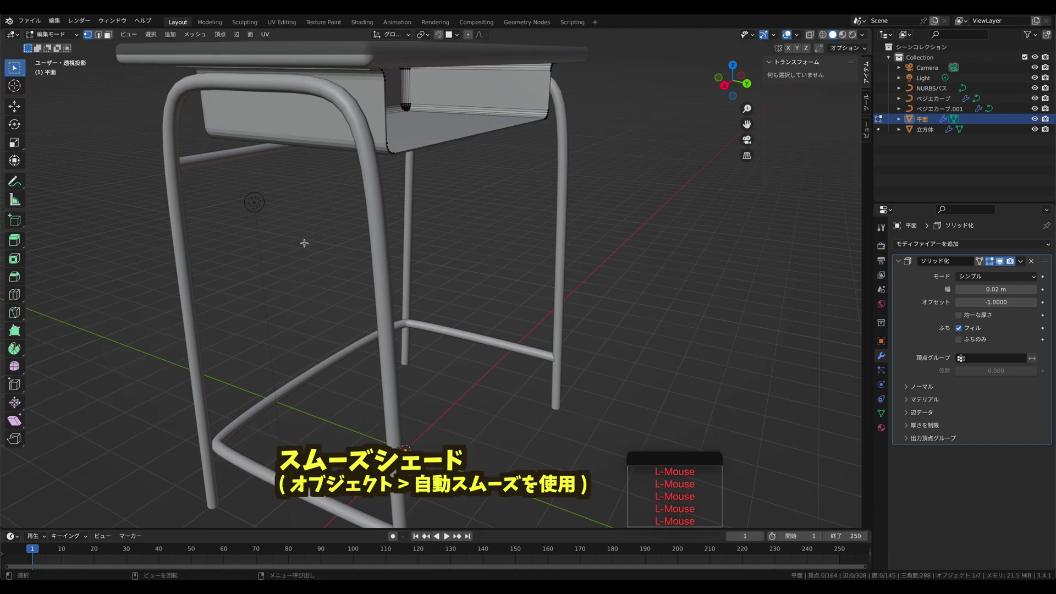
- Back in Object Mode, apply Shade Auto Smooth to the tray
{"action": "key", "text": "Tab"}
{"action": "left_click", "coordinate": [177, 34]}
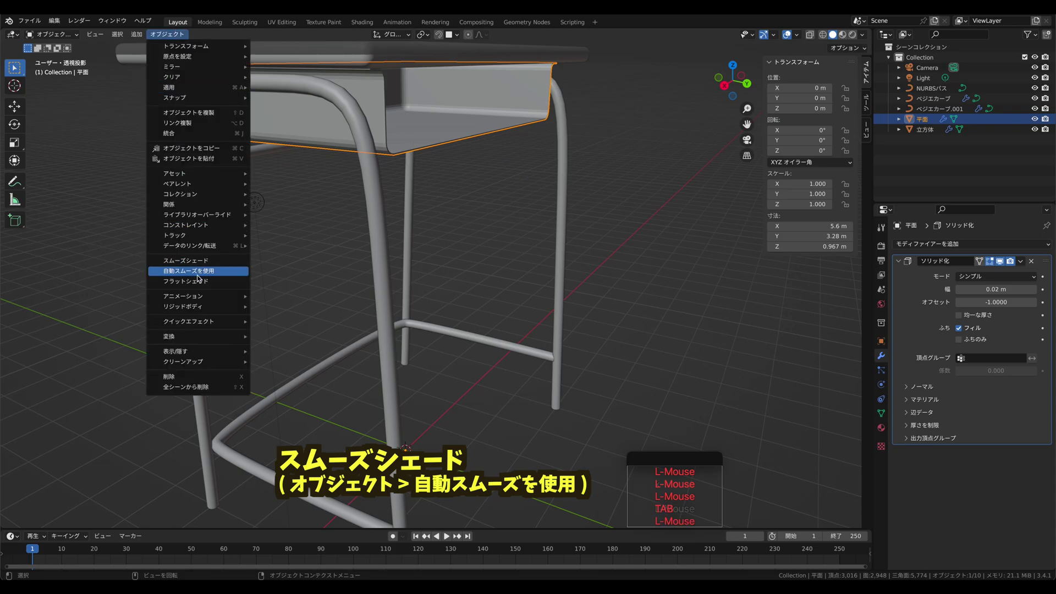
{"action": "left_click", "coordinate": [200, 277]}
- Select the tray's front edge vertices and duplicate them forward along Y
{"action": "left_click", "coordinate": [461, 195]}
{"action": "middle_click", "coordinate": [453, 137]}
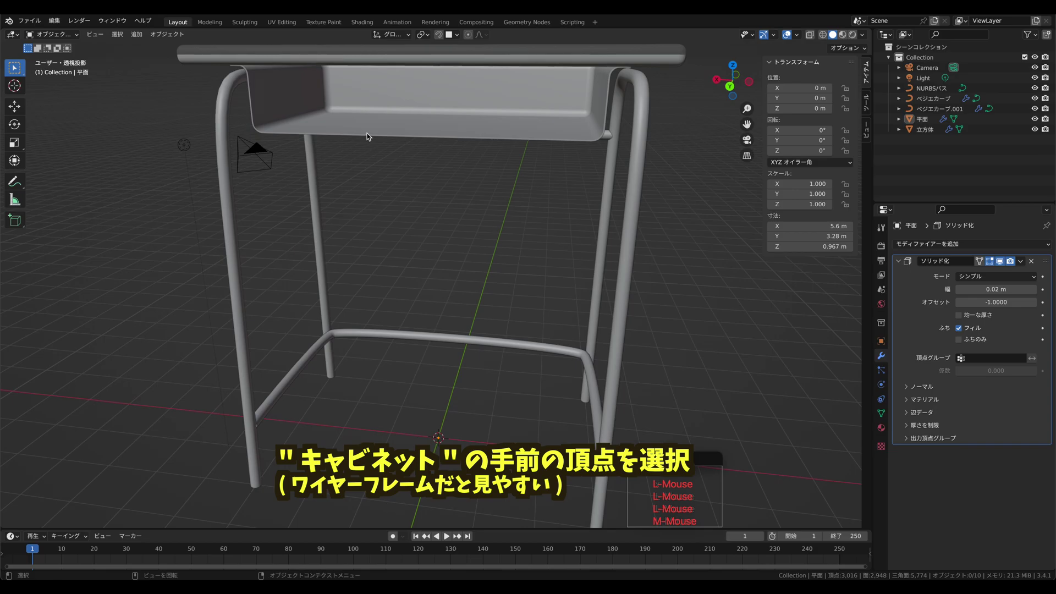
{"action": "key", "text": "Tab"}
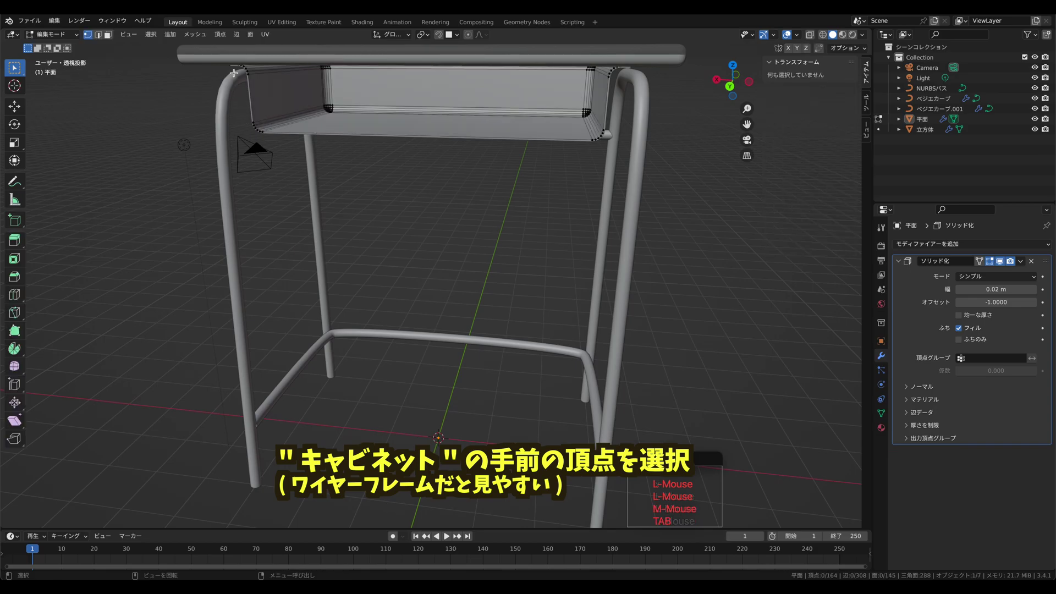
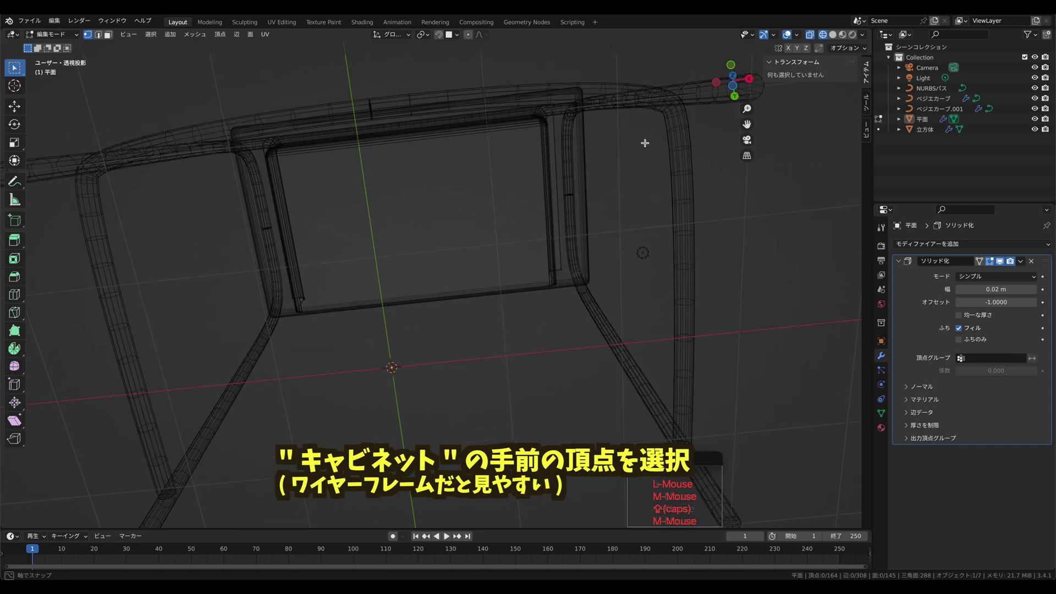
{"action": "left_click", "coordinate": [445, 116]}
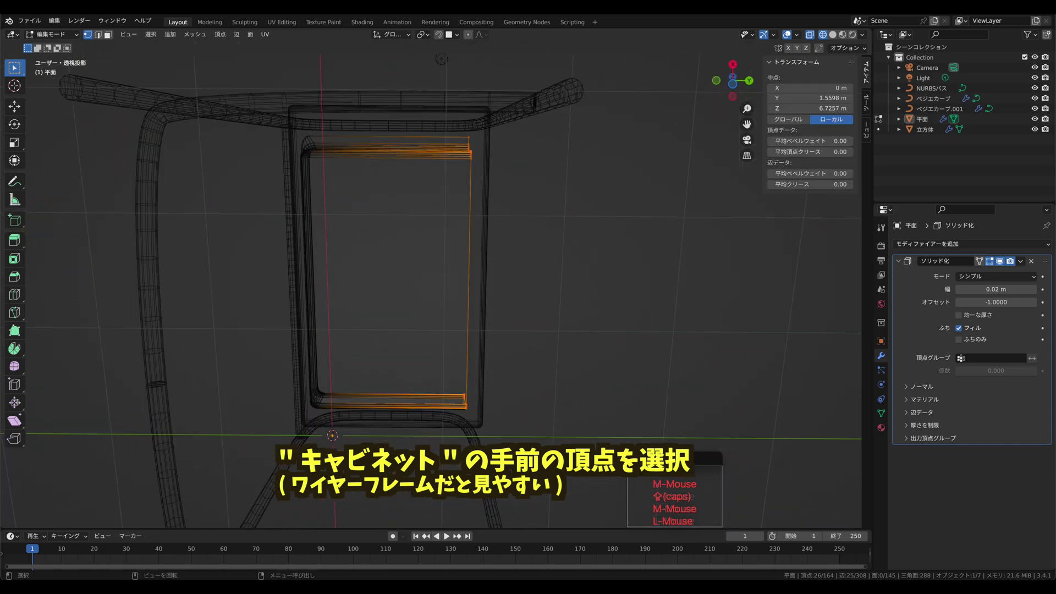
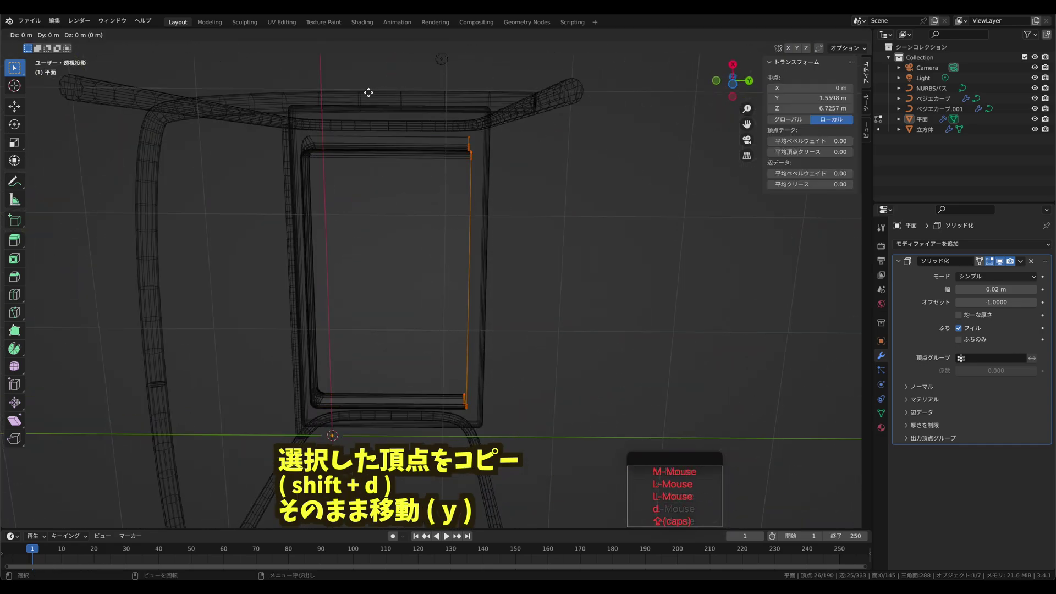
{"action": "key", "text": "y"}
{"action": "left_click", "coordinate": [431, 93]}
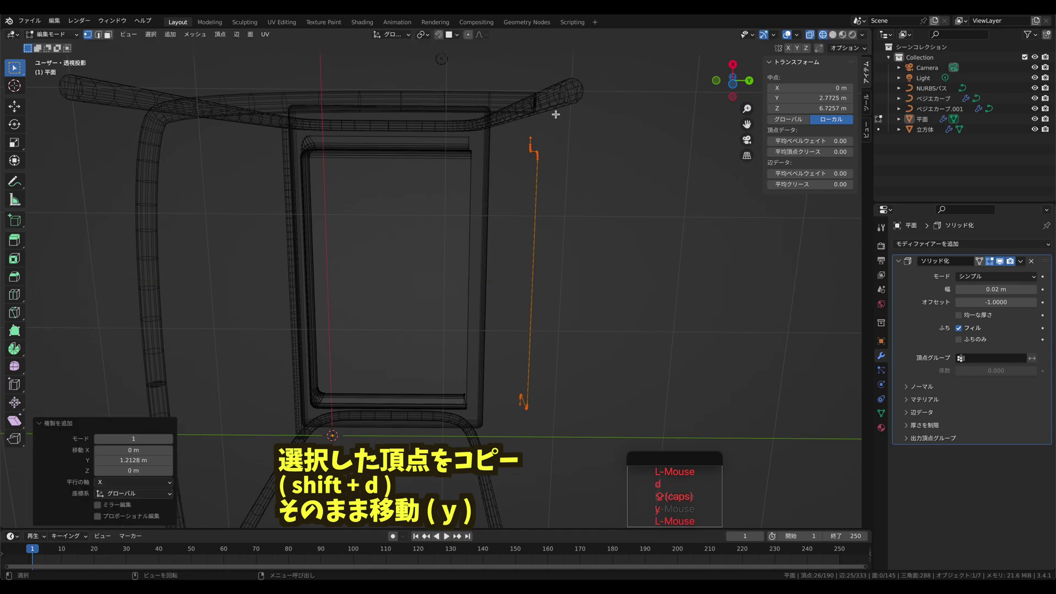
- Separate the copied front edge by loose parts into its own object
{"action": "left_click", "coordinate": [197, 39]}
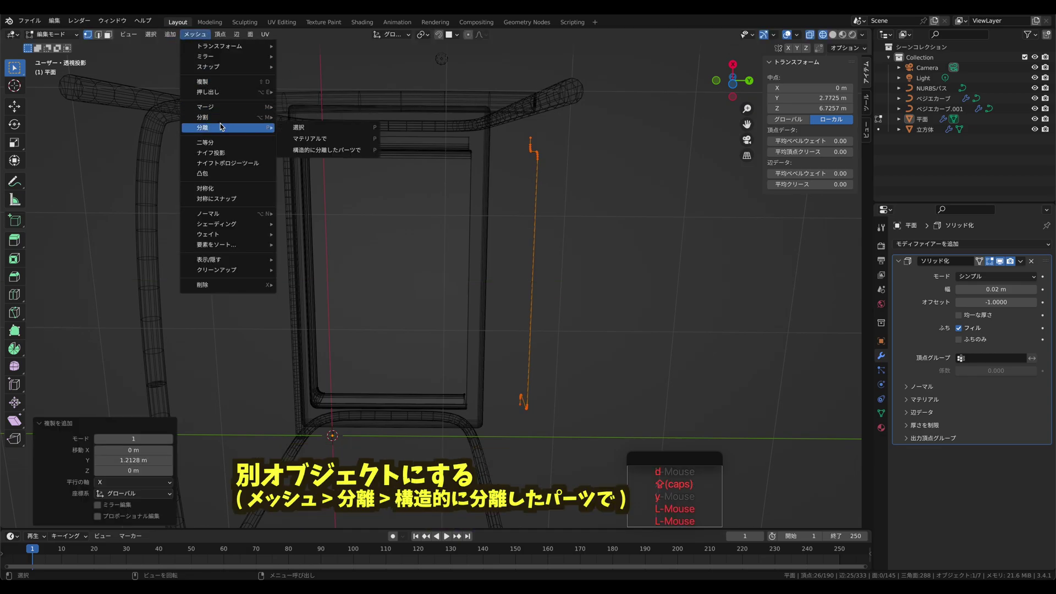
{"action": "left_click", "coordinate": [328, 151]}
{"action": "middle_click", "coordinate": [588, 102]}
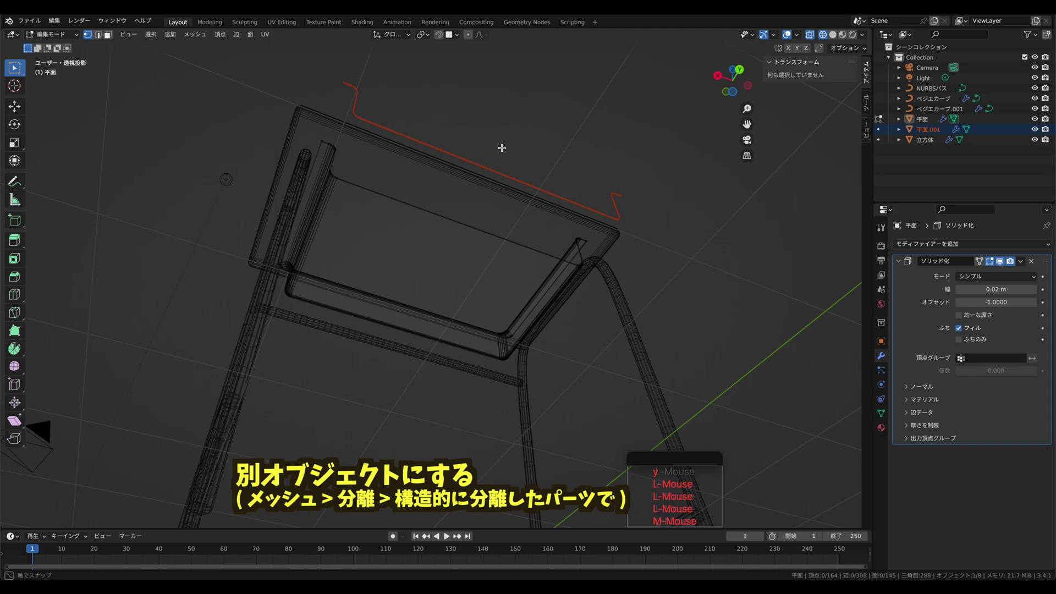
{"action": "key", "text": "Tab"}
{"action": "key", "text": "a"}
{"action": "key", "text": "Tab"}
- Convert the separated edge line into a curve via Object > Convert
{"action": "key", "text": "Tab"}
{"action": "left_click", "coordinate": [165, 33]}
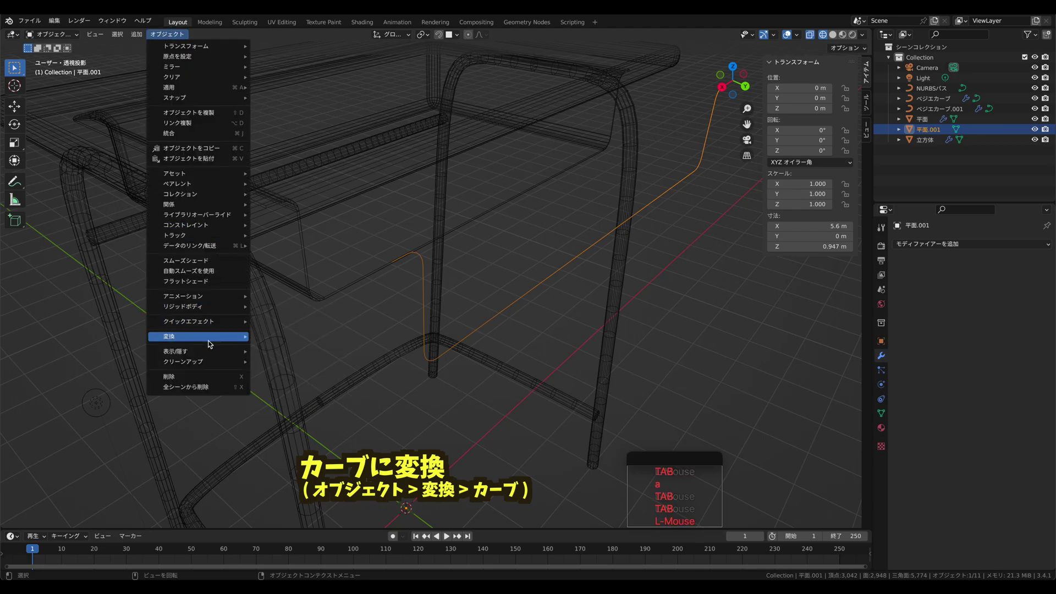
{"action": "left_click", "coordinate": [266, 337]}
{"action": "left_click", "coordinate": [885, 402]}
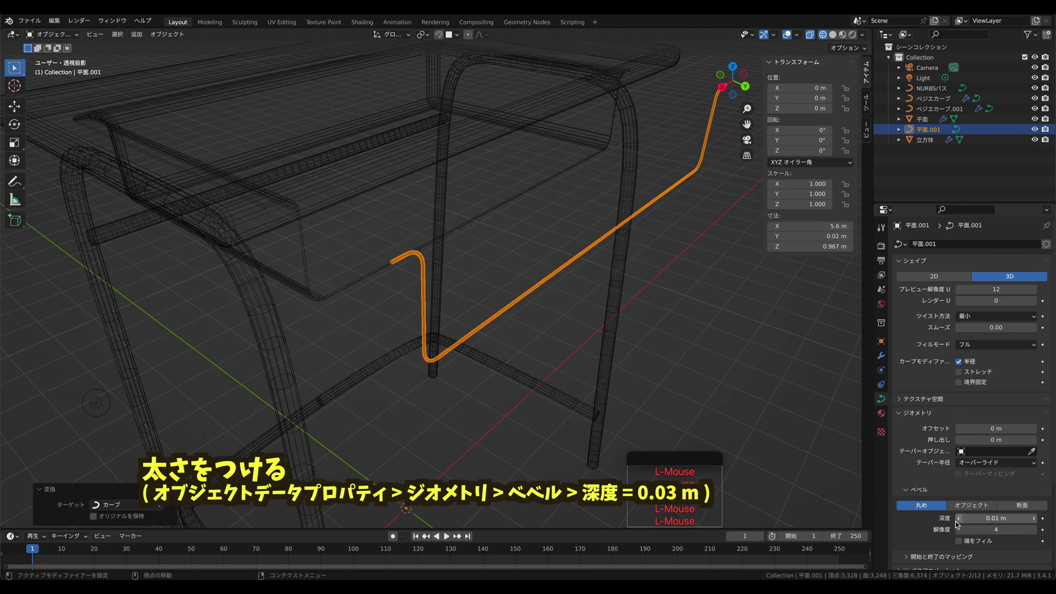
- Raise the curve's Geometry Bevel Depth to 0.03 m to make it a round tube
{"action": "middle_click", "coordinate": [594, 172]}
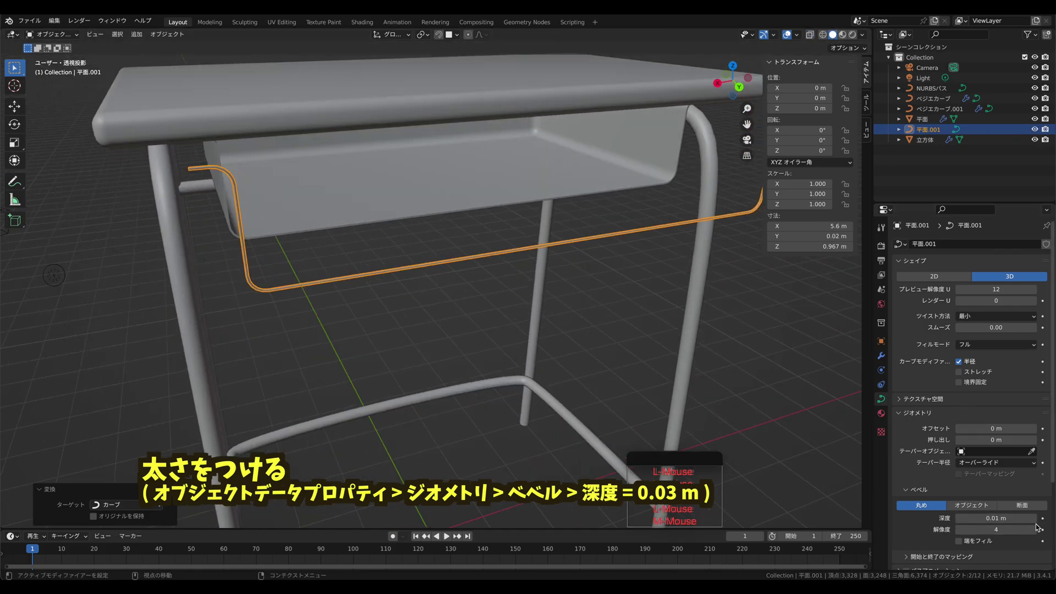
{"action": "left_click", "coordinate": [1039, 521]}
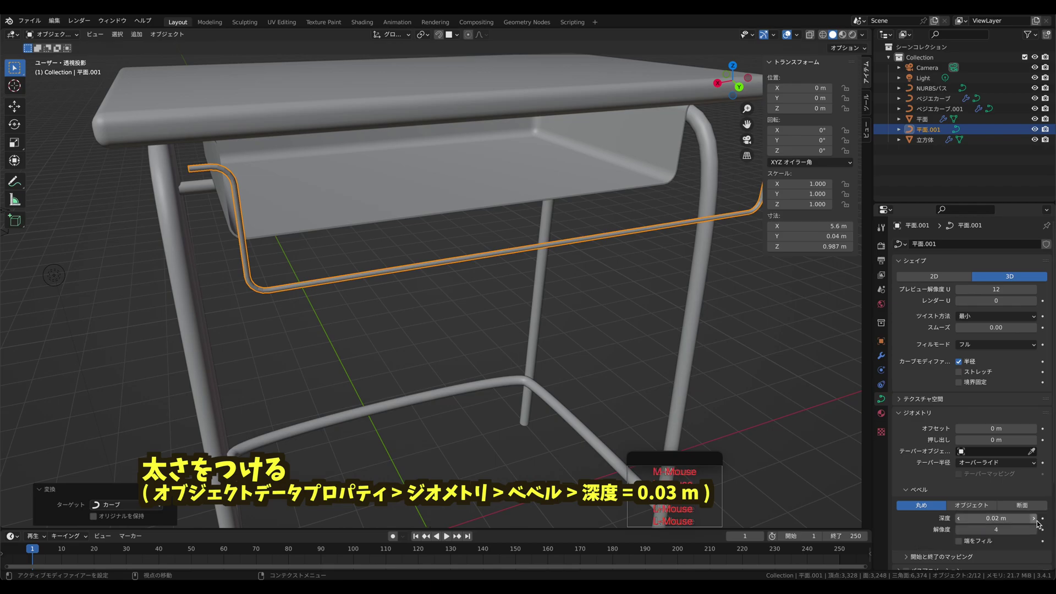
{"action": "left_click", "coordinate": [1042, 522]}
{"action": "key", "text": "Tab"}
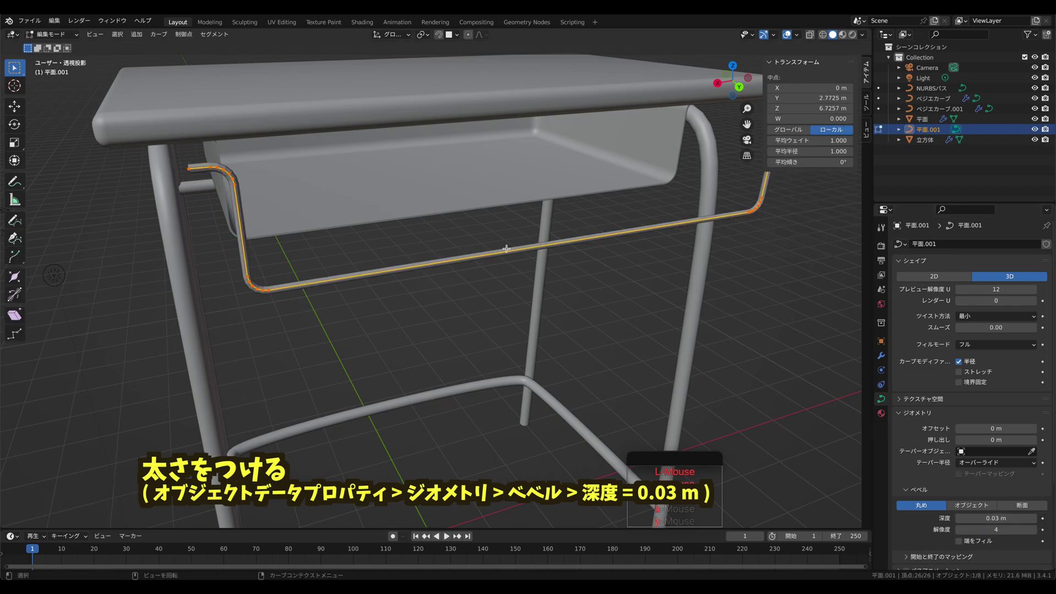
{"action": "double_click", "coordinate": [484, 213]}
- Move all the tube curve's points along Y to sit on the tray's front rim
{"action": "key", "text": "a"}
{"action": "middle_click", "coordinate": [507, 206]}
{"action": "key", "text": "y"}
{"action": "key", "text": "a"}
{"action": "key", "text": "g"}
{"action": "key", "text": "y"}
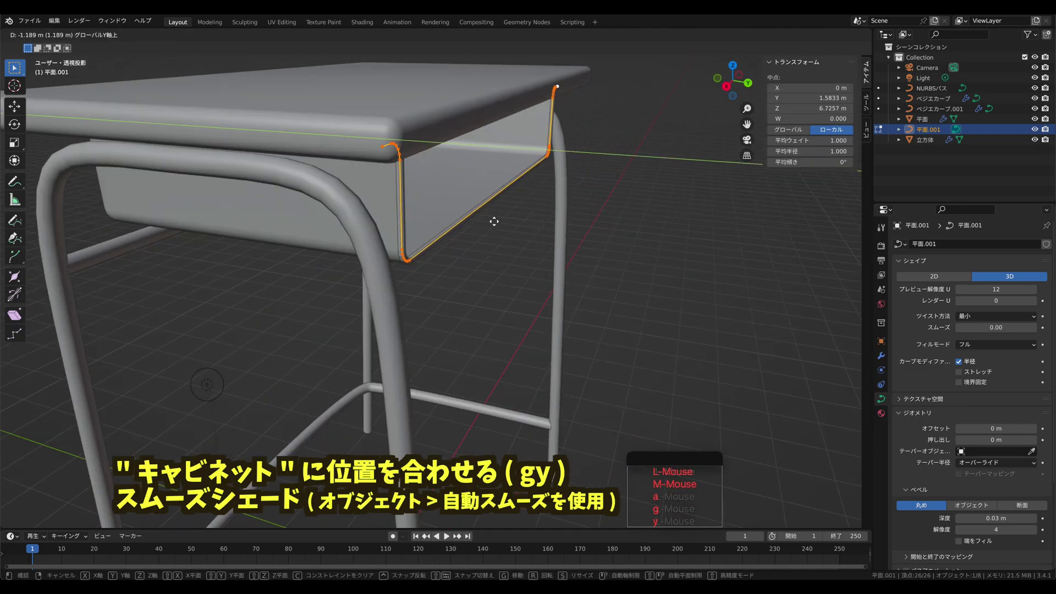
{"action": "left_click", "coordinate": [495, 215]}
{"action": "middle_click", "coordinate": [531, 237]}
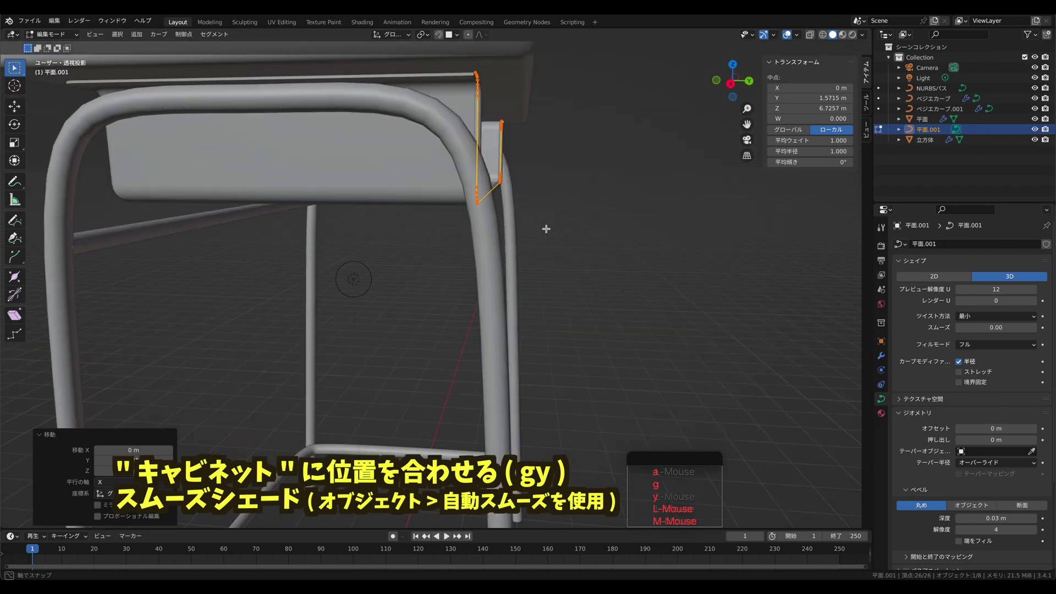
- Give the tube auto smooth shading and enable Fill Caps on its ends
{"action": "key", "text": "Tab"}
{"action": "left_click", "coordinate": [618, 213]}
{"action": "left_click", "coordinate": [387, 116]}
{"action": "left_click", "coordinate": [180, 38]}
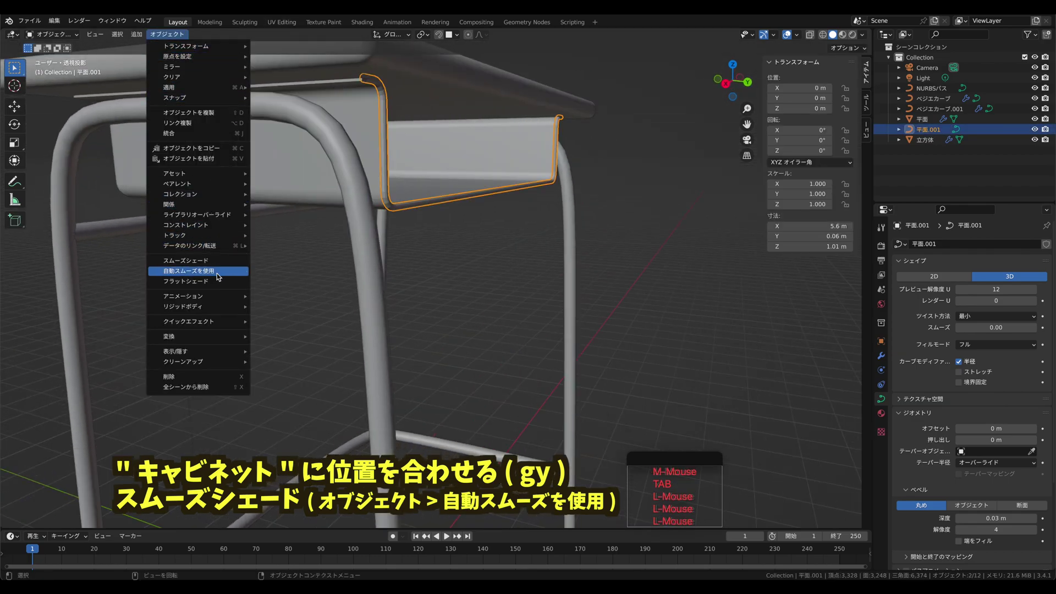
{"action": "left_click", "coordinate": [219, 276]}
{"action": "left_click", "coordinate": [963, 545]}
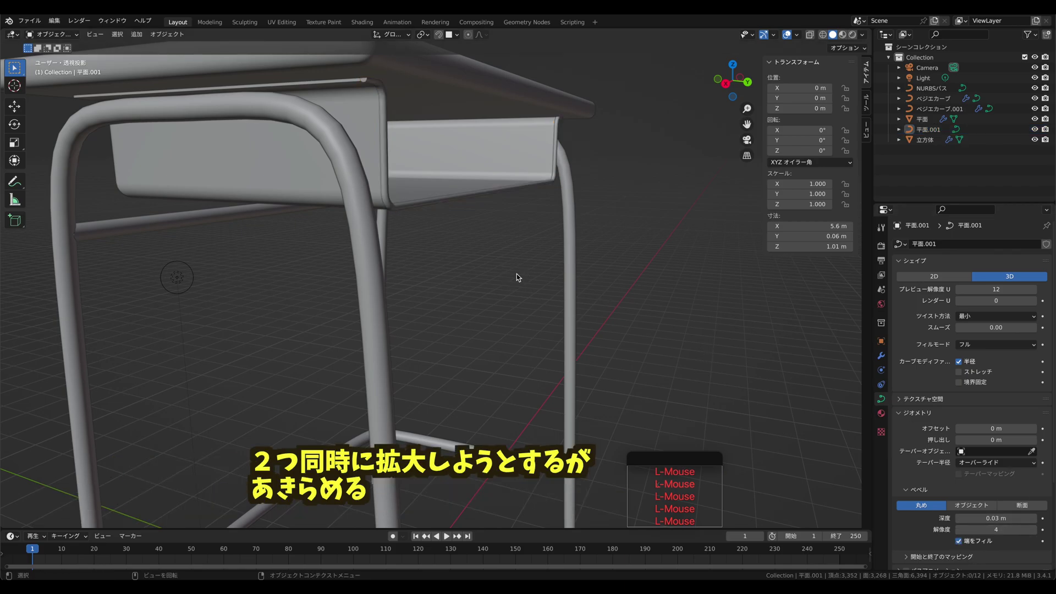
{"action": "middle_click", "coordinate": [660, 182]}
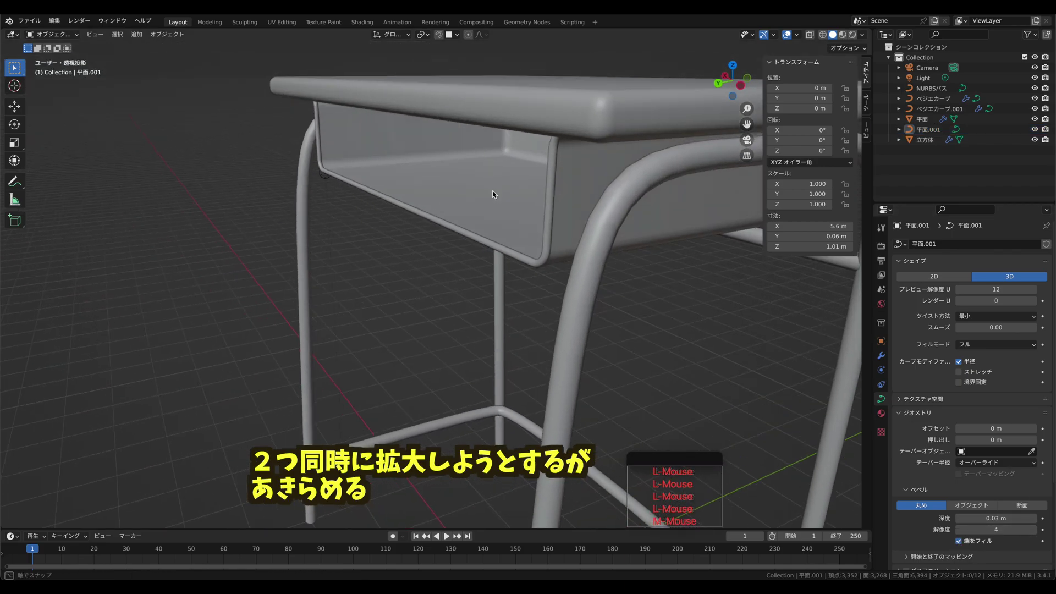
{"action": "middle_click", "coordinate": [630, 190]}
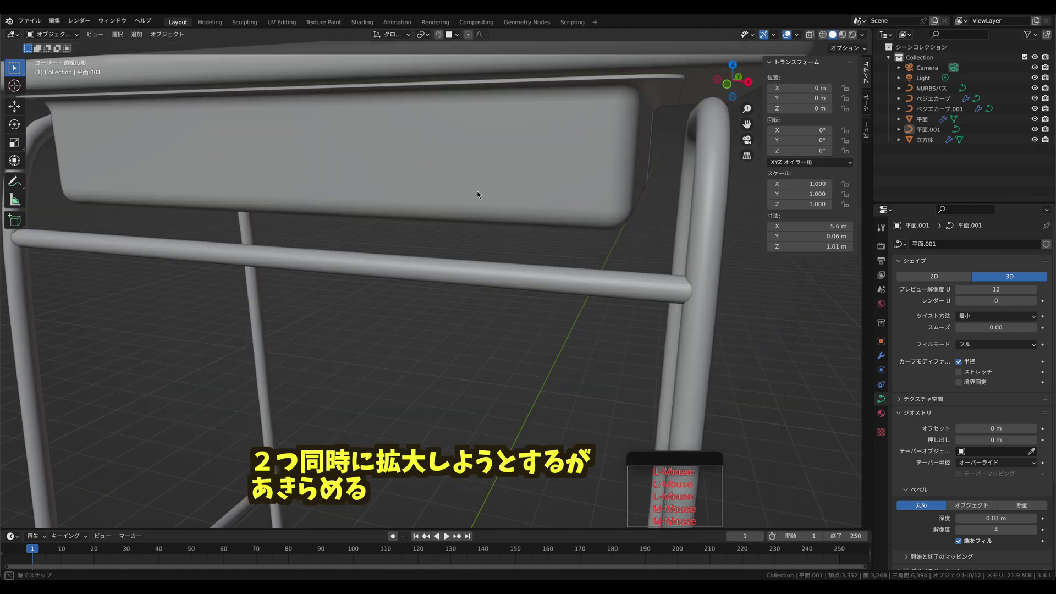
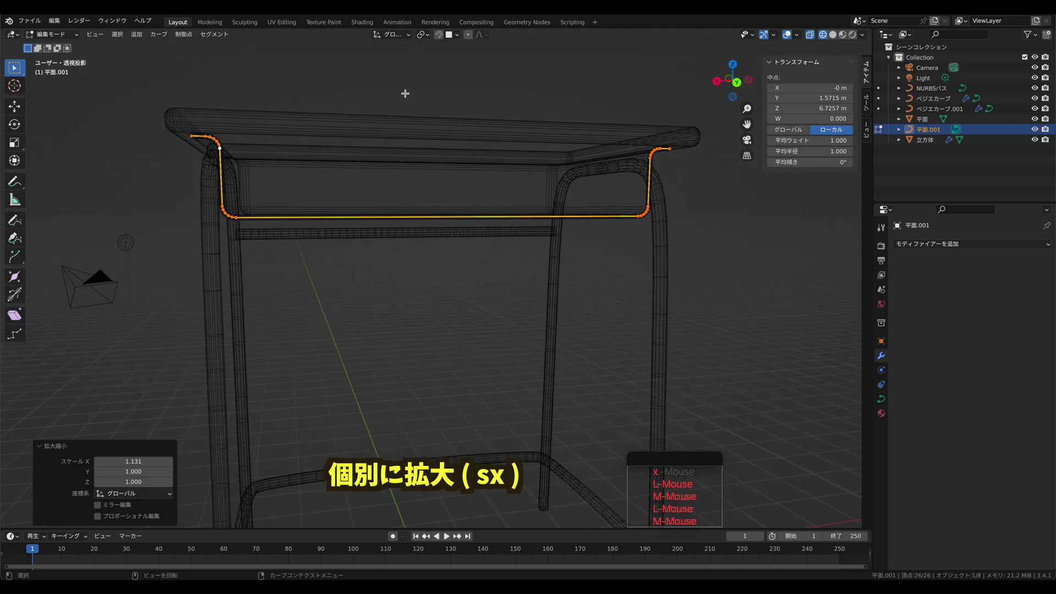
- Check the widened tube from Back view, then add a new Bezier curve at the origin
{"action": "left_click", "coordinate": [742, 84]}
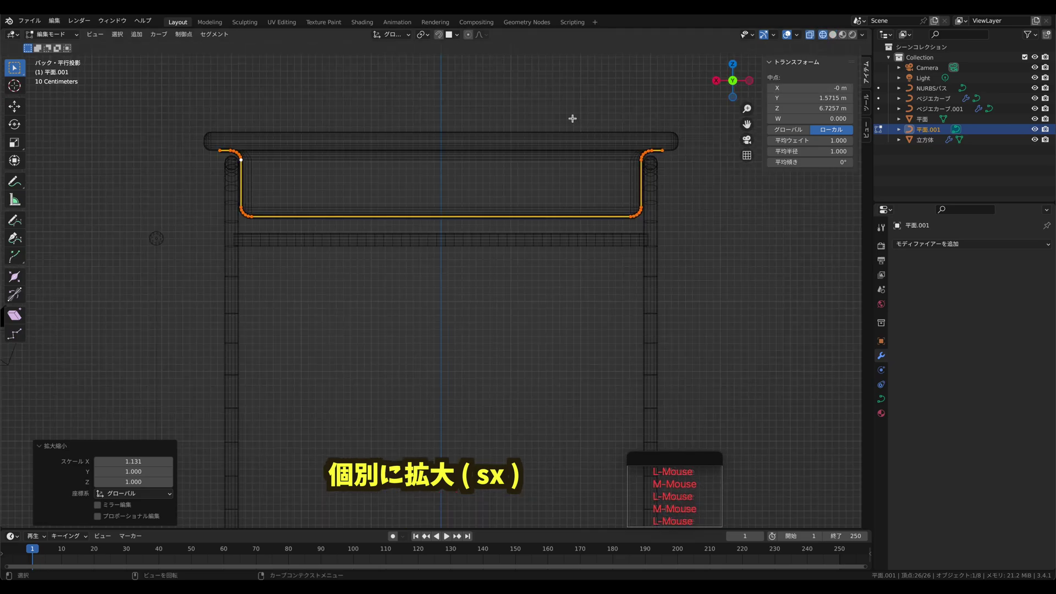
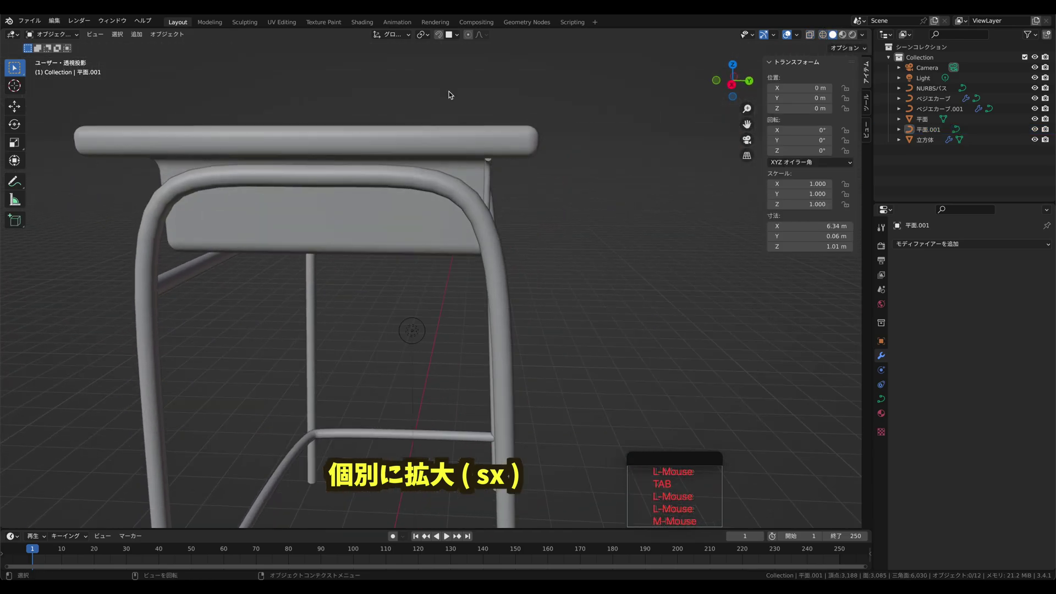
{"action": "key", "text": "Delete"}
{"action": "left_click", "coordinate": [223, 59]}
{"action": "left_click", "coordinate": [243, 59]}
- In Edit Mode rotate the new Bezier curve 90° about X and 180° about Y to stand upright
{"action": "middle_click", "coordinate": [183, 210]}
{"action": "middle_click", "coordinate": [288, 222]}
{"action": "key", "text": "Tab"}
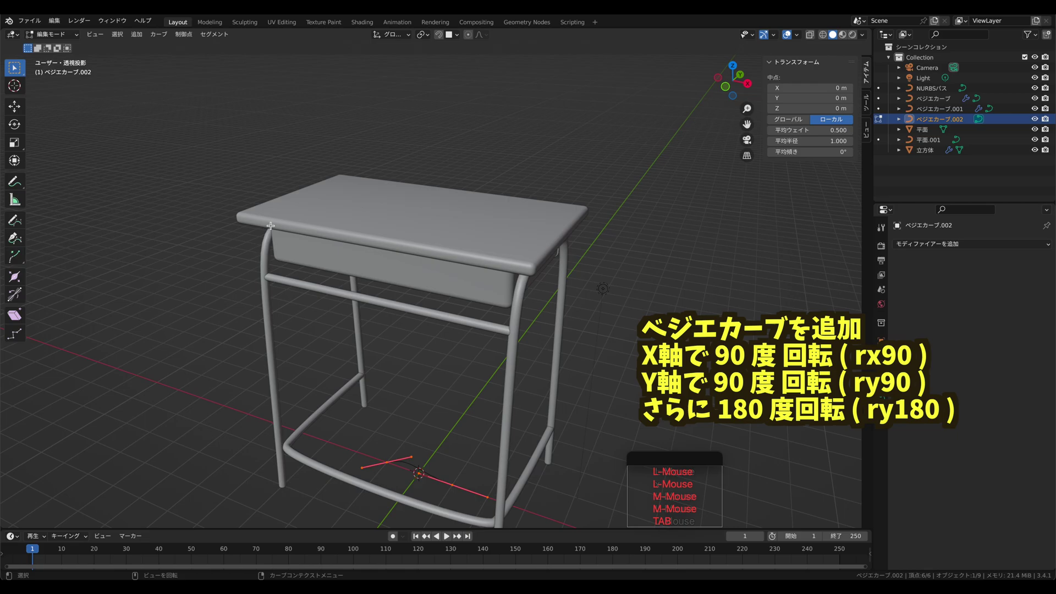
{"action": "key", "text": "r"}
{"action": "key", "text": "x"}
{"action": "key", "text": "9"}
{"action": "key", "text": "0"}
{"action": "key", "text": "Return"}
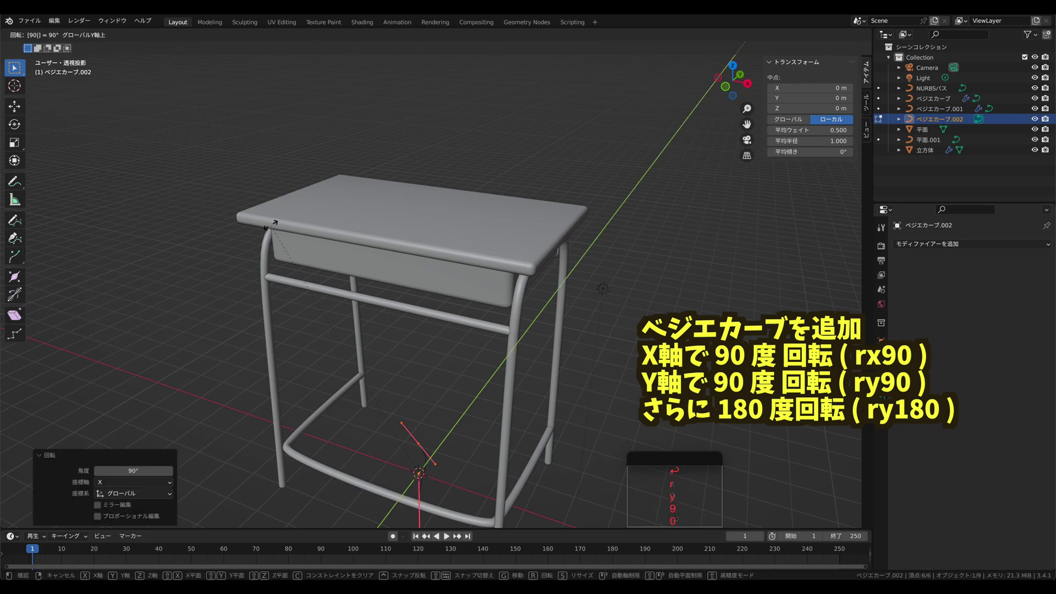
{"action": "key", "text": "8"}
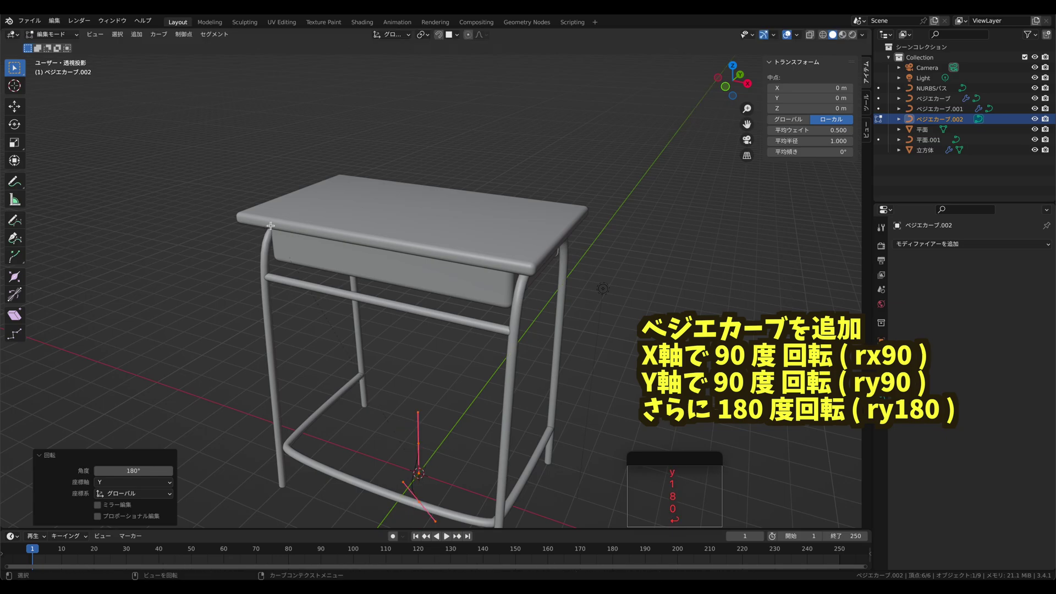
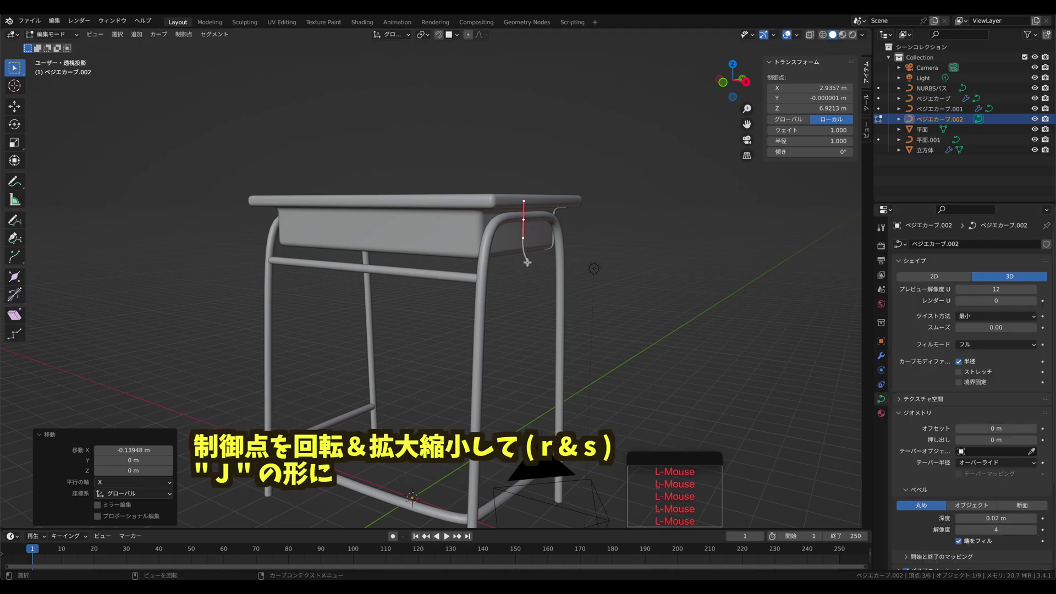
- Bend the curve's end control points into a hook by moving, rotating and scaling their handles
{"action": "key", "text": "g"}
{"action": "key", "text": "x"}
{"action": "left_click", "coordinate": [546, 251]}
{"action": "key", "text": "r"}
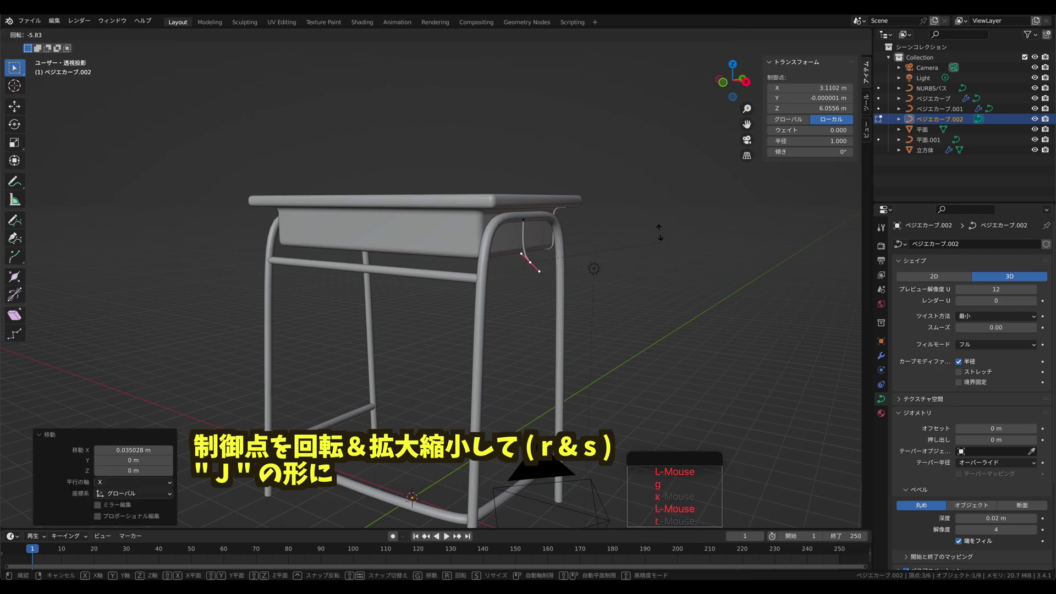
{"action": "left_click", "coordinate": [541, 105]}
{"action": "key", "text": "g"}
{"action": "key", "text": "z"}
{"action": "left_click", "coordinate": [582, 172]}
{"action": "middle_click", "coordinate": [613, 146]}
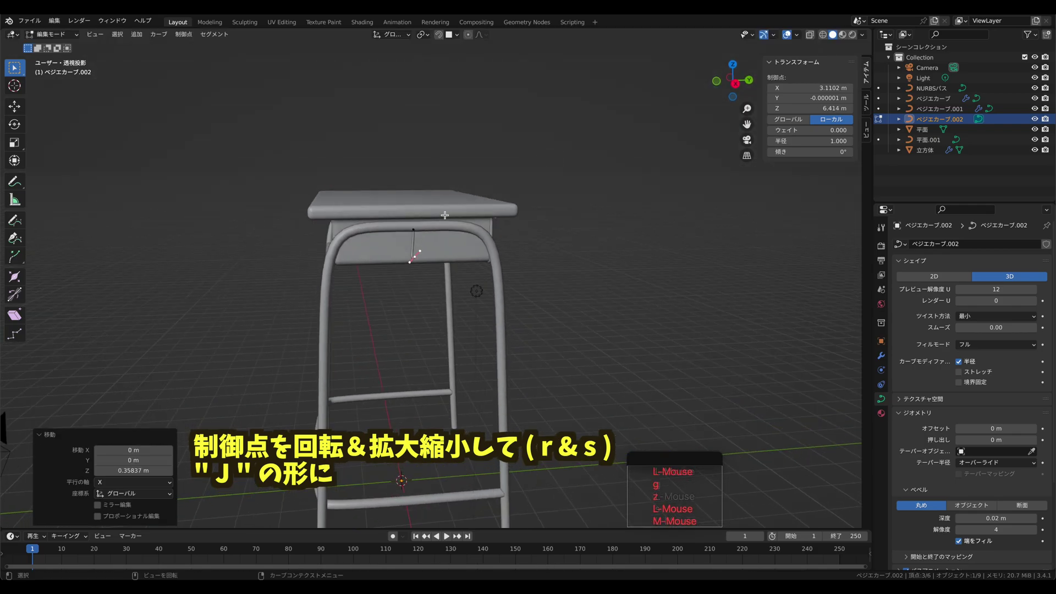
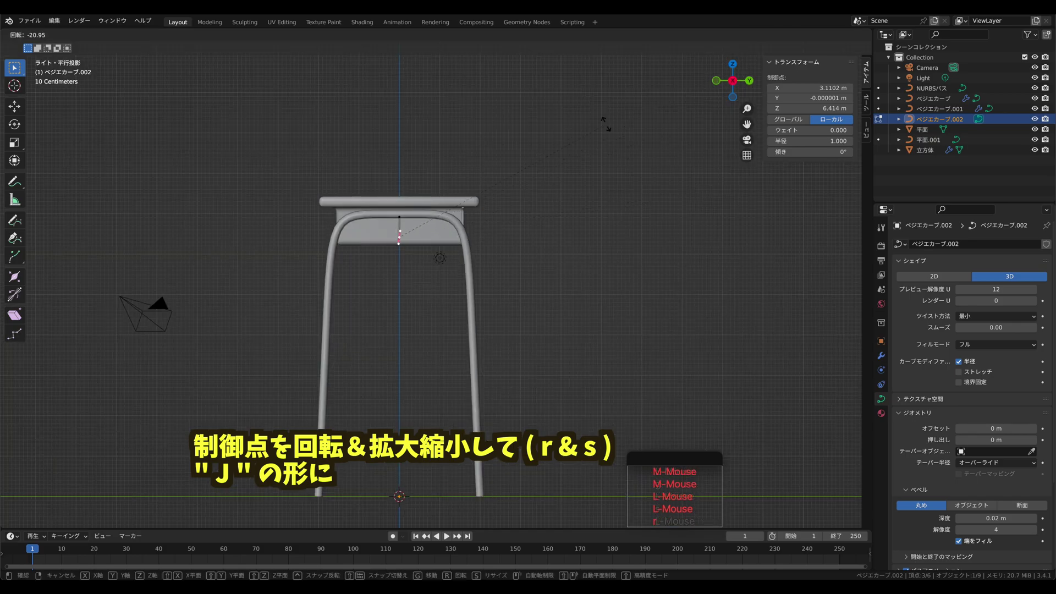
- Tighten the curl at the hook tip and check the finished J shape from another angle
{"action": "left_click", "coordinate": [584, 112]}
{"action": "left_click", "coordinate": [644, 213]}
{"action": "left_click", "coordinate": [643, 206]}
{"action": "left_click", "coordinate": [565, 218]}
{"action": "key", "text": "r"}
{"action": "middle_click", "coordinate": [534, 198]}
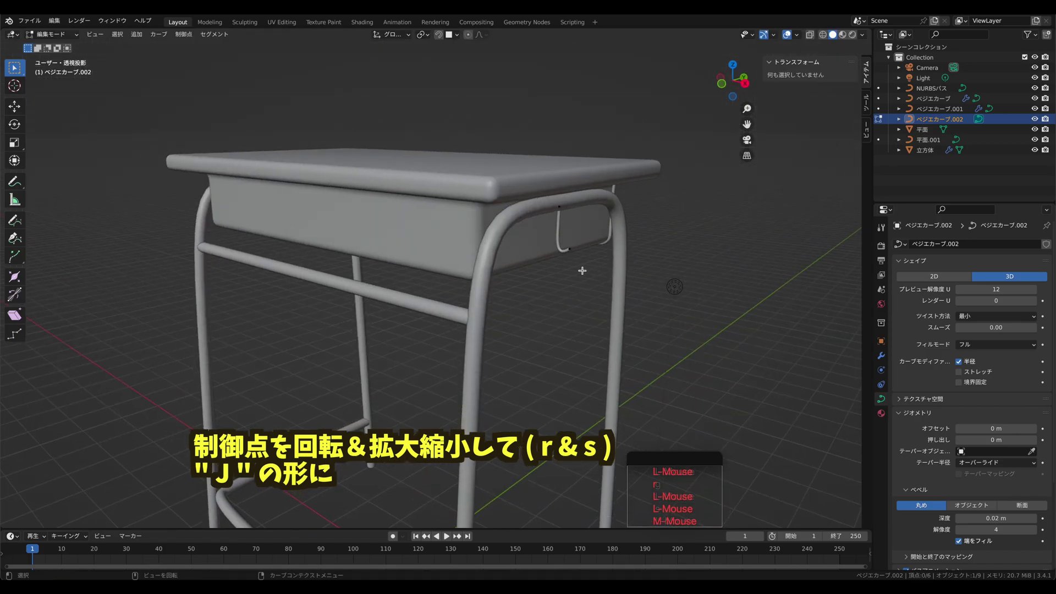
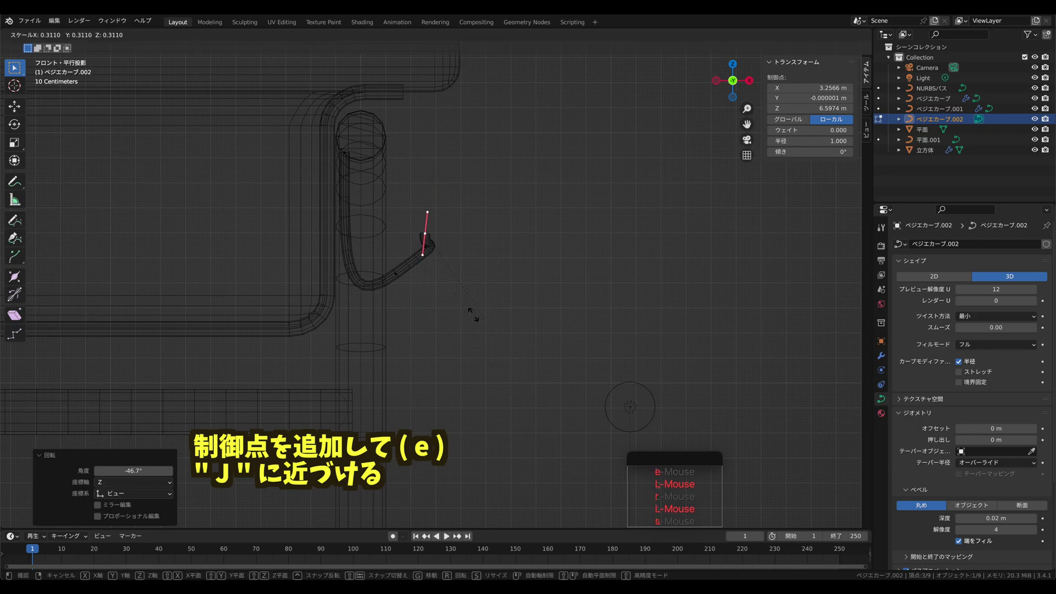
- Rotate the hook's lower point and shrink its handles to about 0.78 for a shorter upturned tip
{"action": "left_click", "coordinate": [454, 287]}
{"action": "key", "text": "r"}
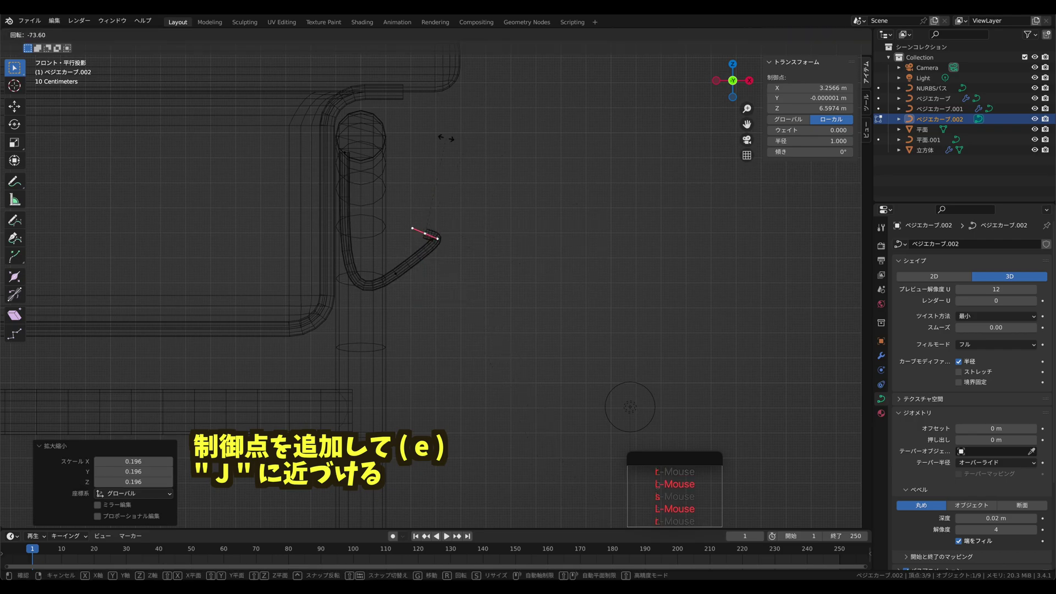
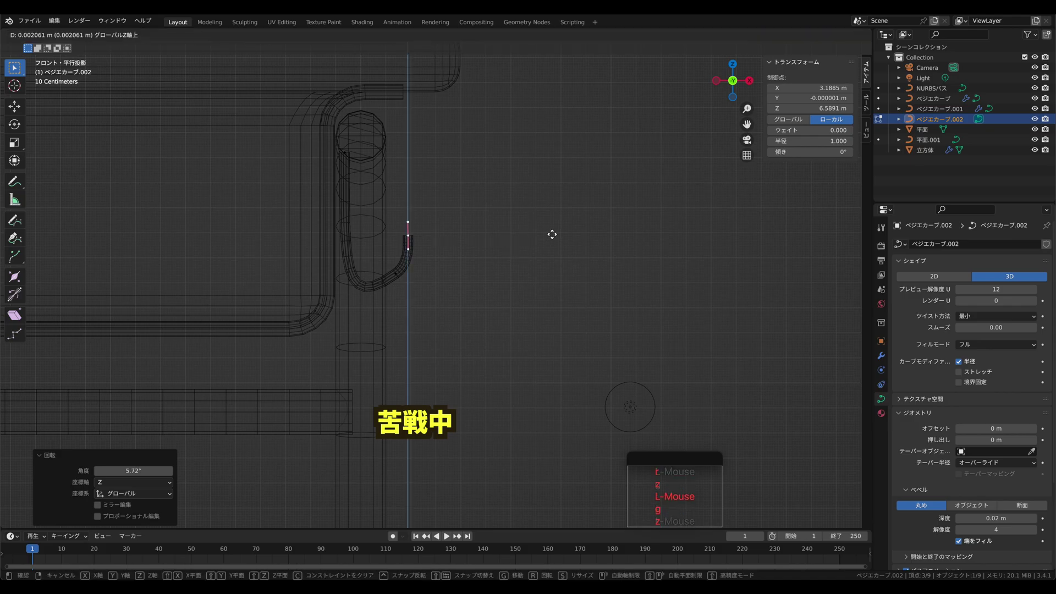
{"action": "double_click", "coordinate": [378, 270]}
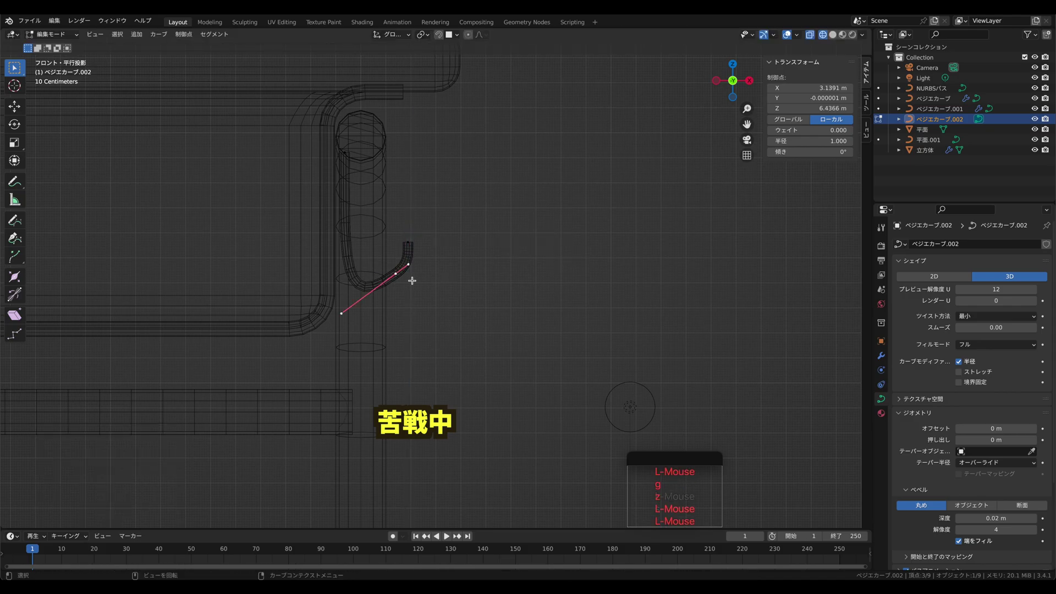
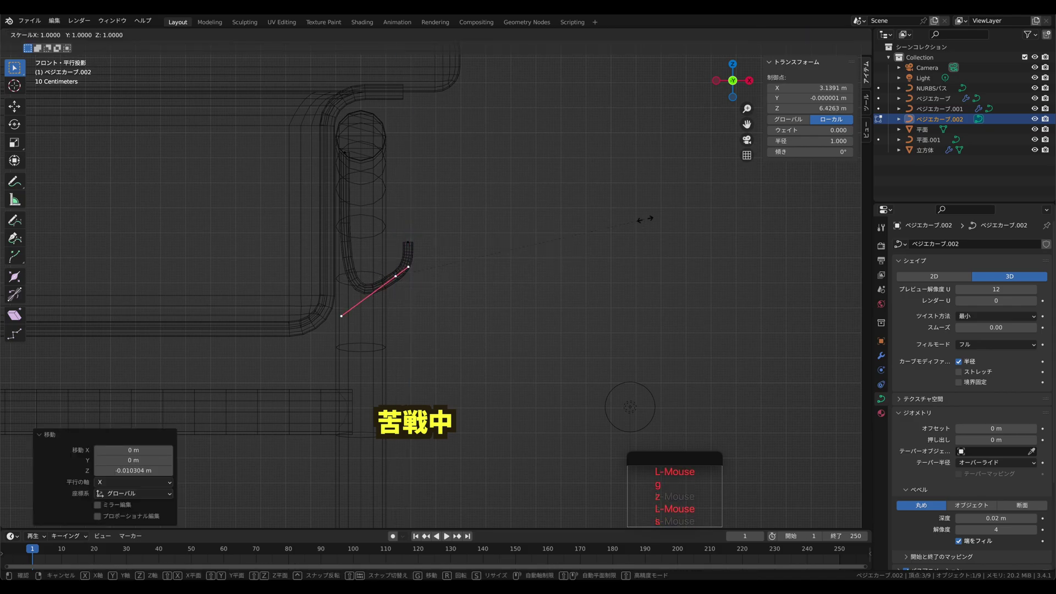
{"action": "left_click", "coordinate": [591, 224]}
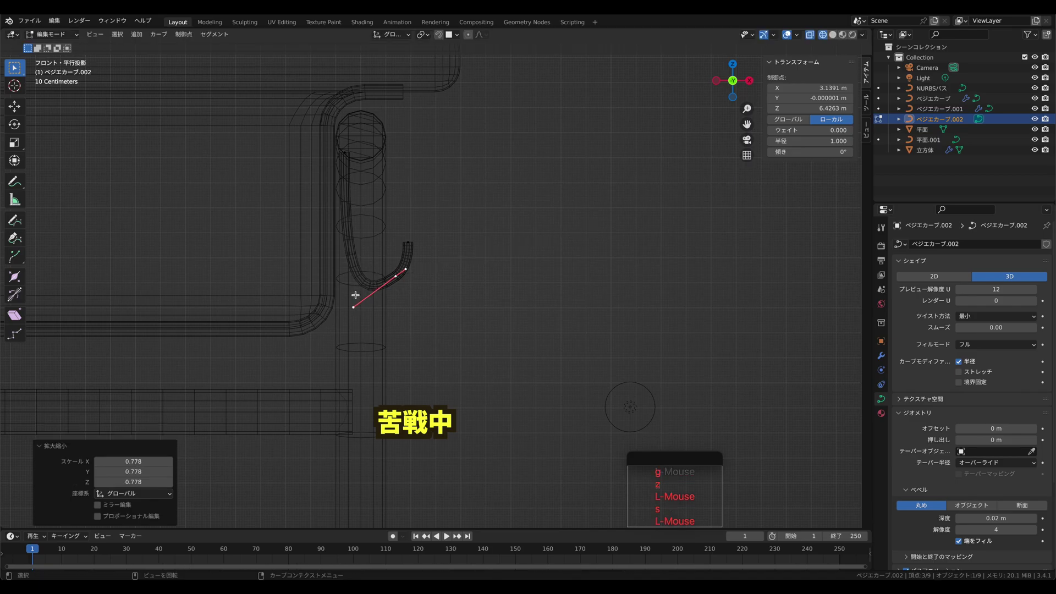
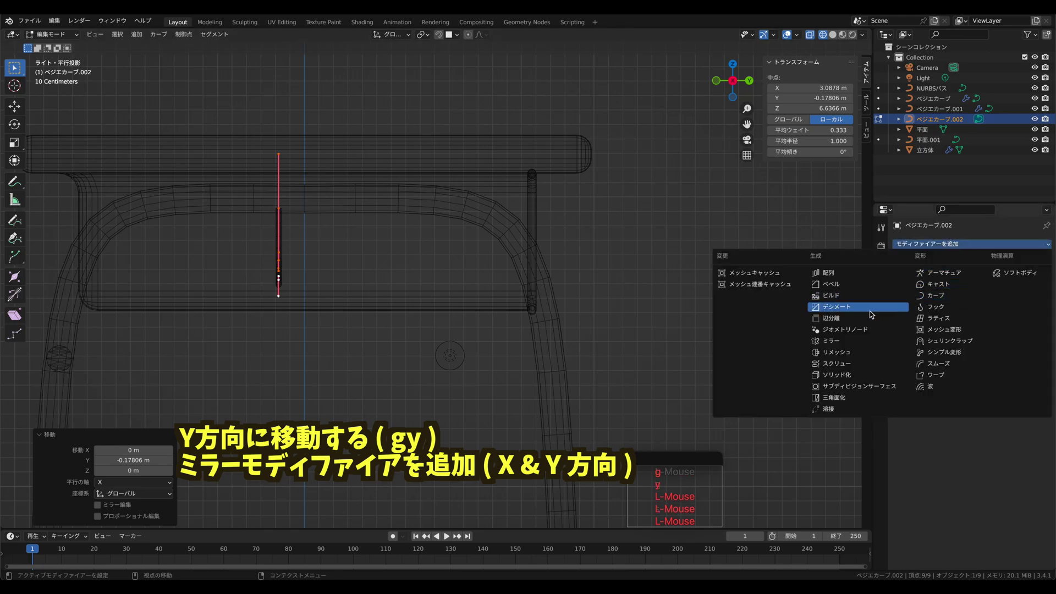
- Add a Mirror modifier on X and Y so the hook is duplicated around the tray
{"action": "left_click", "coordinate": [849, 340]}
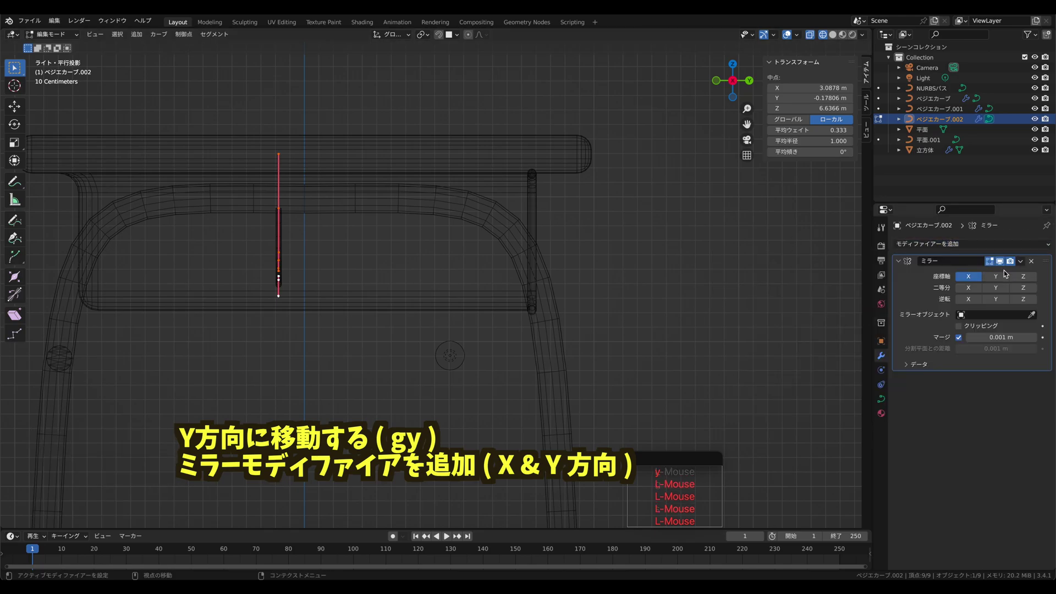
{"action": "left_click", "coordinate": [1007, 277]}
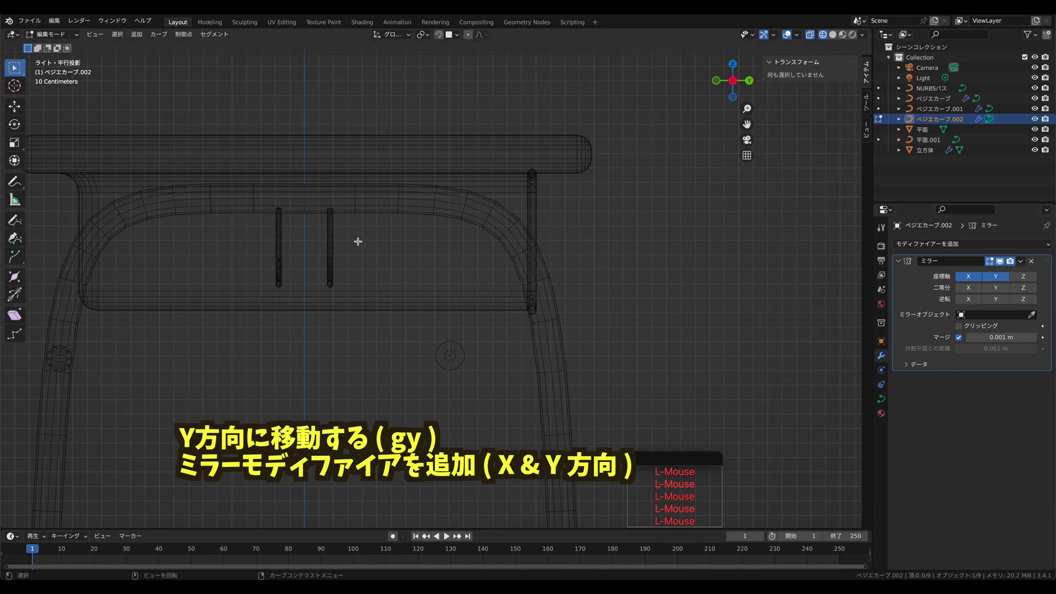
{"action": "middle_click", "coordinate": [357, 236]}
- Adjust a hook point's height along Z, then shift all points along Y to set the hook spacing
{"action": "left_click", "coordinate": [264, 213]}
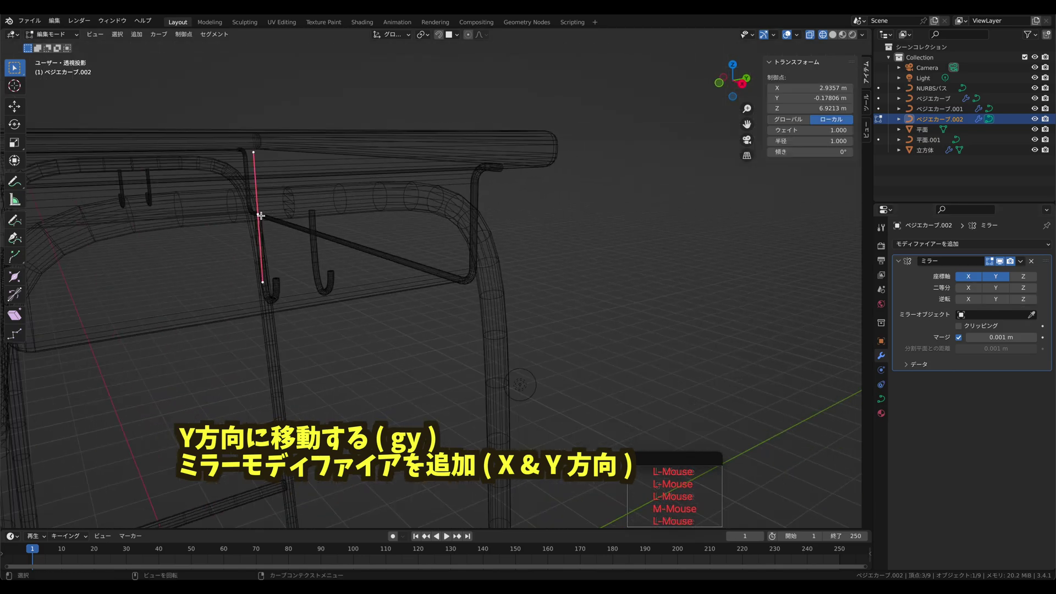
{"action": "key", "text": "g"}
{"action": "key", "text": "z"}
{"action": "left_click", "coordinate": [267, 198]}
{"action": "key", "text": "a"}
{"action": "left_click", "coordinate": [750, 91]}
{"action": "key", "text": "g"}
{"action": "key", "text": "y"}
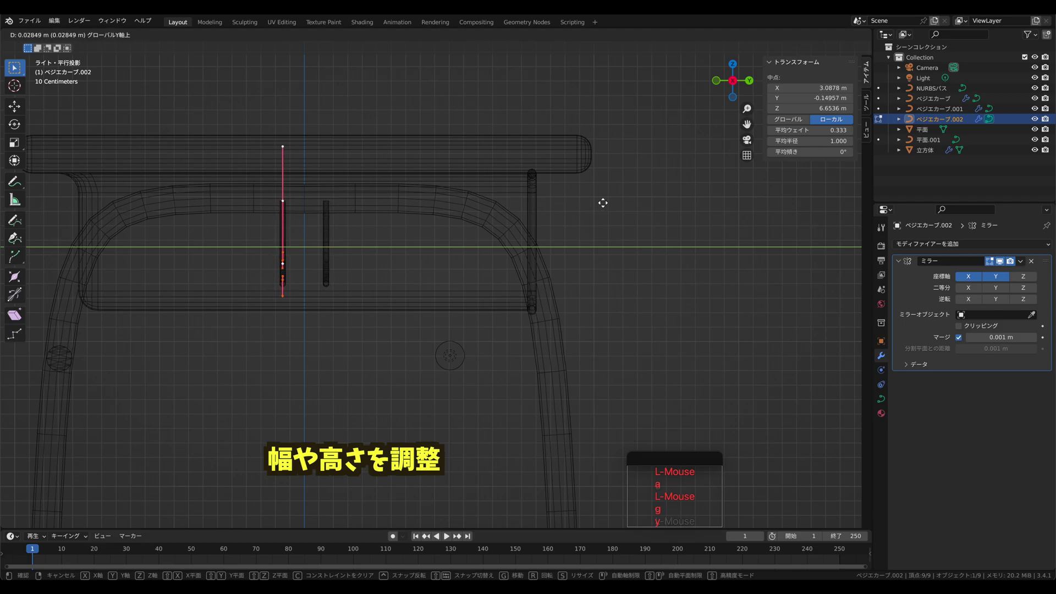
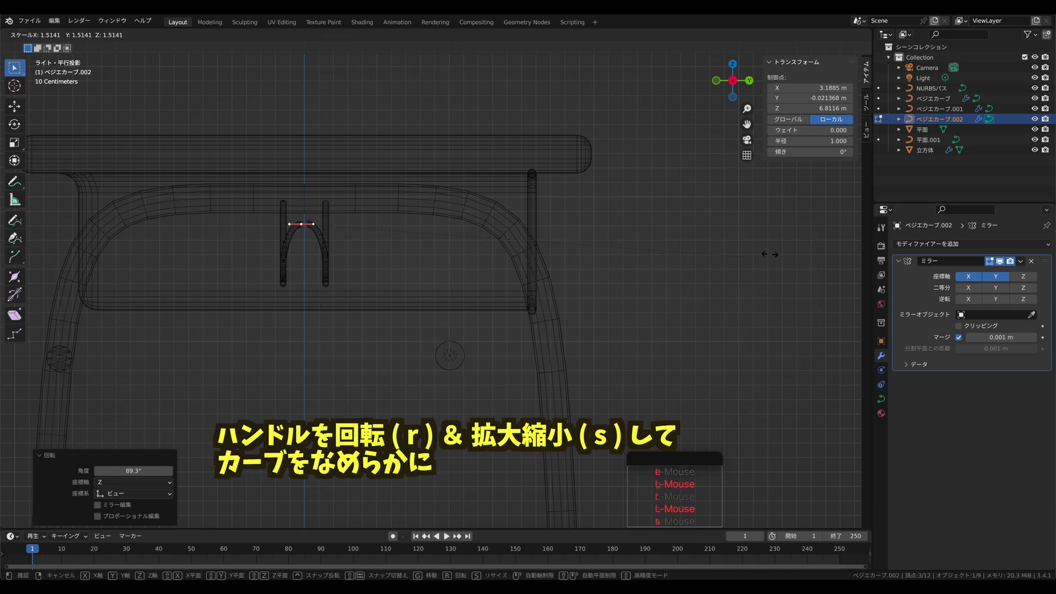
- Rotate the hook's top handle into a smooth arch joining both halves
{"action": "left_click", "coordinate": [187, 241]}
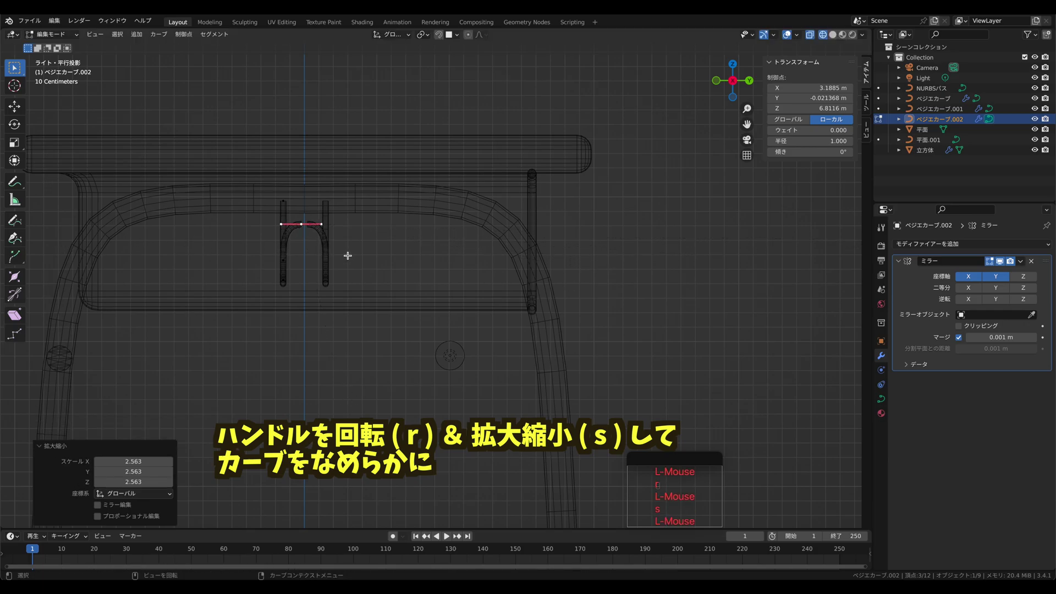
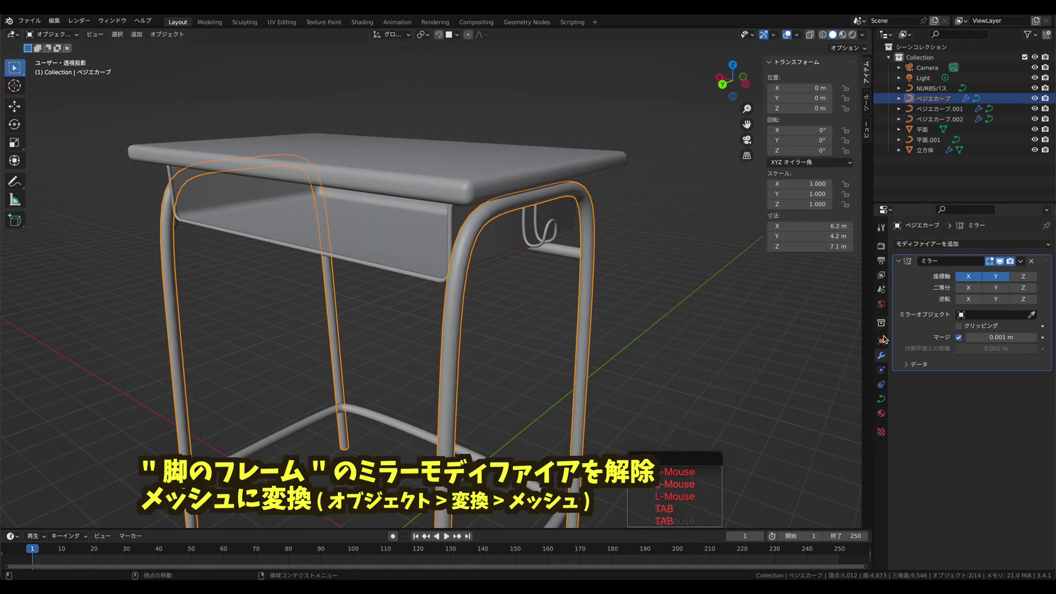
- Extrude the leg's foot-end ring along normals by about 0.02 m as a narrower cap section
{"action": "left_click", "coordinate": [1034, 265]}
{"action": "middle_click", "coordinate": [149, 247]}
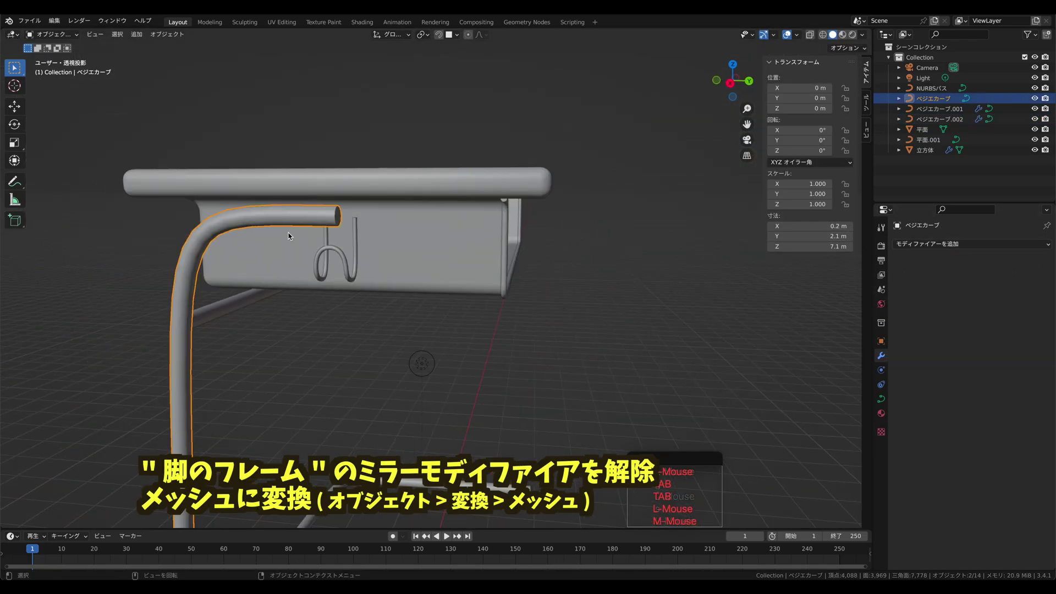
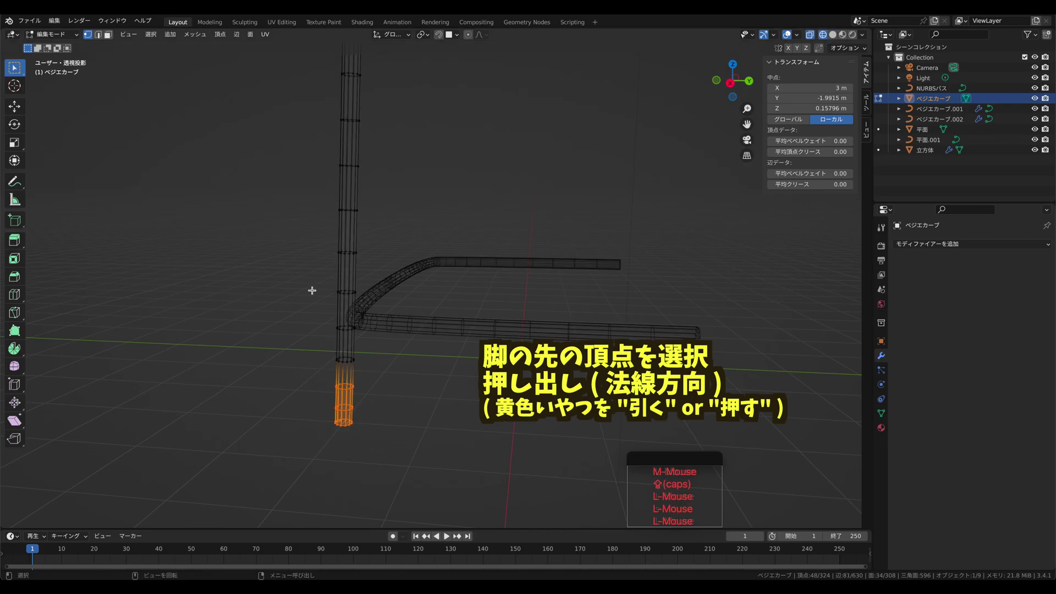
{"action": "left_click", "coordinate": [21, 247]}
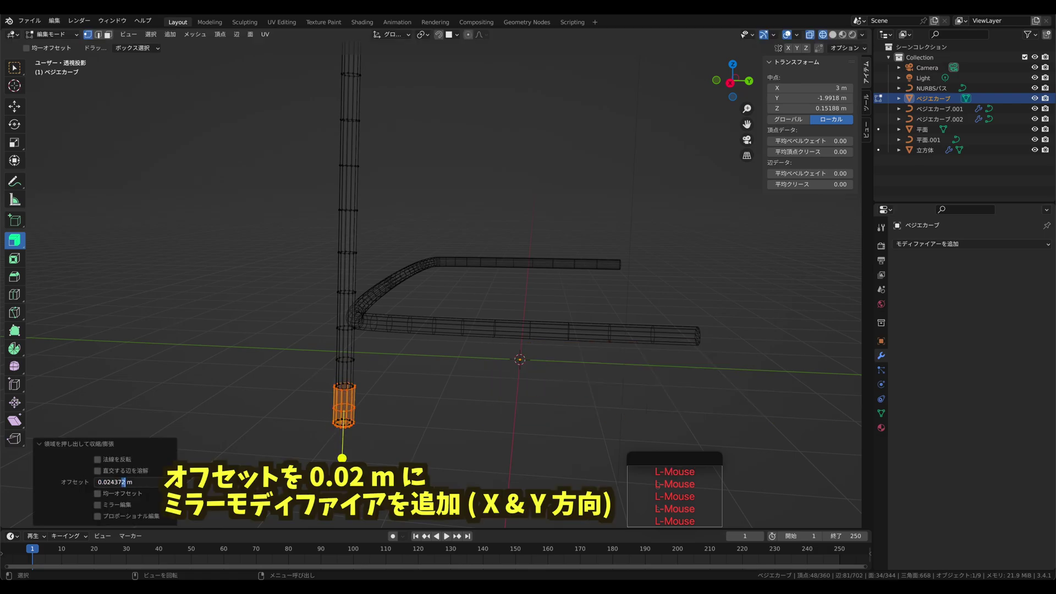
{"action": "key", "text": "Delete"}
{"action": "key", "text": "Return"}
{"action": "left_click", "coordinate": [428, 440]}
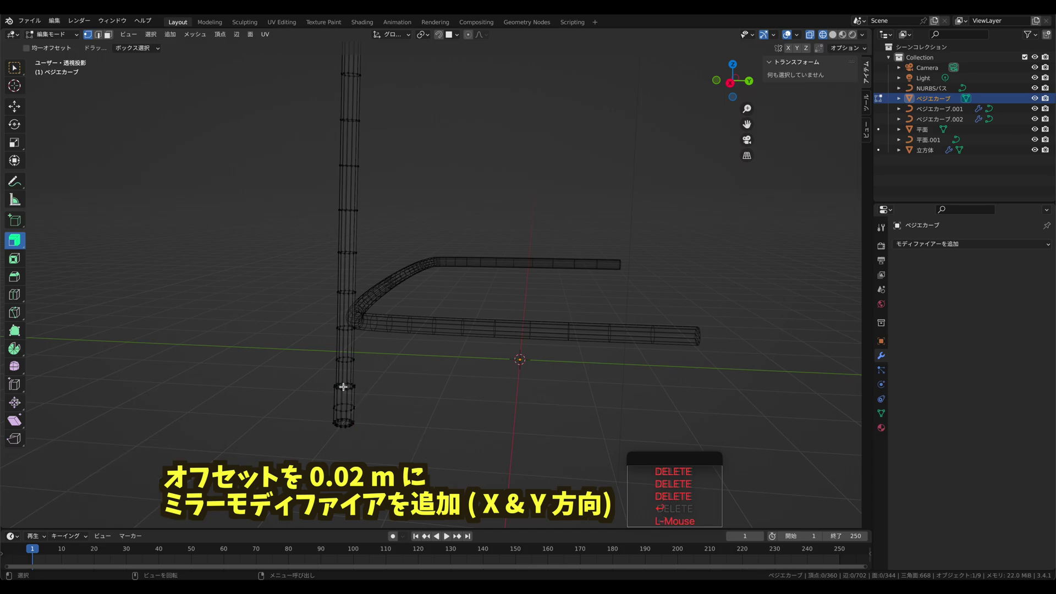
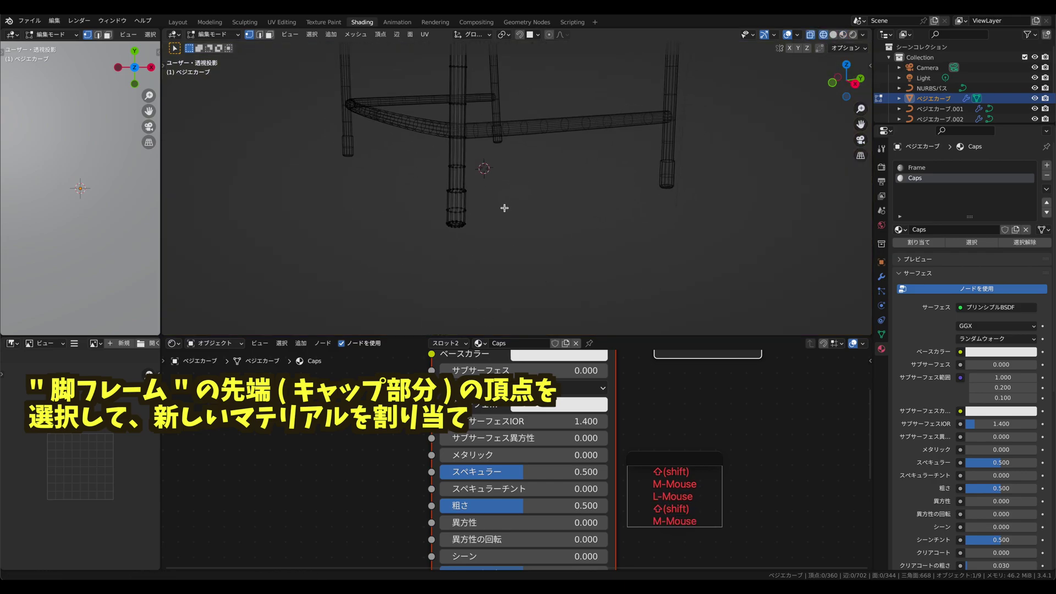
- Assign the dark brown Caps material to the leg tips and preview the whole desk's materials with lighting
{"action": "left_click", "coordinate": [426, 171]}
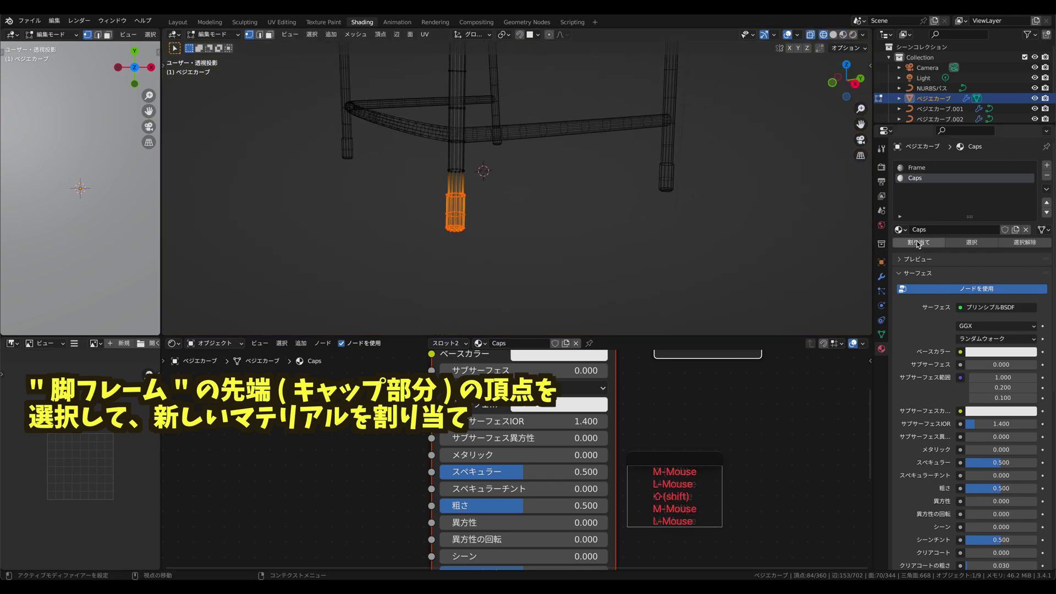
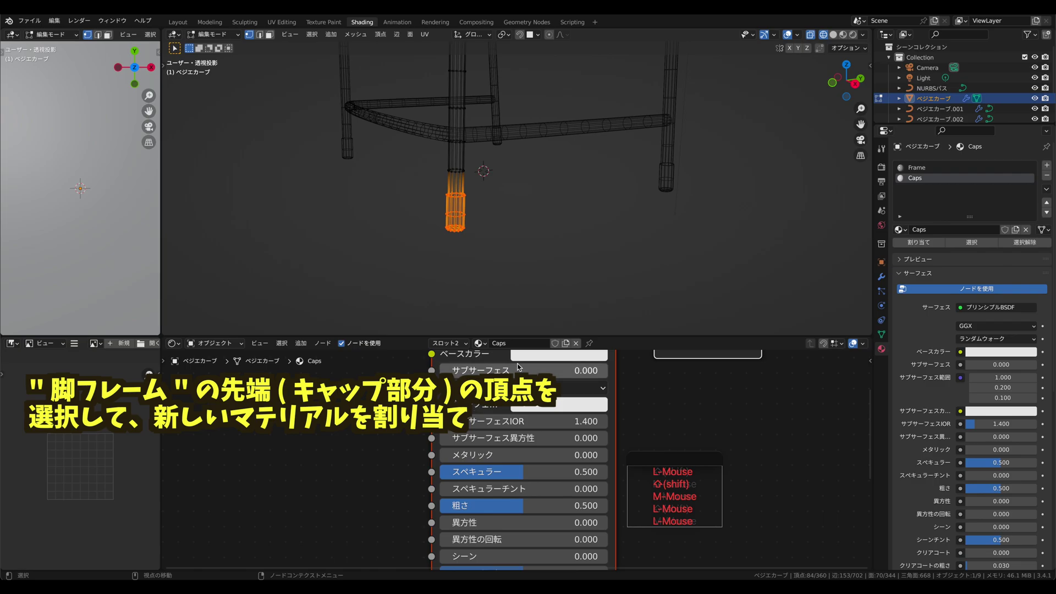
{"action": "left_click", "coordinate": [839, 37]}
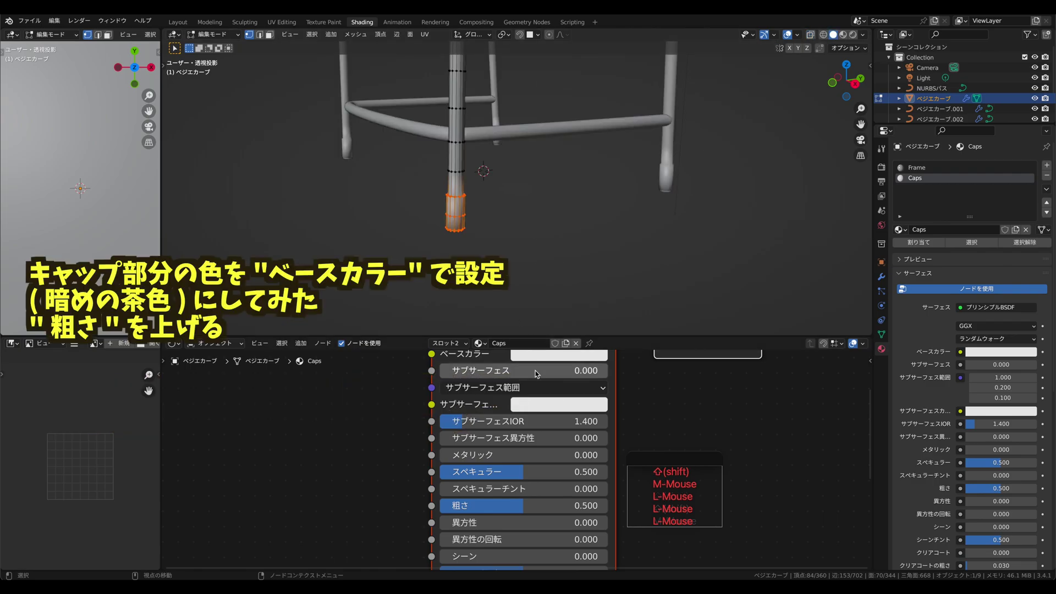
{"action": "key", "text": "Tab"}
{"action": "left_click", "coordinate": [506, 240]}
{"action": "key", "text": "Tab"}
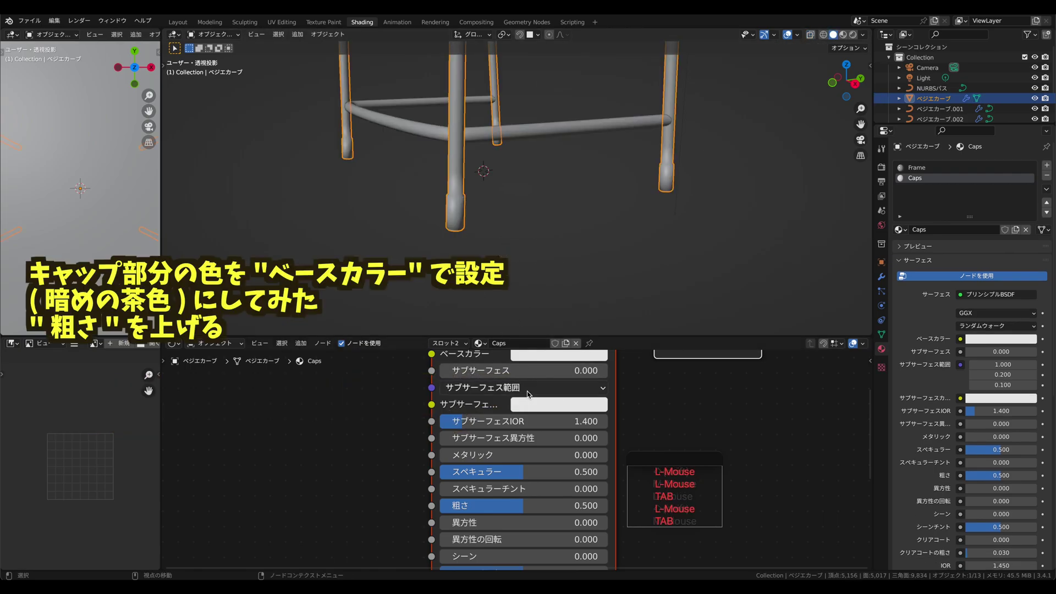
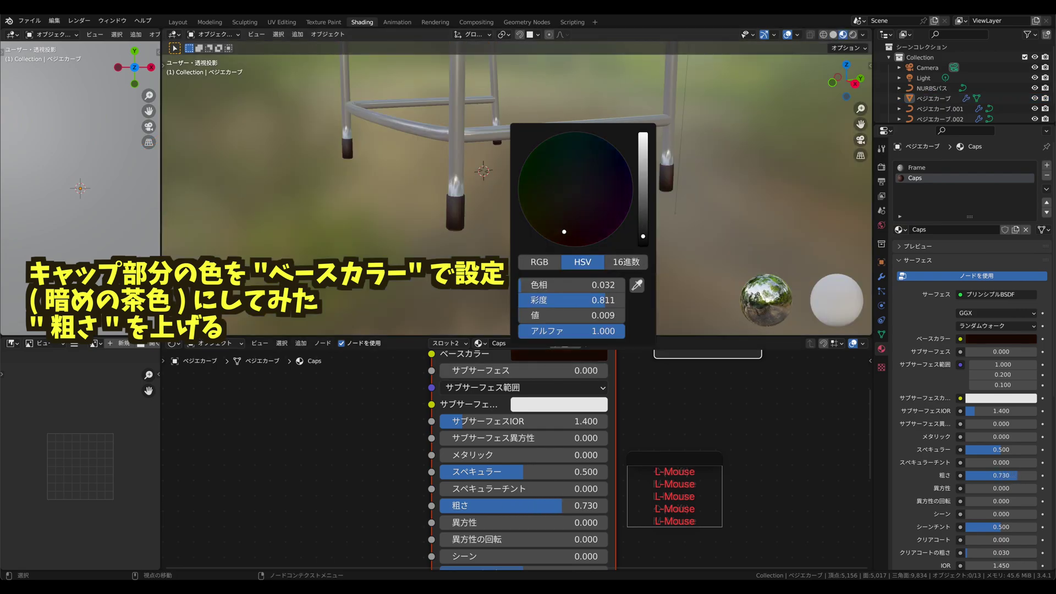
{"action": "middle_click", "coordinate": [544, 149]}
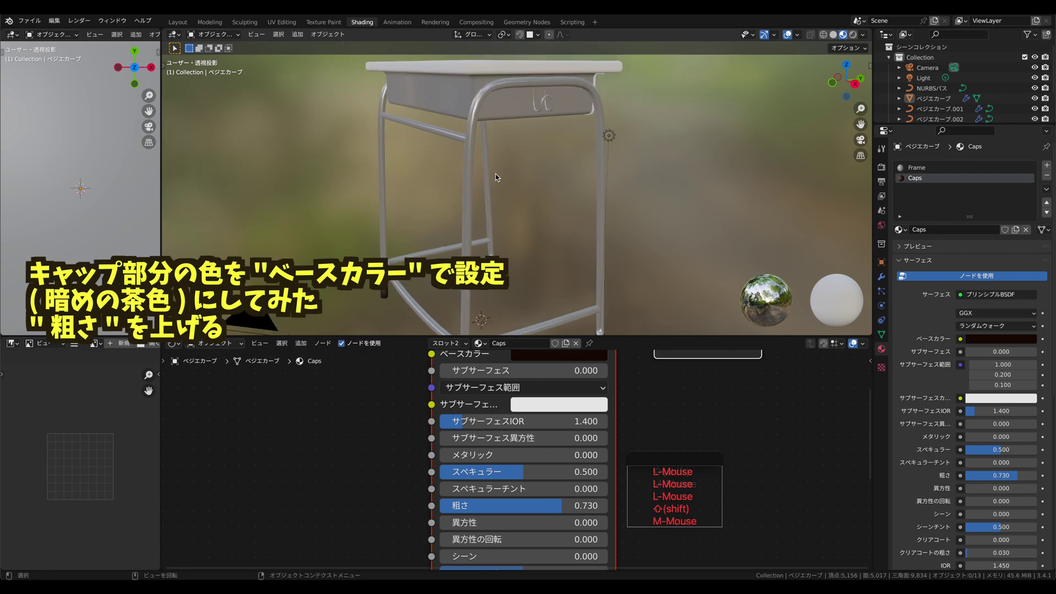
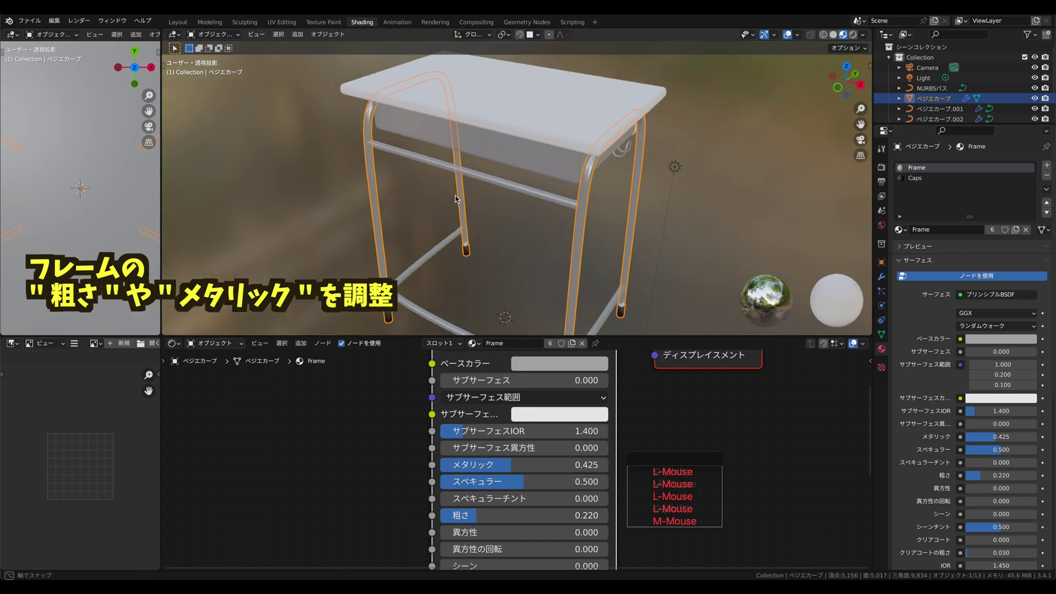
- Give the cabinet opening plane the existing Frame material
{"action": "middle_click", "coordinate": [571, 195]}
{"action": "left_click", "coordinate": [544, 180]}
{"action": "middle_click", "coordinate": [608, 143]}
{"action": "left_click", "coordinate": [503, 149]}
{"action": "left_click", "coordinate": [506, 346]}
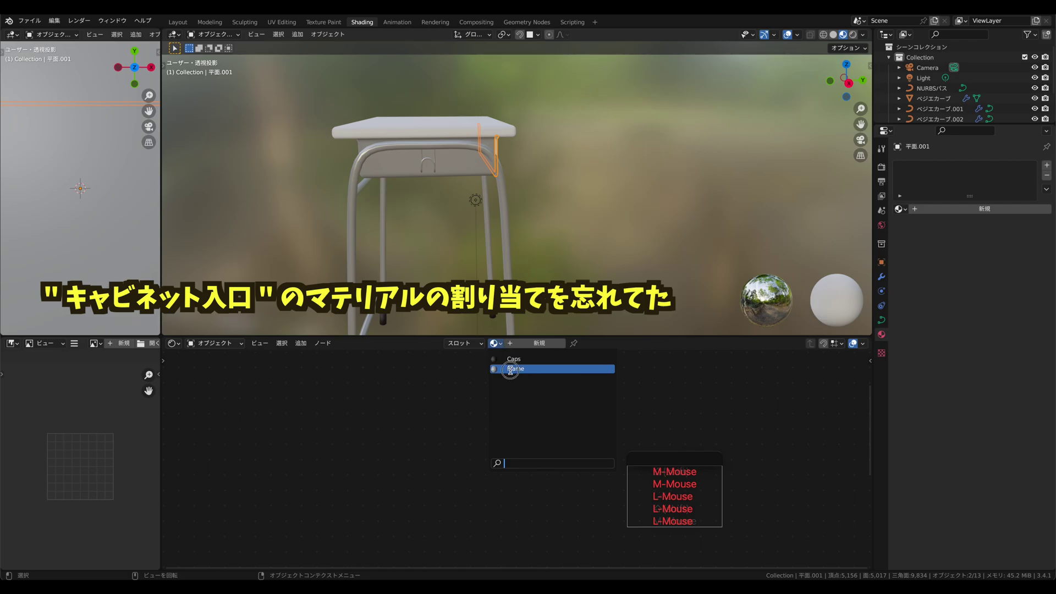
{"action": "middle_click", "coordinate": [575, 240]}
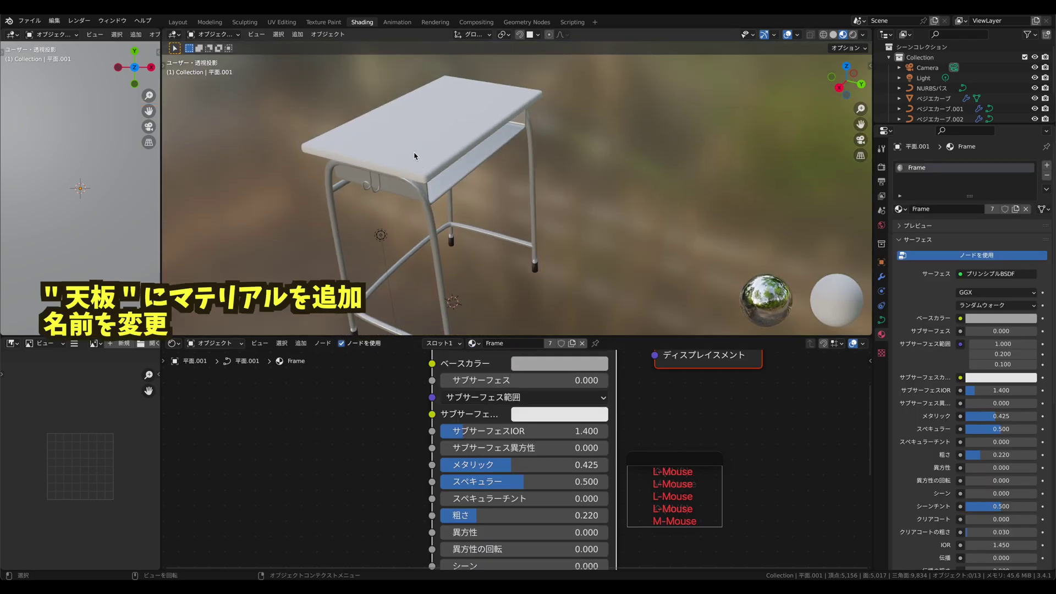
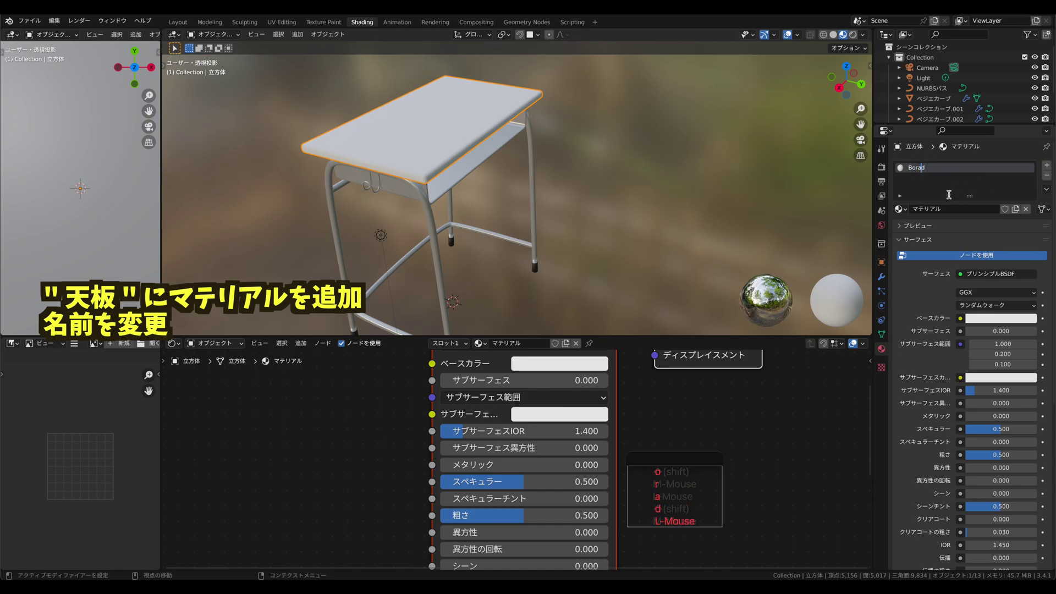
- Correct the desktop material's name to 'Board'
{"action": "key", "text": "Left"}
{"action": "key", "text": "Left"}
{"action": "key", "text": "a"}
{"action": "key", "text": "Right"}
{"action": "key", "text": "Right"}
{"action": "key", "text": "Delete"}
{"action": "key", "text": "Return"}
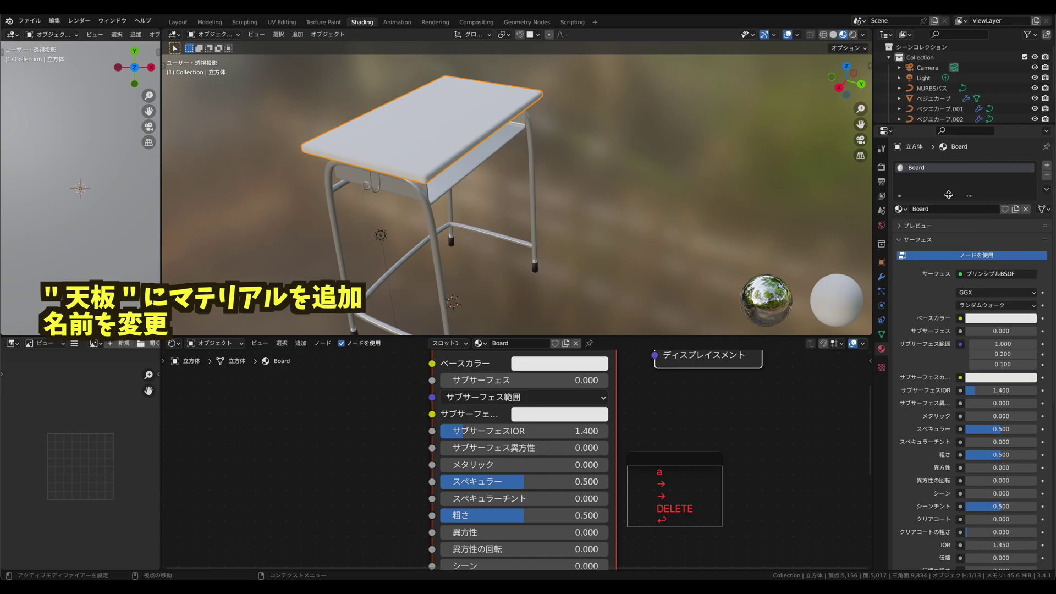
- Build the node chain Texture Coordinate > Mapping > Noise Texture > ColorRamp into Base Color
{"action": "left_click", "coordinate": [326, 378]}
{"action": "double_click", "coordinate": [185, 374]}
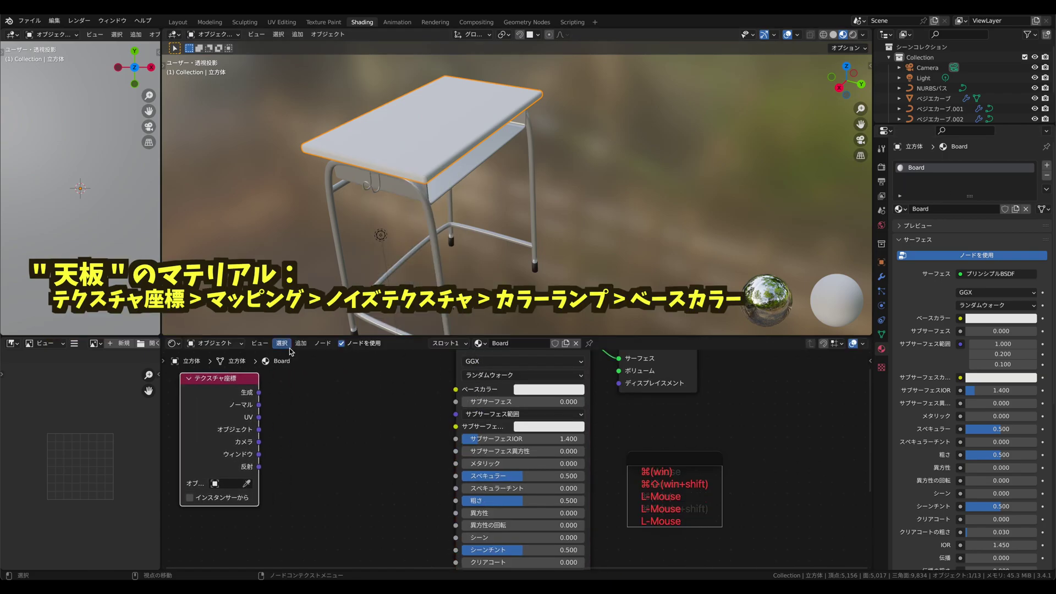
{"action": "left_click", "coordinate": [311, 347]}
{"action": "left_click", "coordinate": [274, 389]}
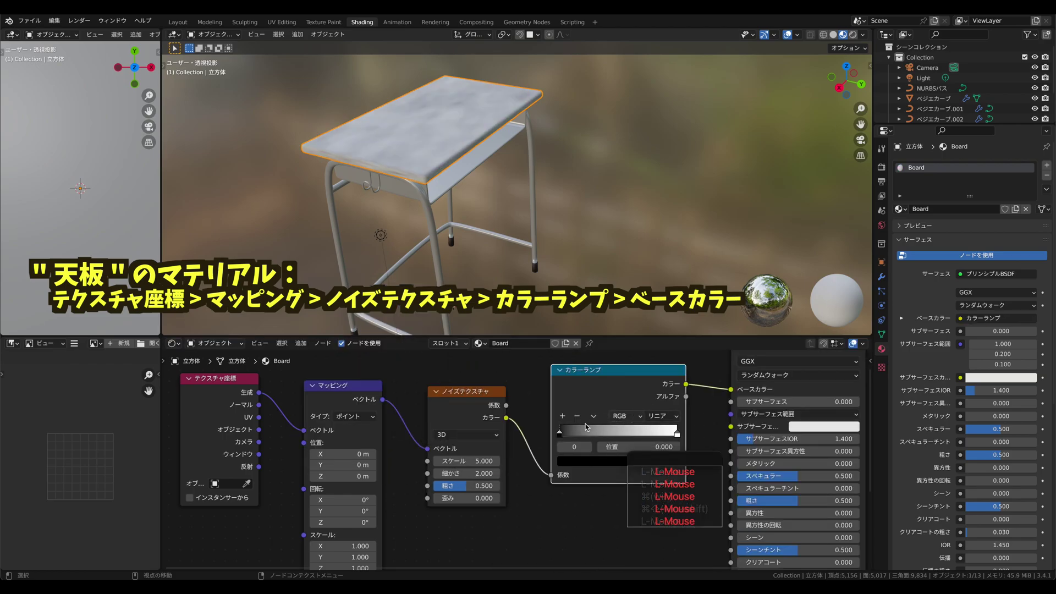
{"action": "middle_click", "coordinate": [597, 391]}
{"action": "middle_click", "coordinate": [559, 392]}
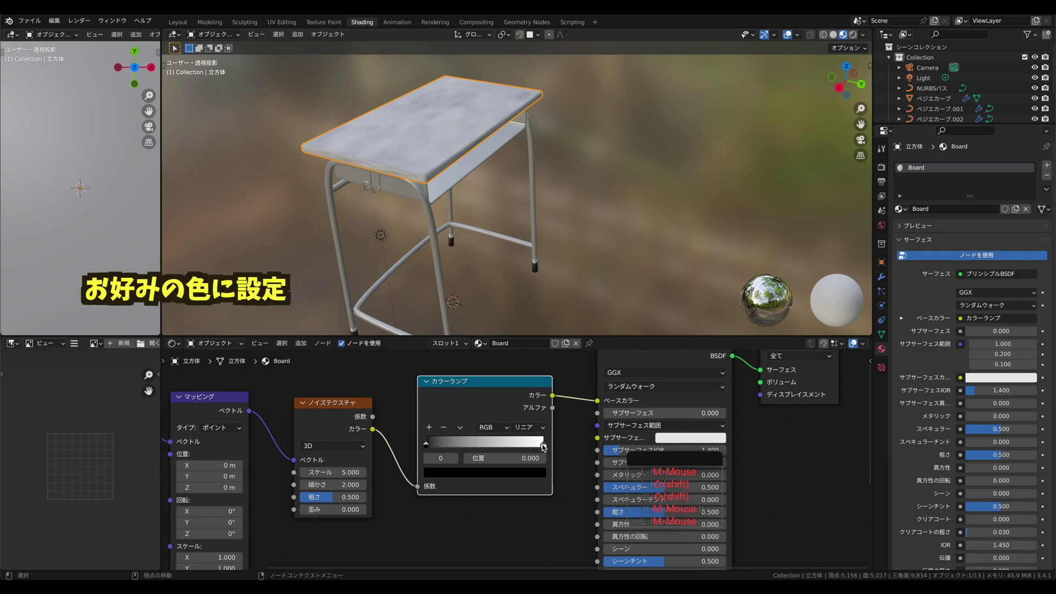
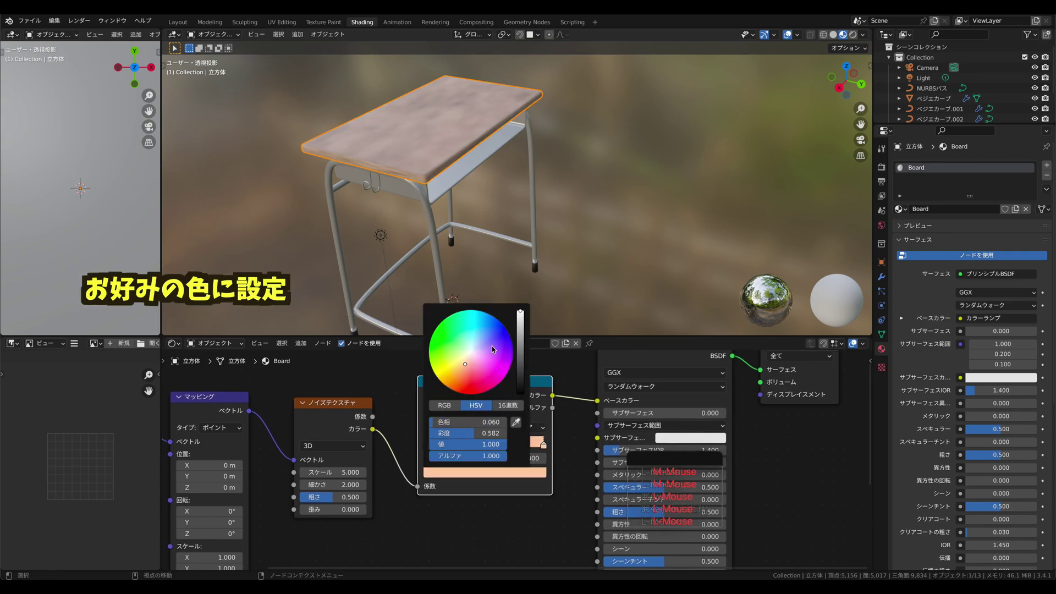
- Set the colour ramp's light stop to brown and its dark stop to a reddish brown
{"action": "left_click", "coordinate": [549, 447]}
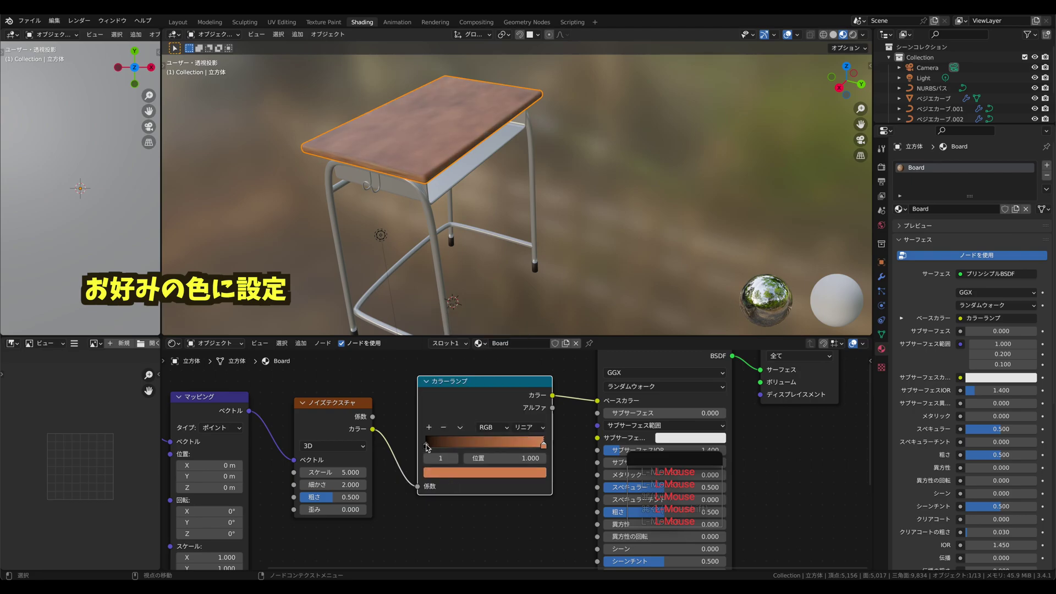
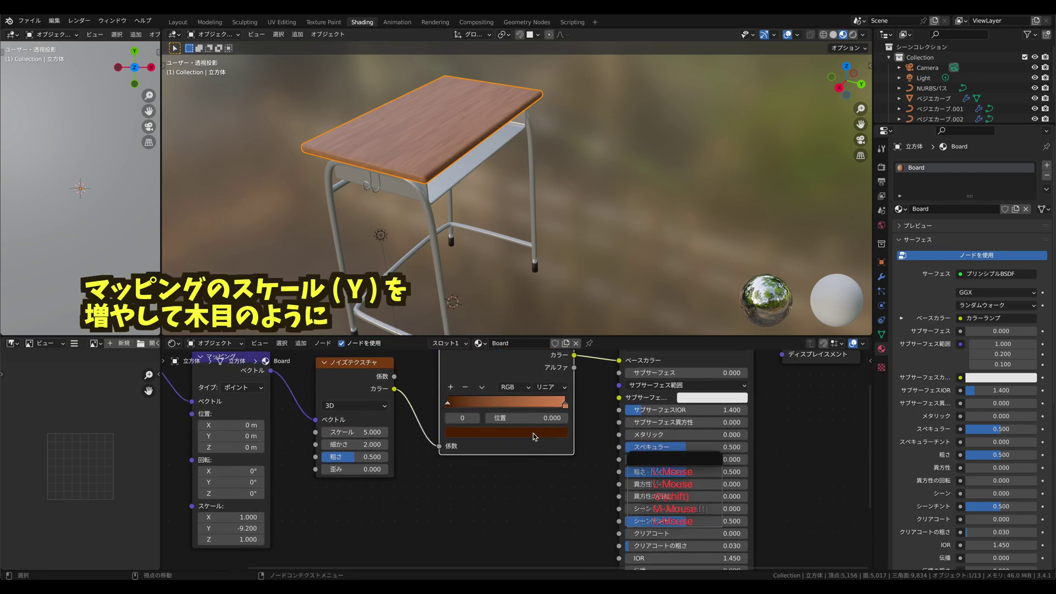
{"action": "left_click", "coordinate": [519, 436]}
{"action": "left_click", "coordinate": [535, 439]}
{"action": "left_click", "coordinate": [543, 436]}
{"action": "left_click", "coordinate": [543, 330]}
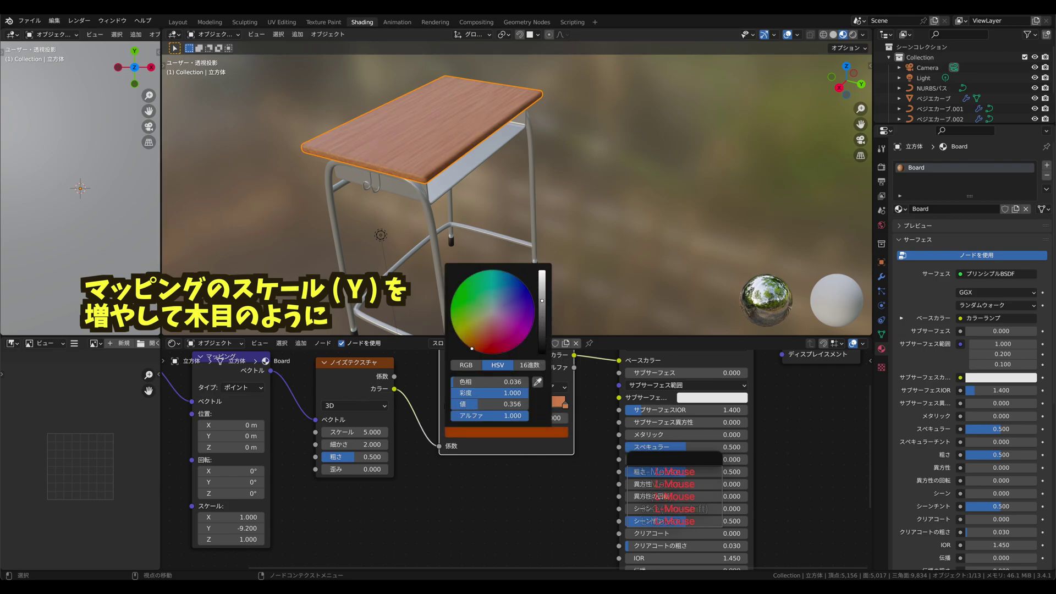